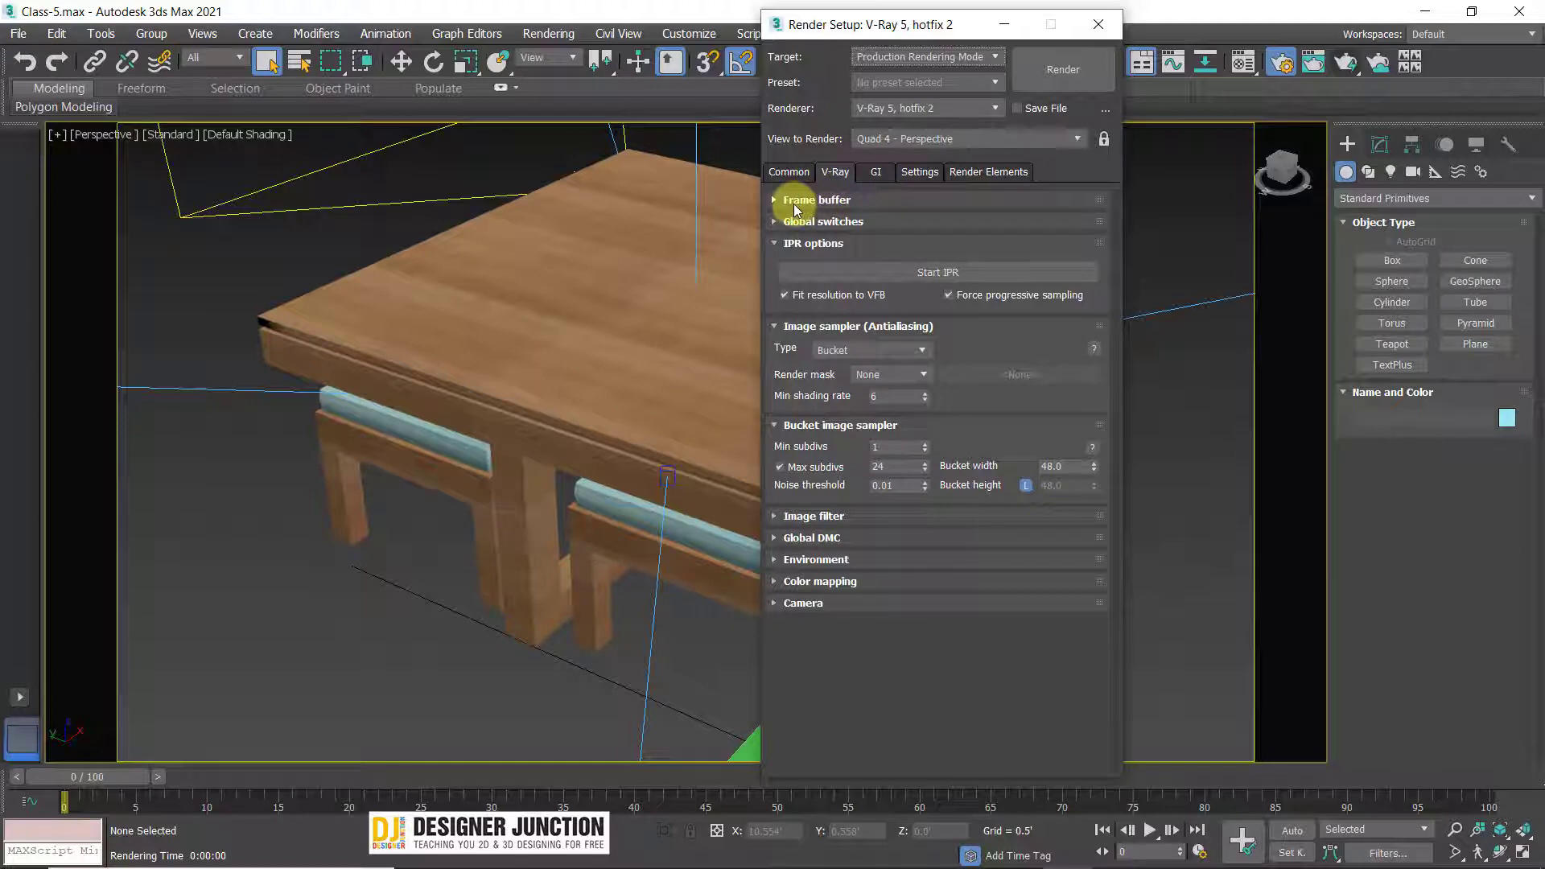
# - Expand and collapse the Frame buffer rollout in the V-Ray render settings
pyautogui.click(802, 212)
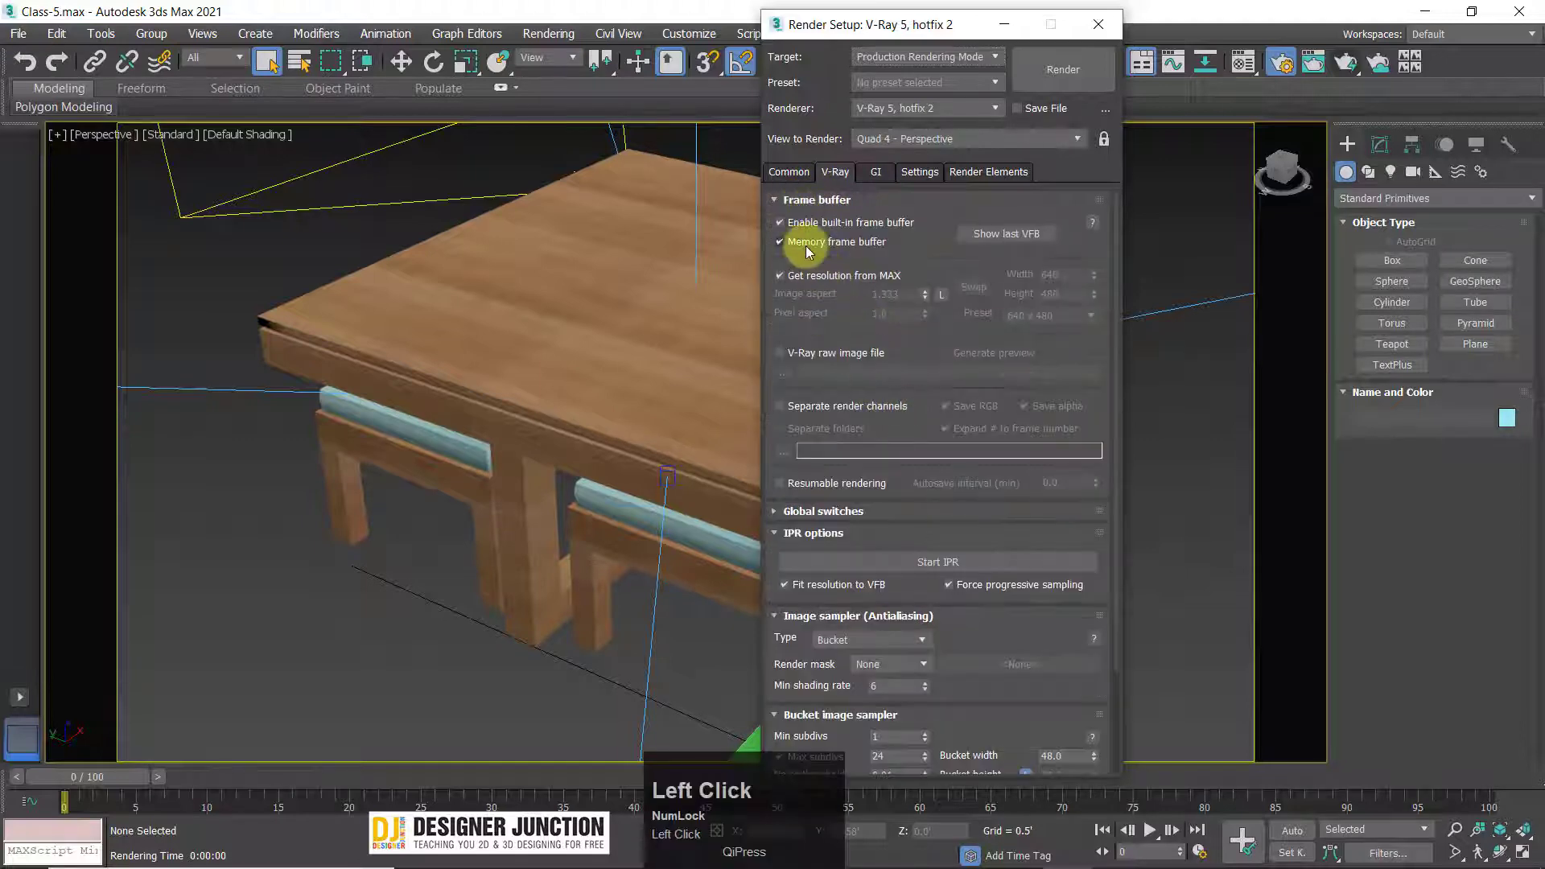
pyautogui.click(789, 215)
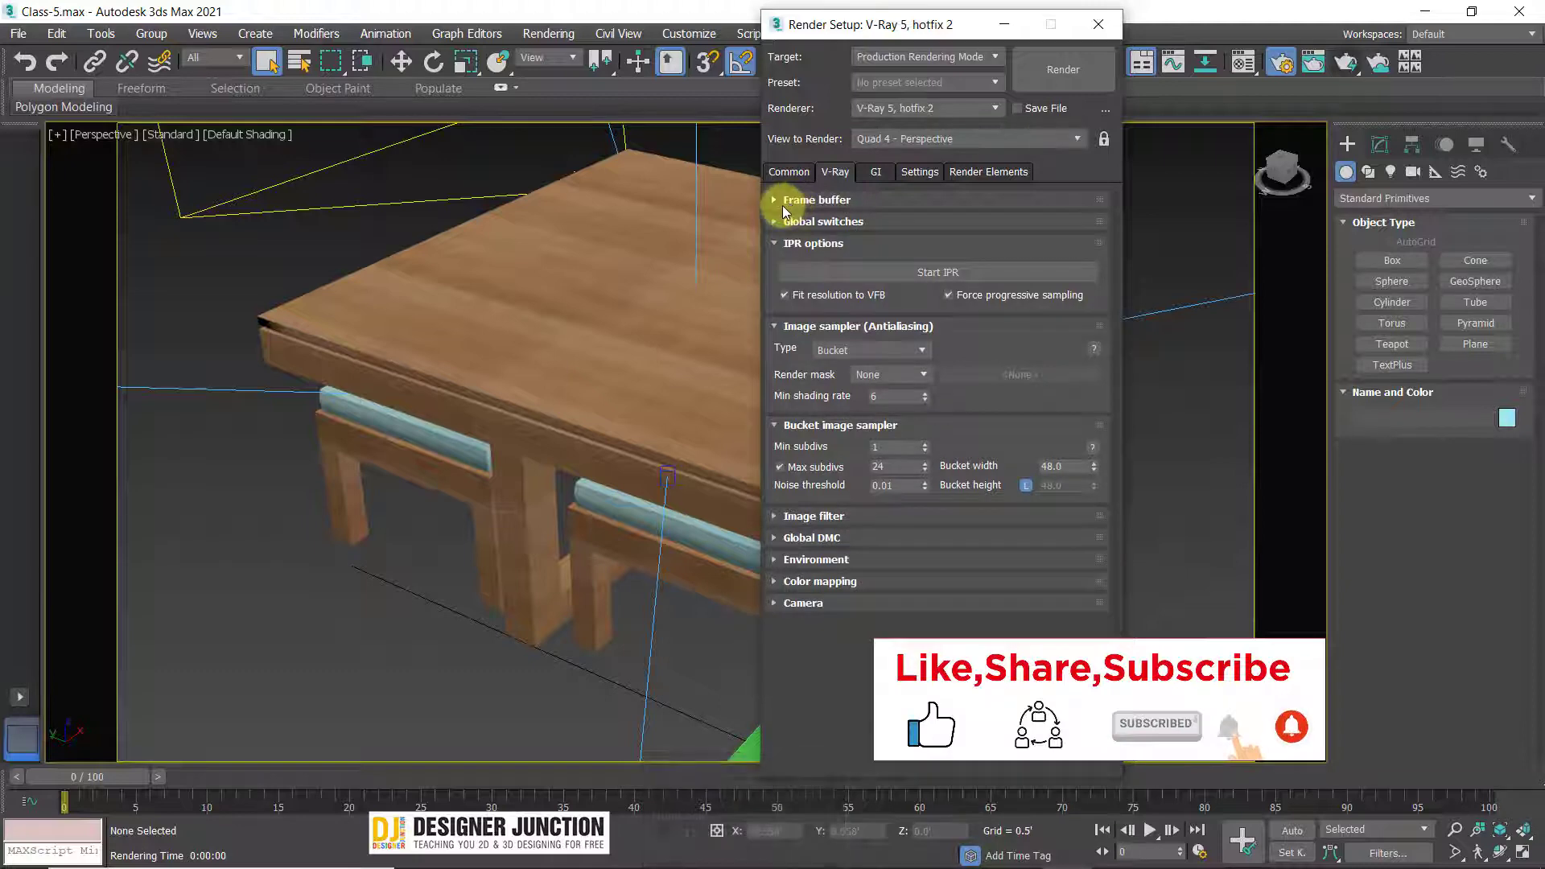
pyautogui.click(786, 213)
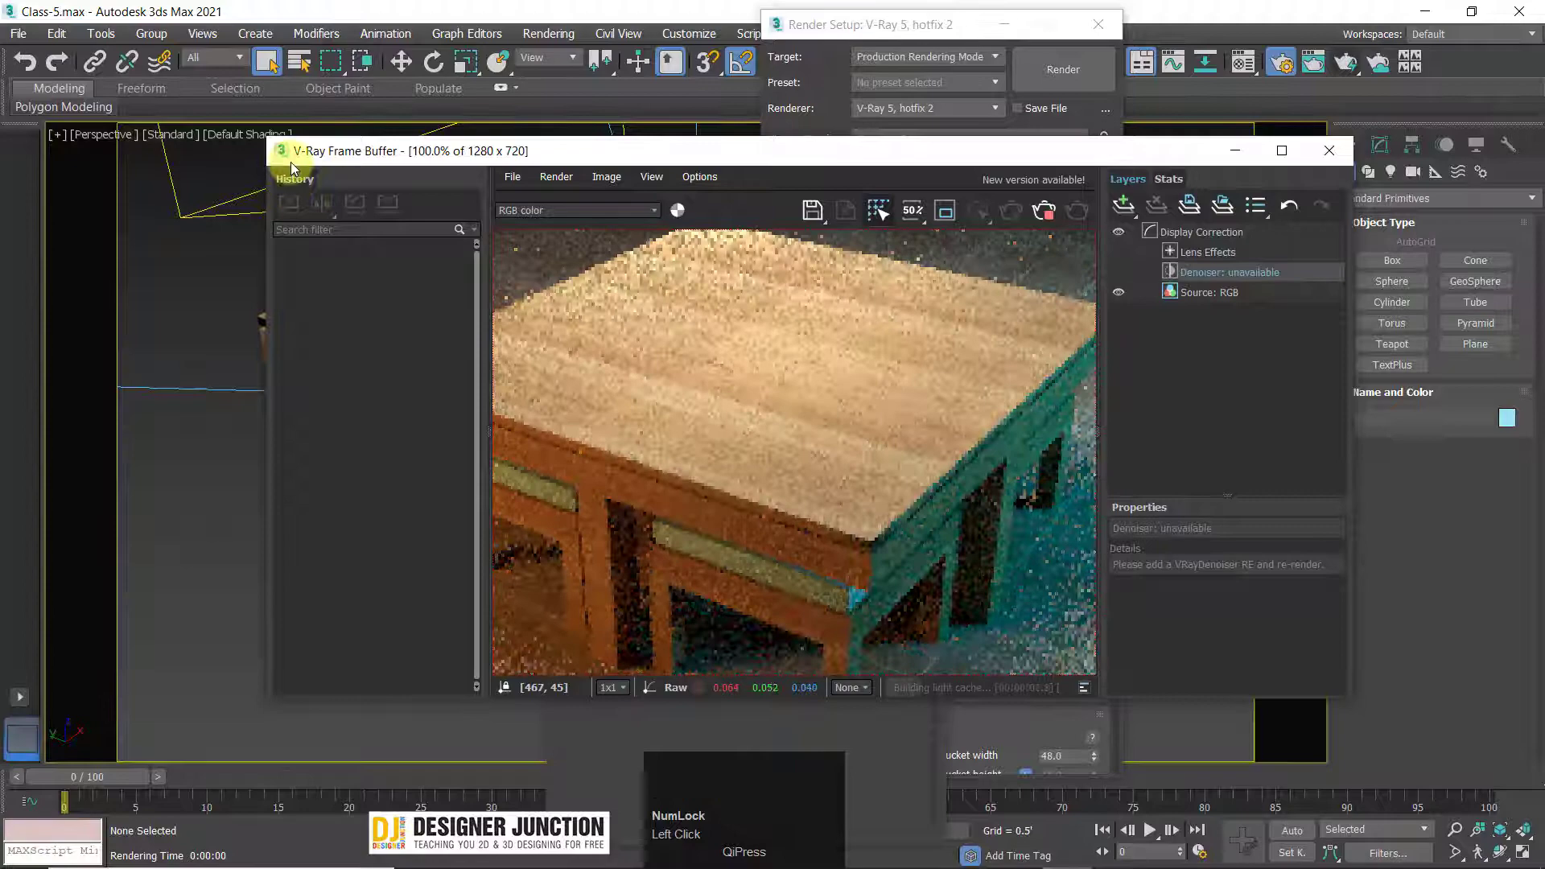
pyautogui.click(1342, 152)
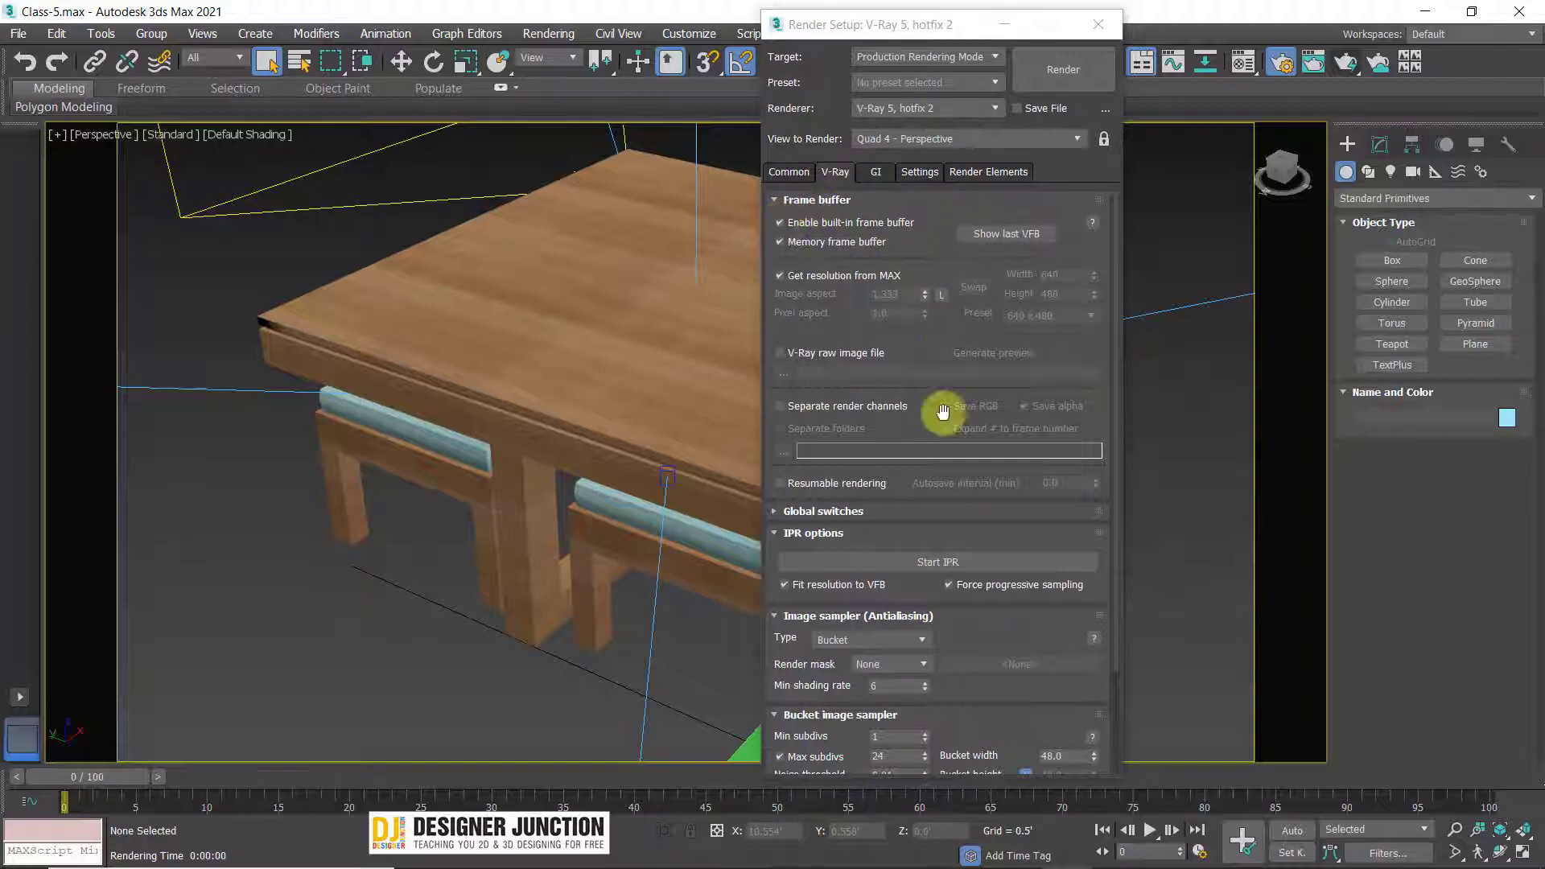
# - Toggle the built-in V-Ray frame buffer off and back on, checking the scene's 1280×720 output size
pyautogui.click(801, 231)
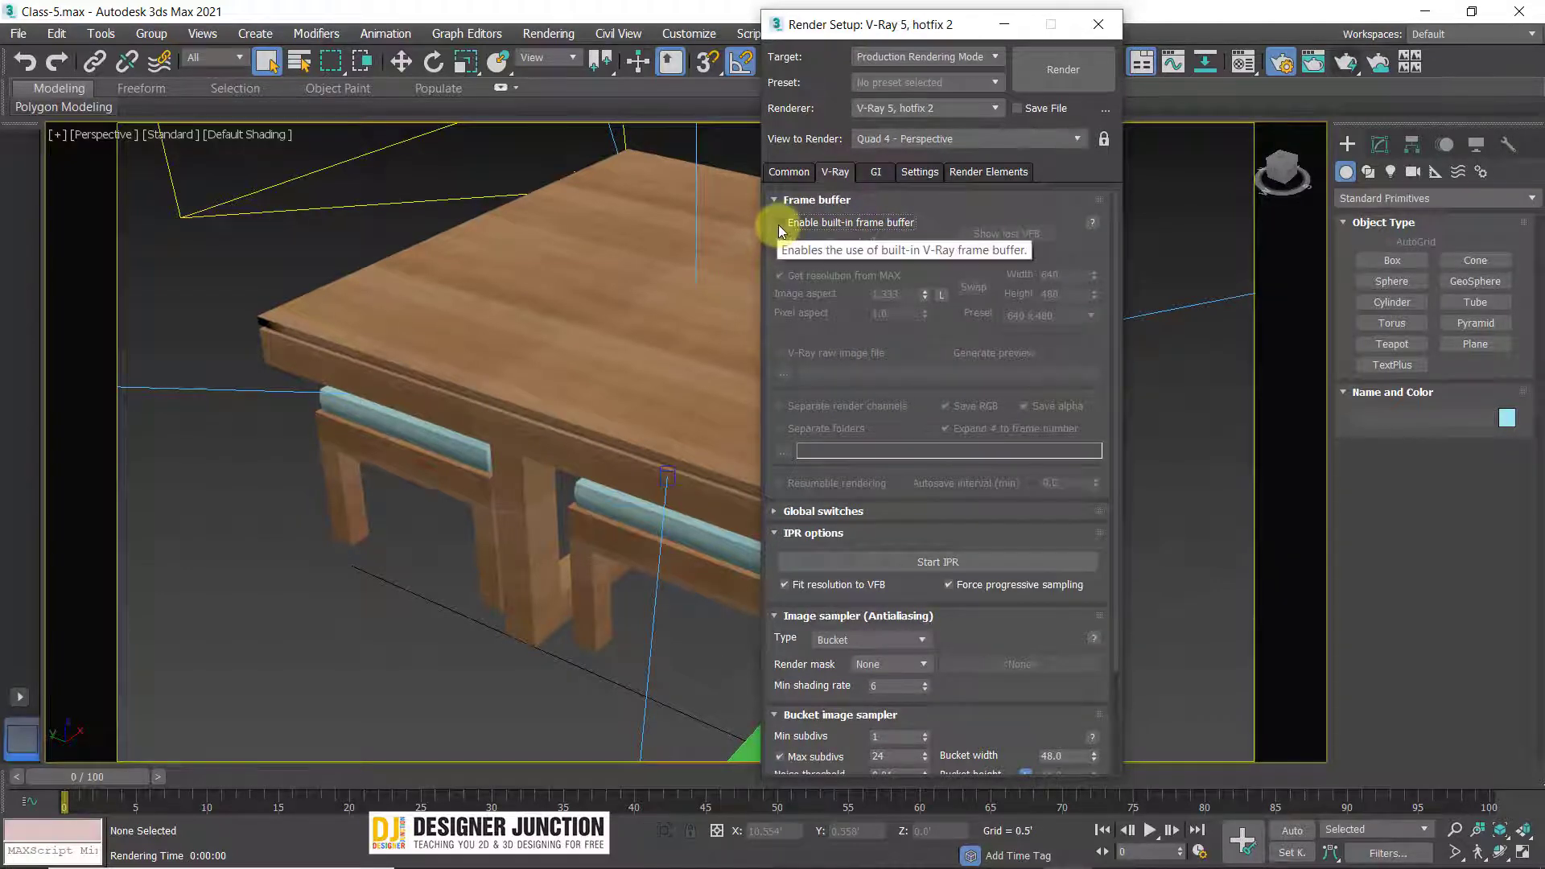
pyautogui.click(785, 224)
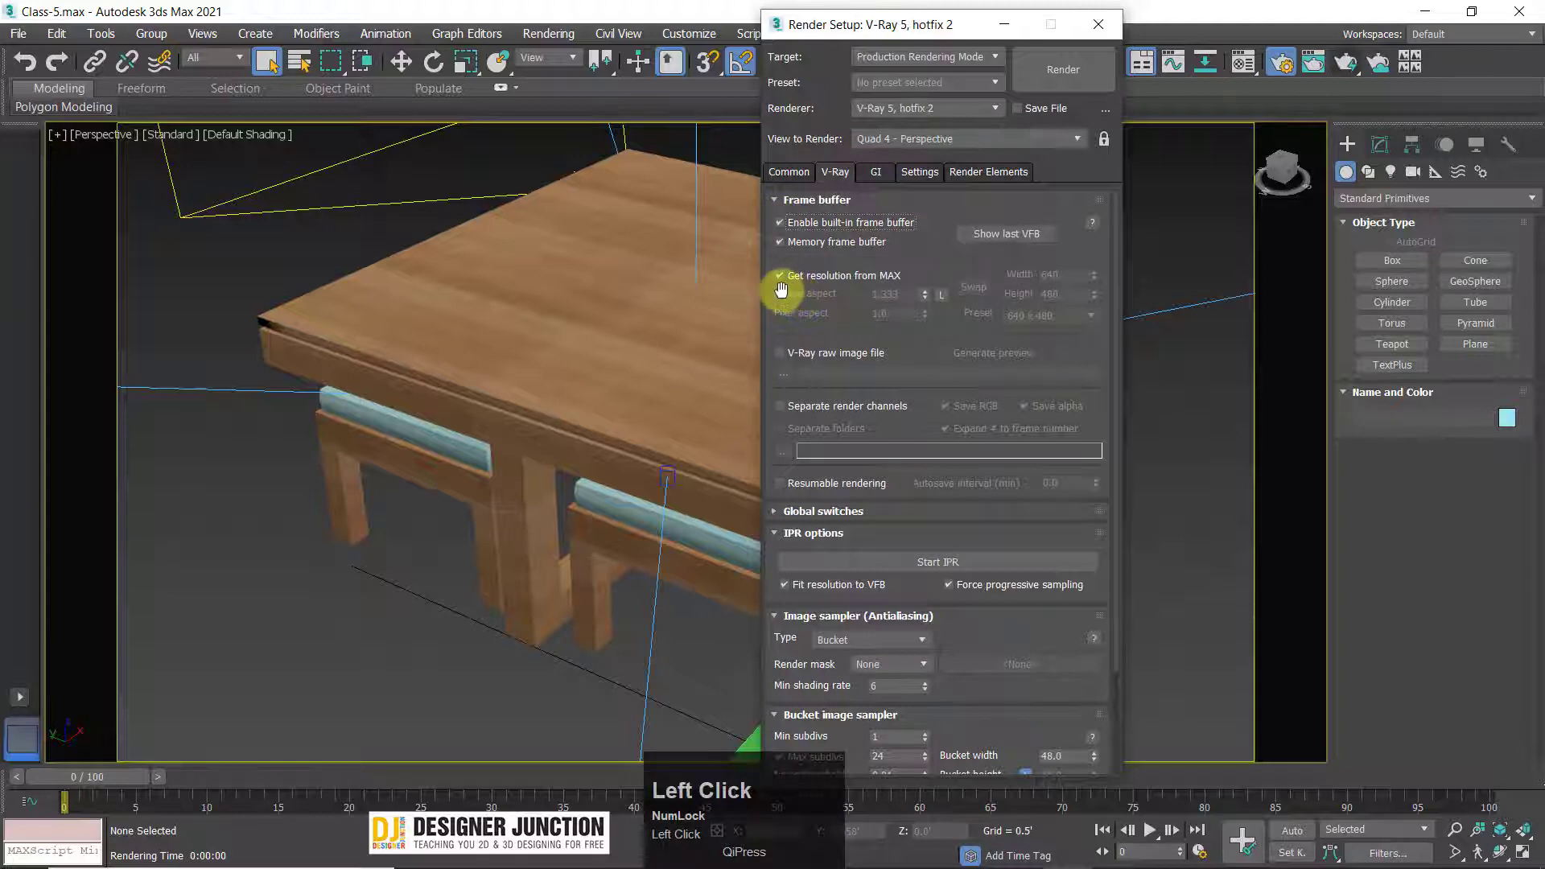
pyautogui.click(801, 200)
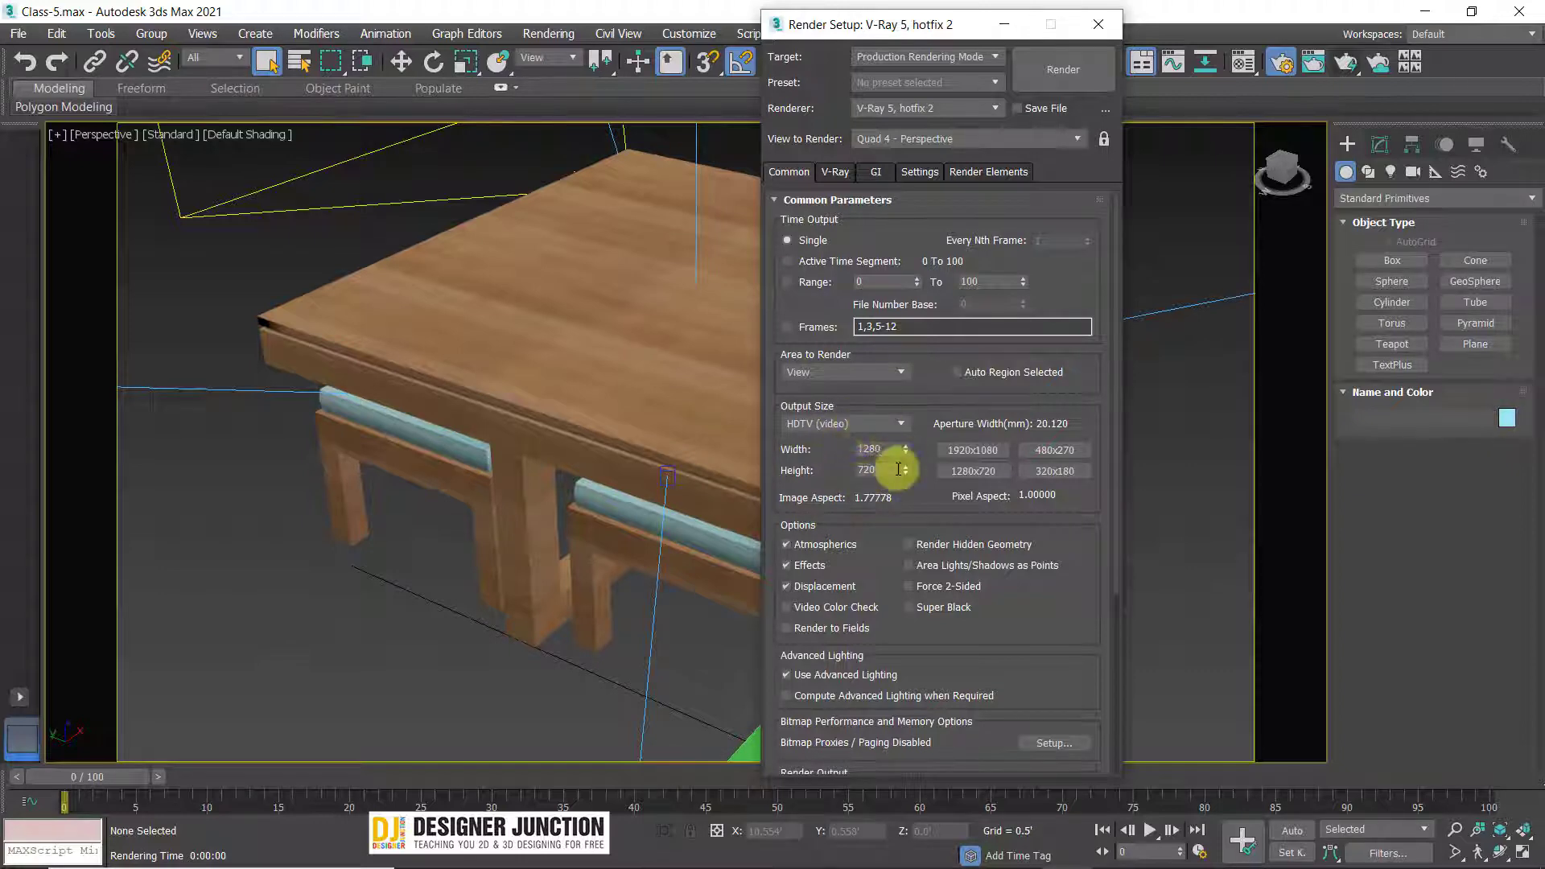
pyautogui.click(836, 177)
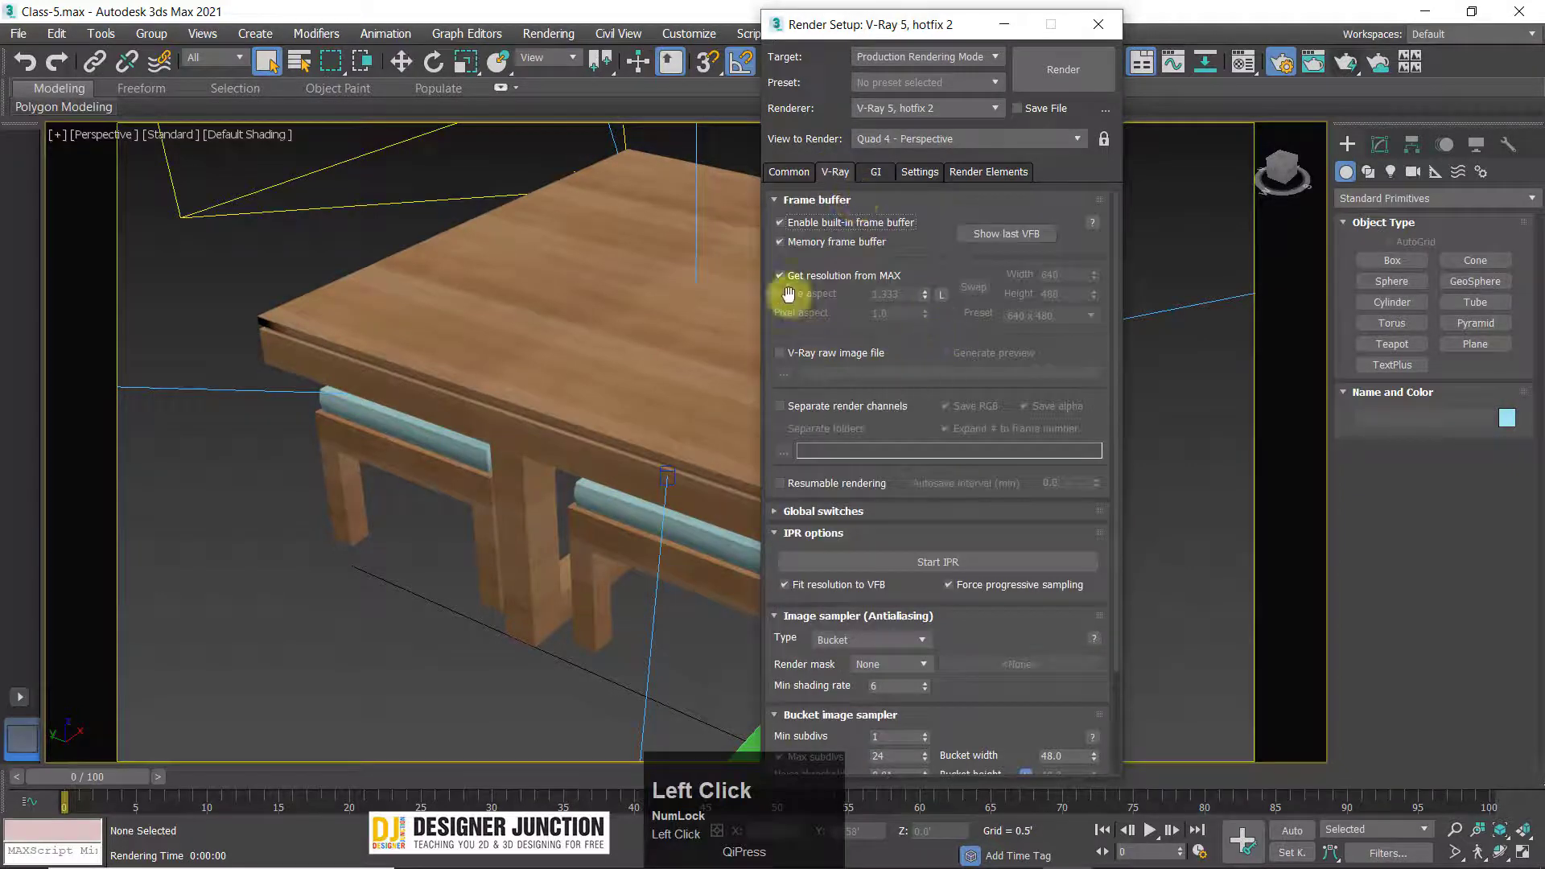
# - Turn off Get resolution from MAX so the frame buffer uses its own 640×480 size
pyautogui.click(810, 283)
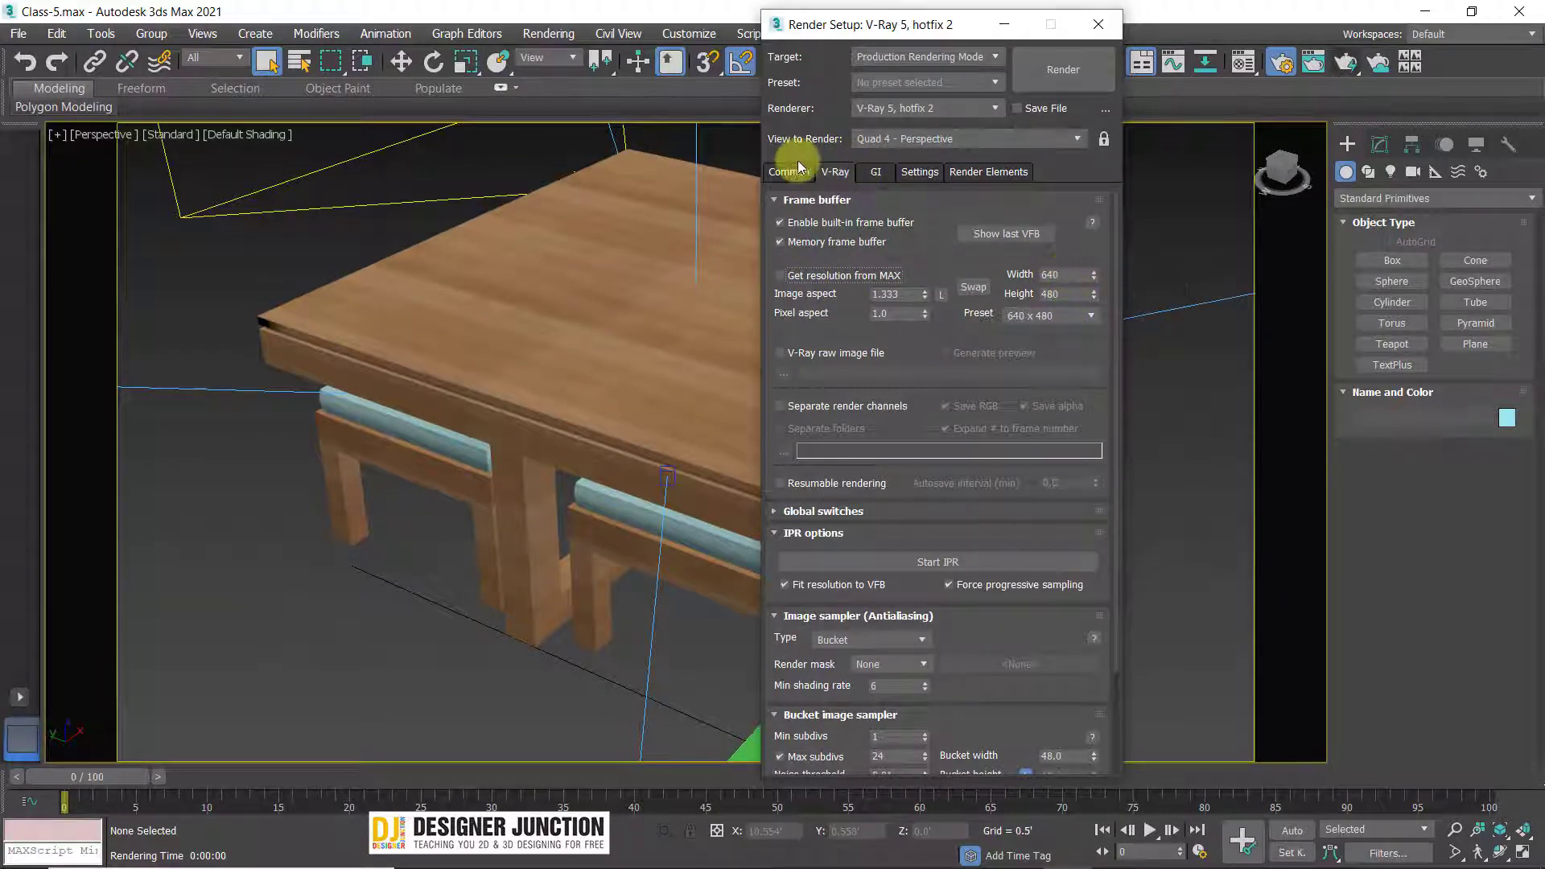
pyautogui.click(792, 179)
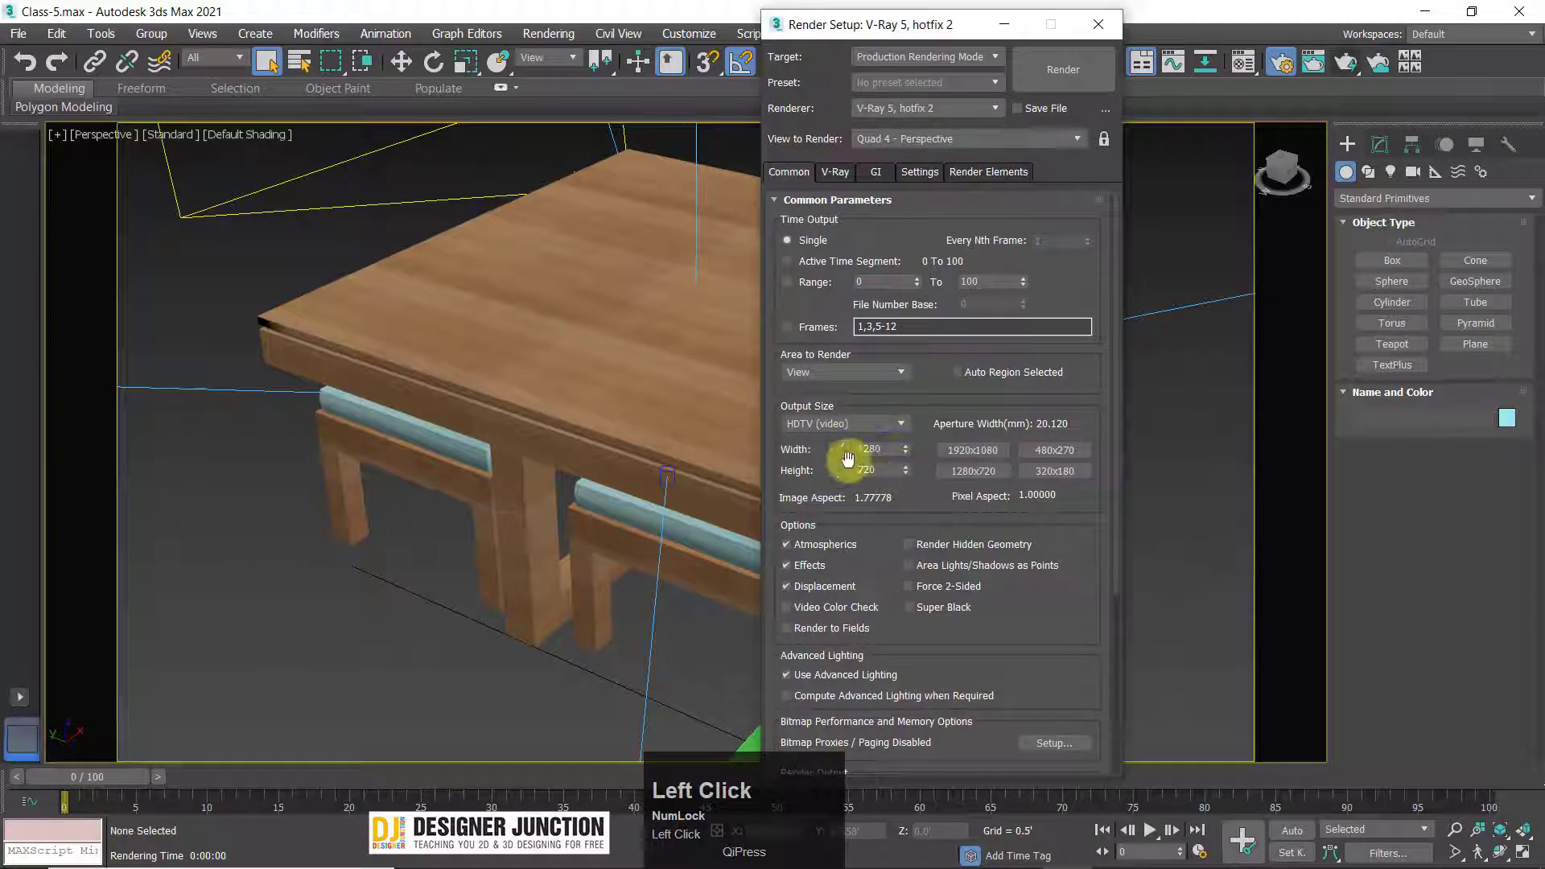
pyautogui.click(834, 174)
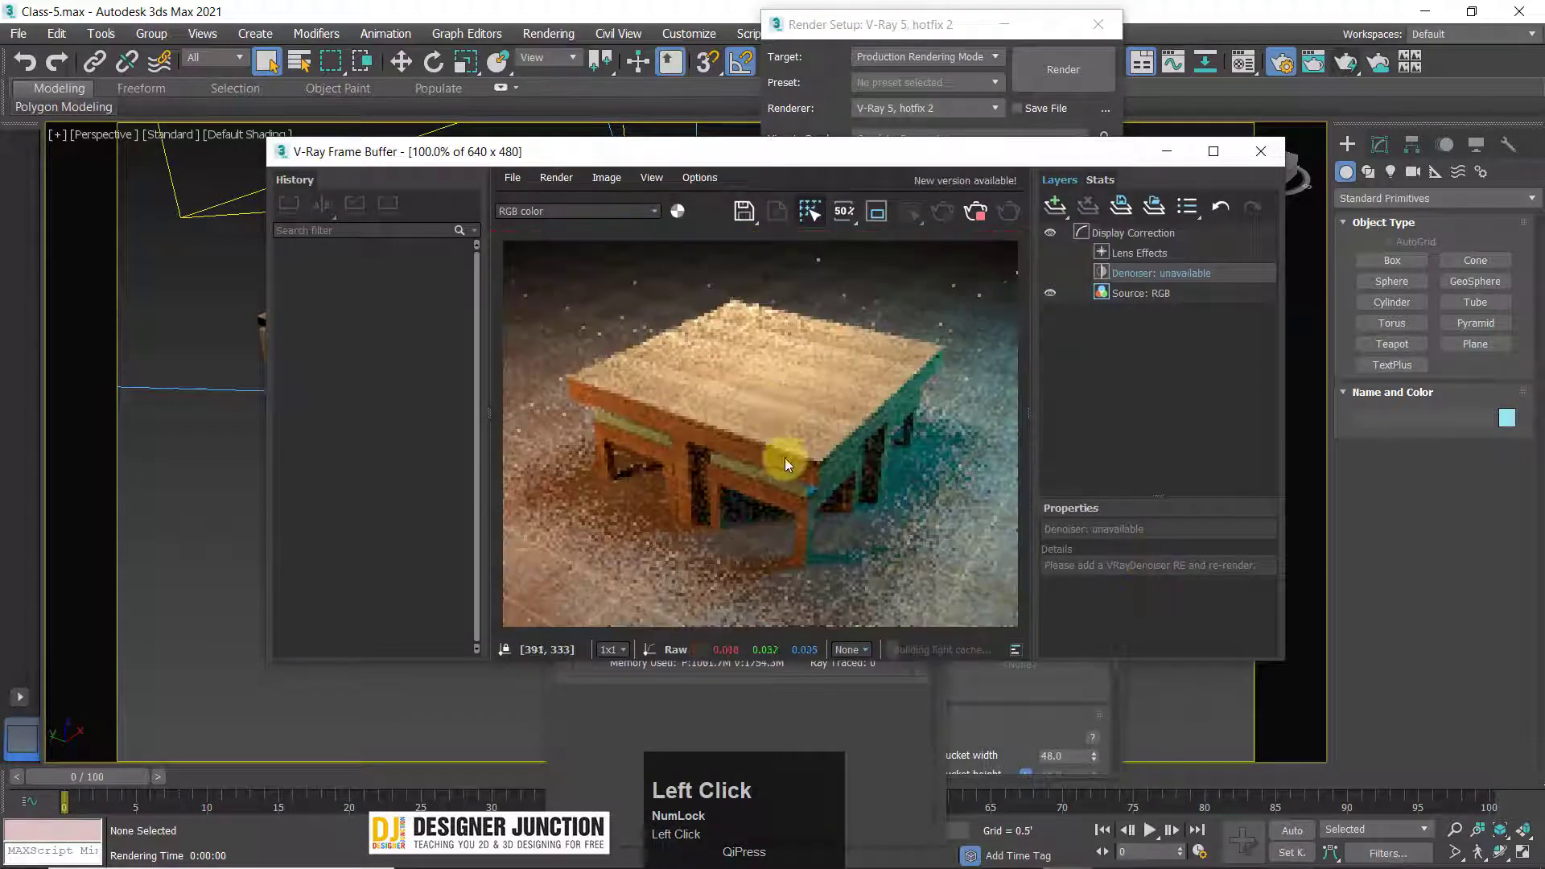
pyautogui.moveTo(891, 279); pyautogui.dragTo(511, 483)
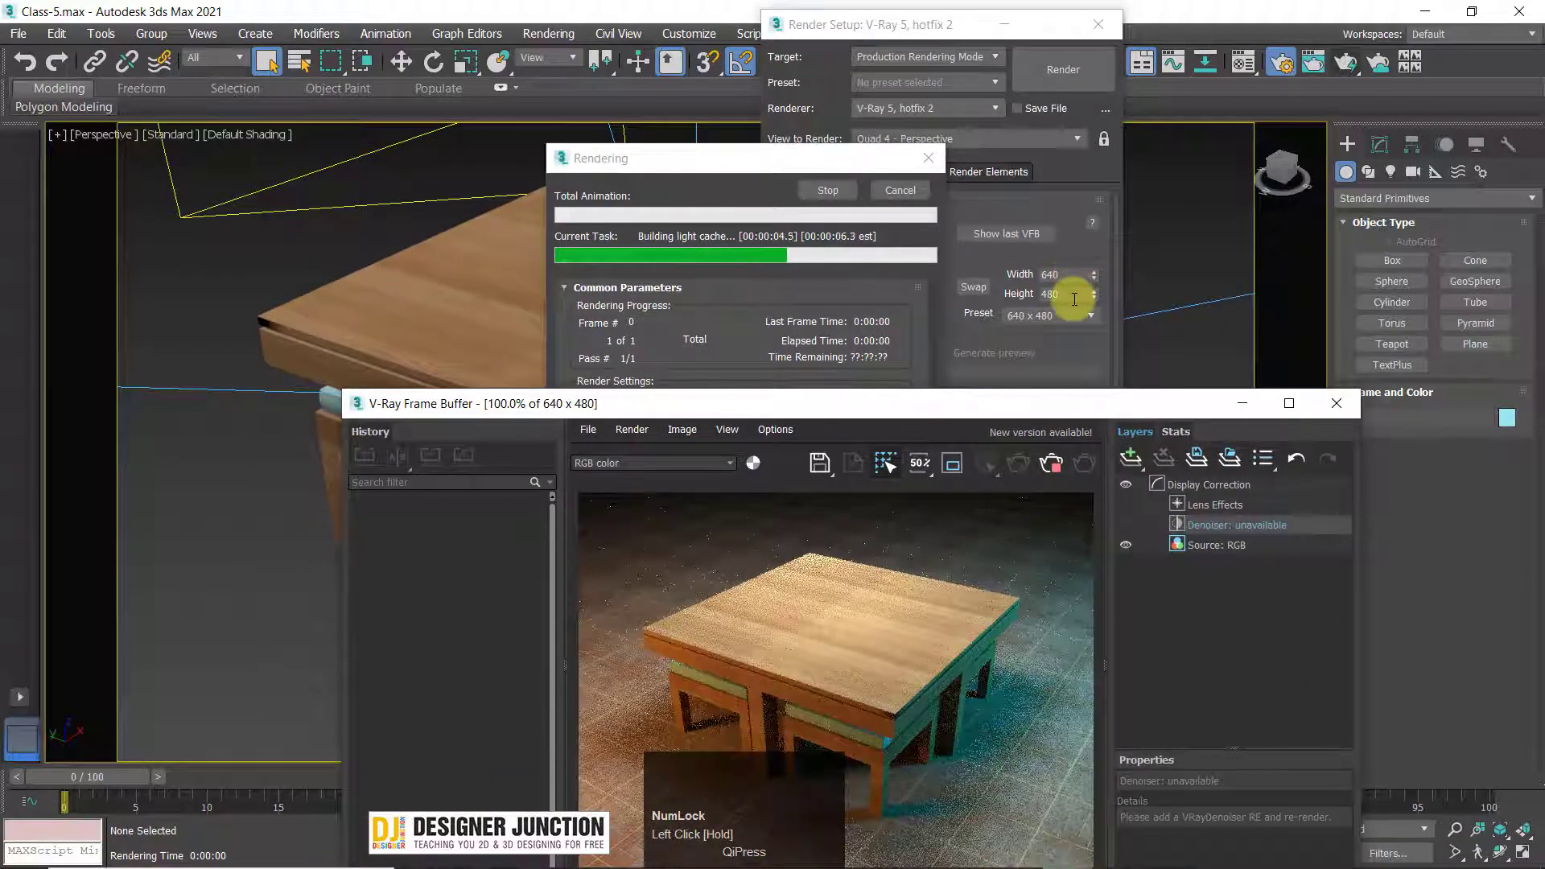
pyautogui.moveTo(521, 407); pyautogui.dragTo(1320, 314)
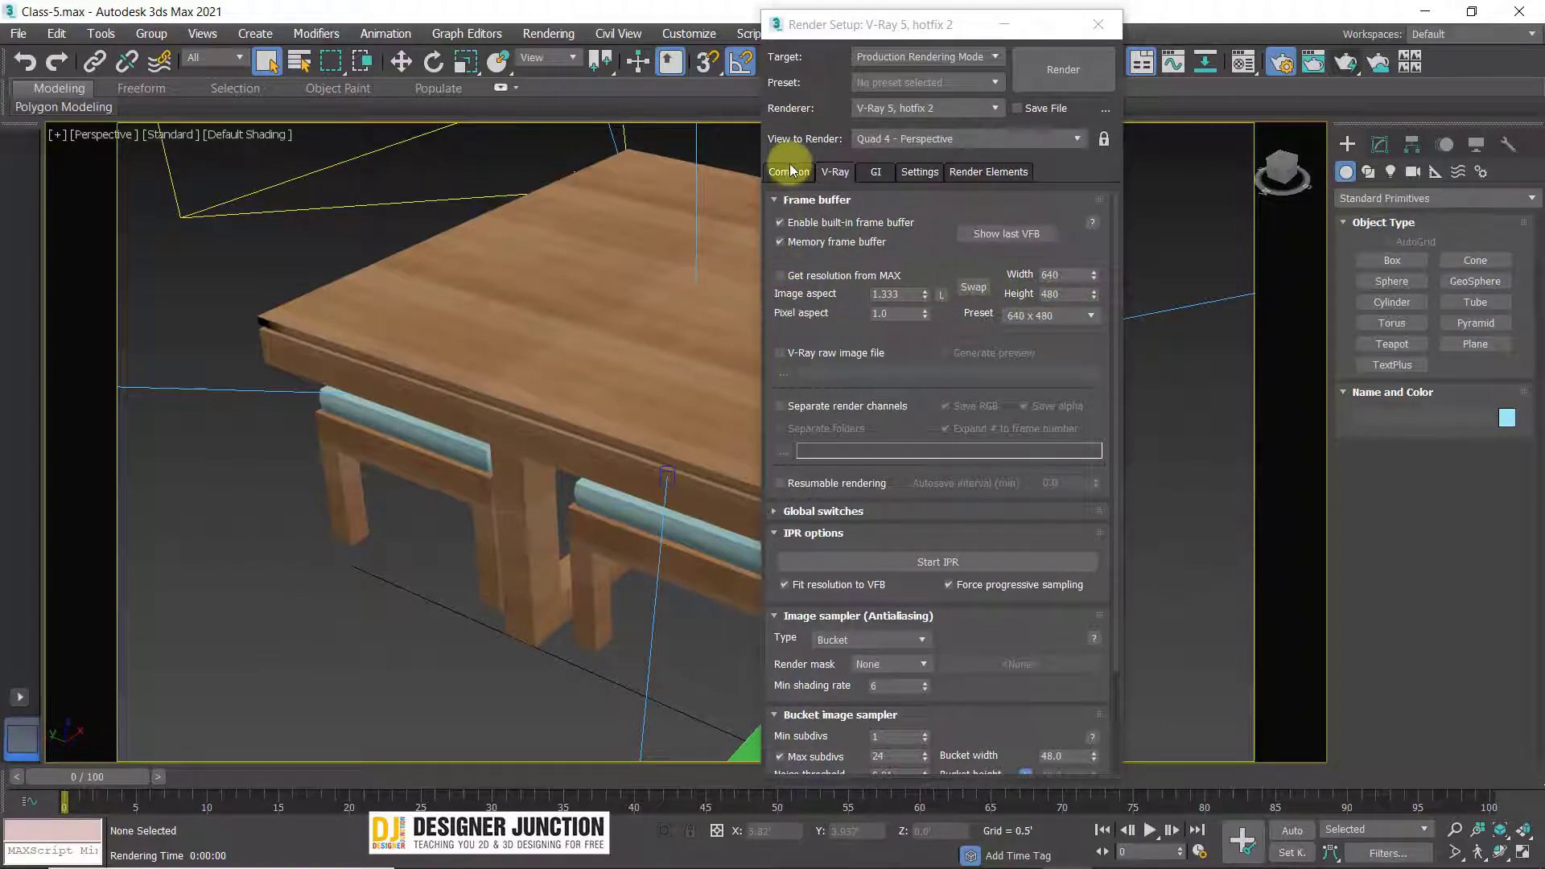
# - Turn Get resolution from MAX back on so V-Ray renders at the scene's 1280×720
pyautogui.click(795, 166)
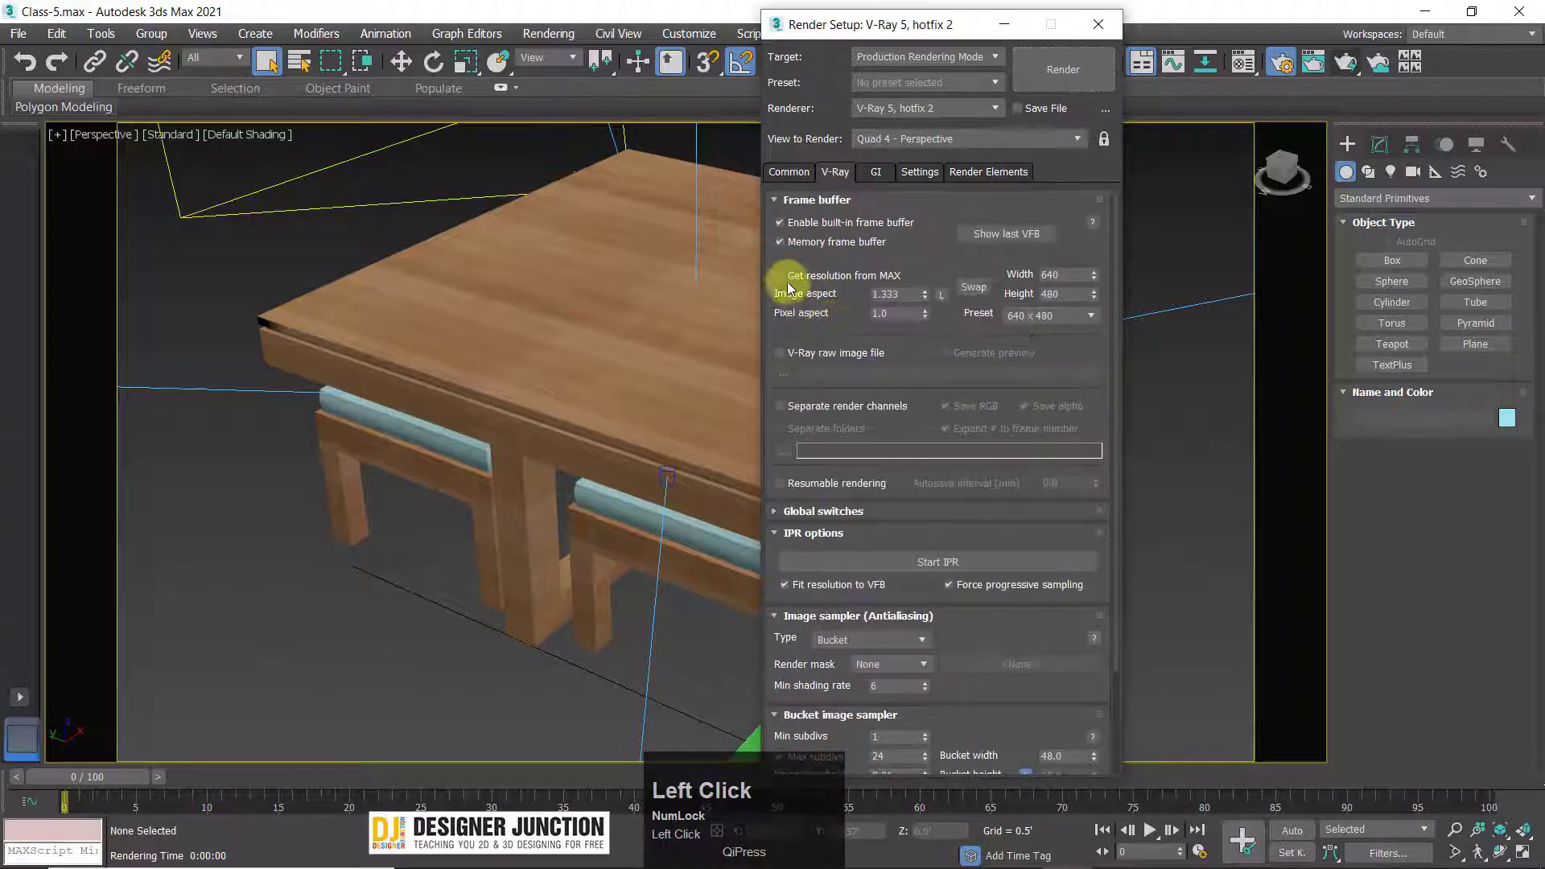
pyautogui.click(798, 227)
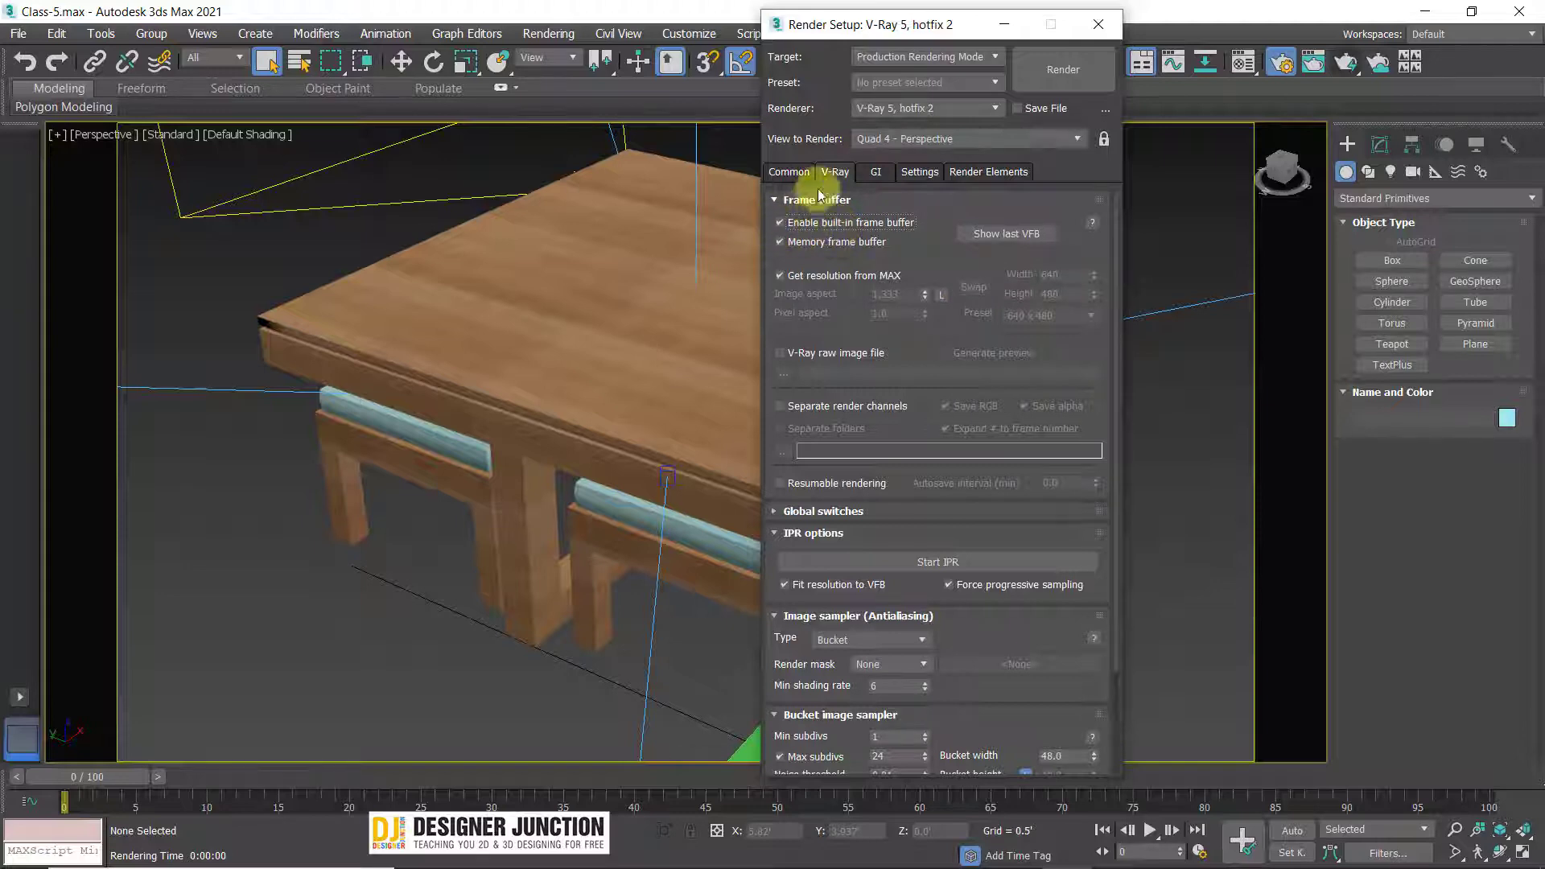
pyautogui.moveTo(791, 203); pyautogui.dragTo(784, 204)
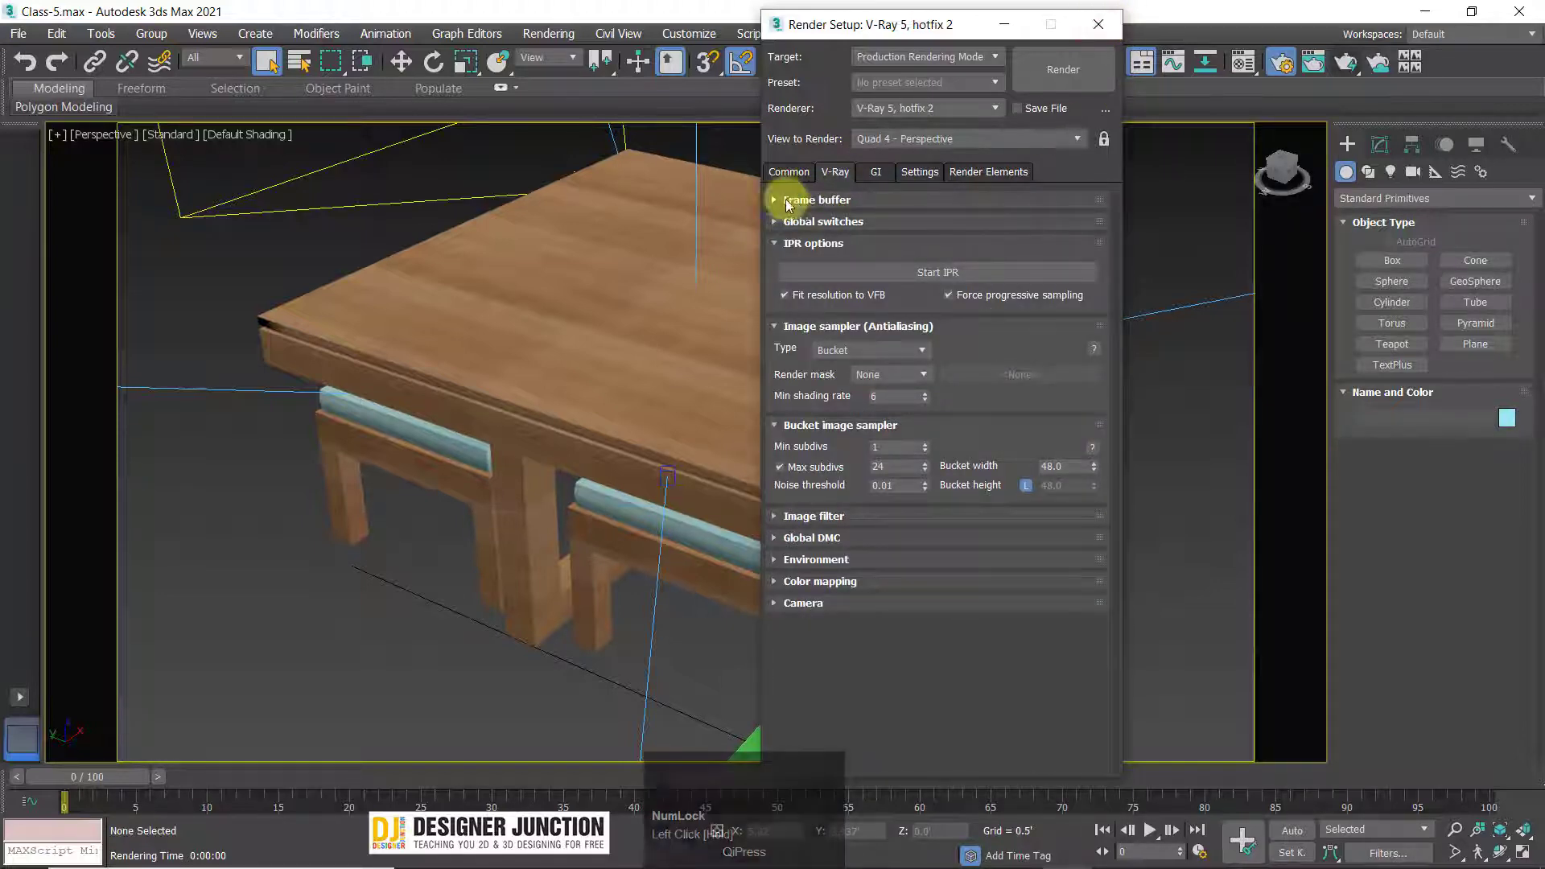
pyautogui.click(777, 204)
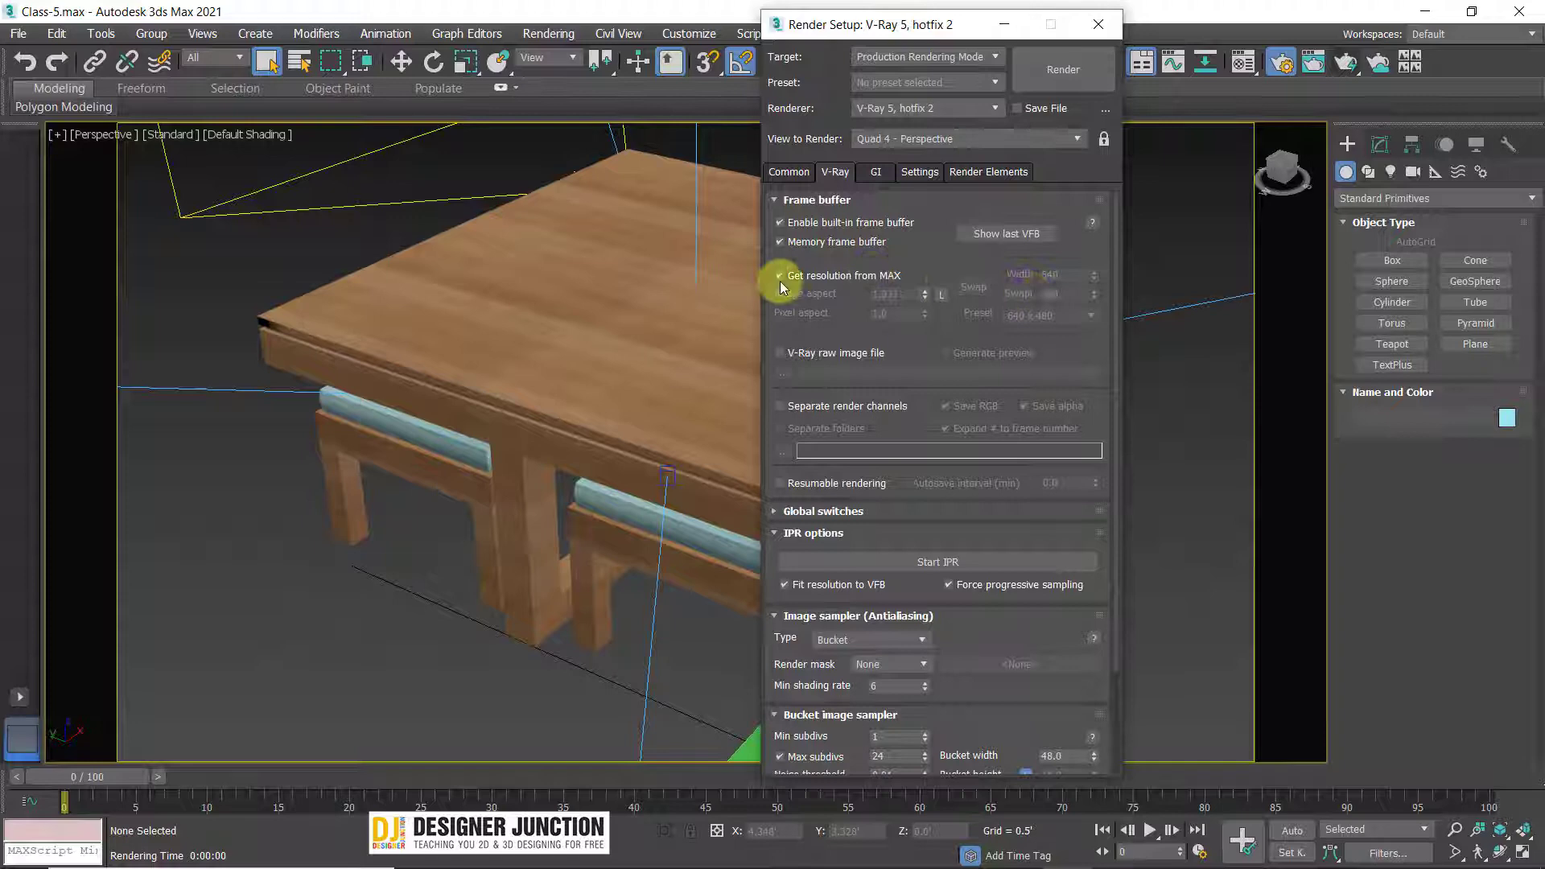
# - Render the table scene at 1280×720 and enlarge the V-Ray Frame Buffer window
pyautogui.click(790, 176)
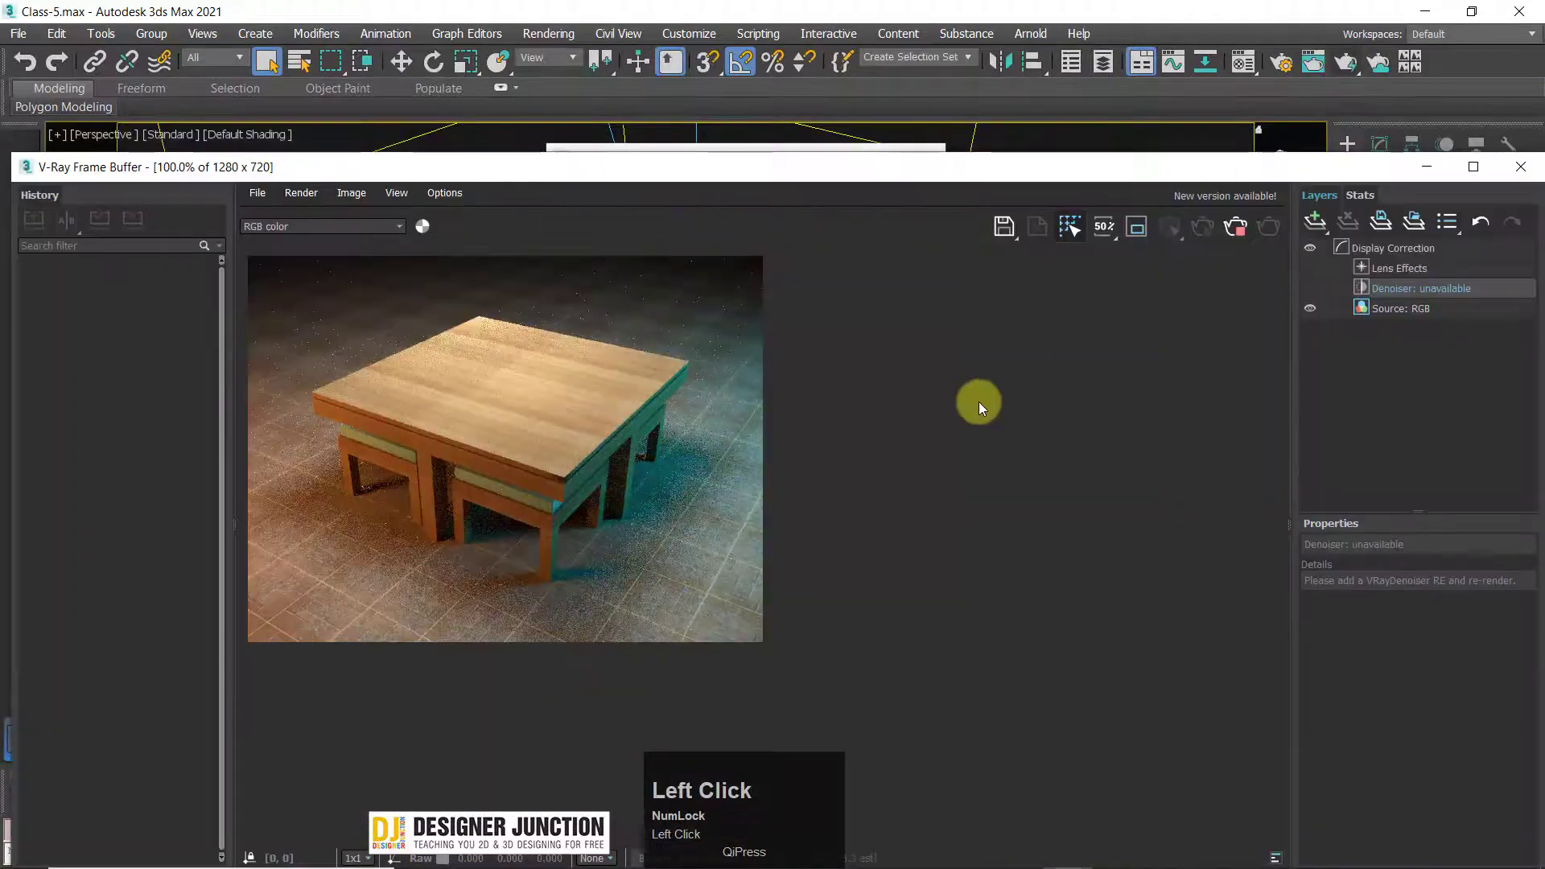
pyautogui.moveTo(363, 188); pyautogui.dragTo(632, 311)
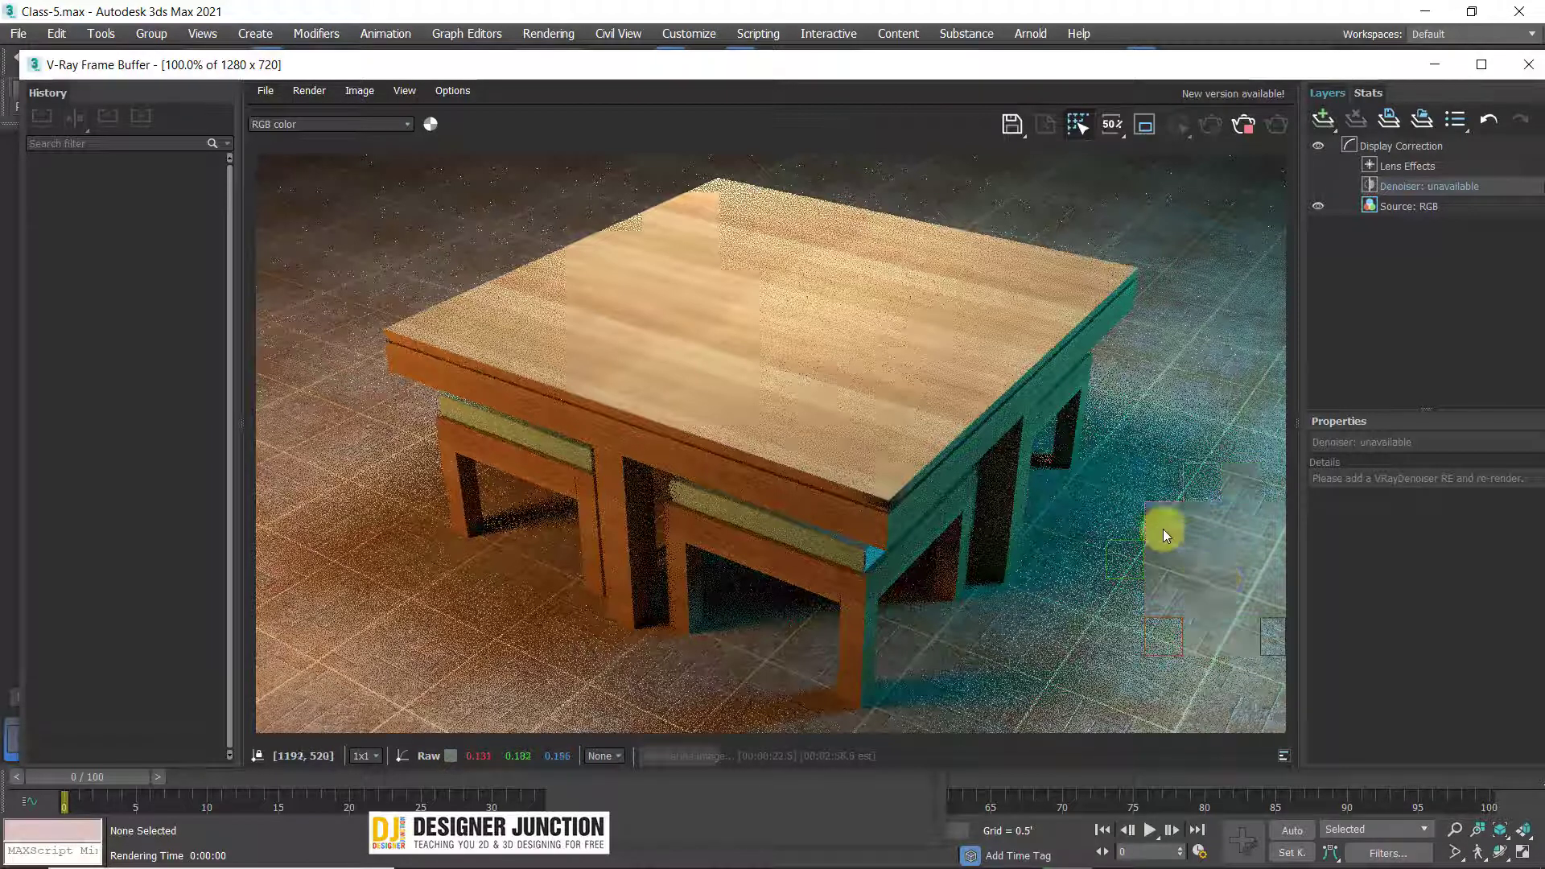
pyautogui.scroll(3)
pyautogui.middleClick(731, 219)
pyautogui.scroll(-3)
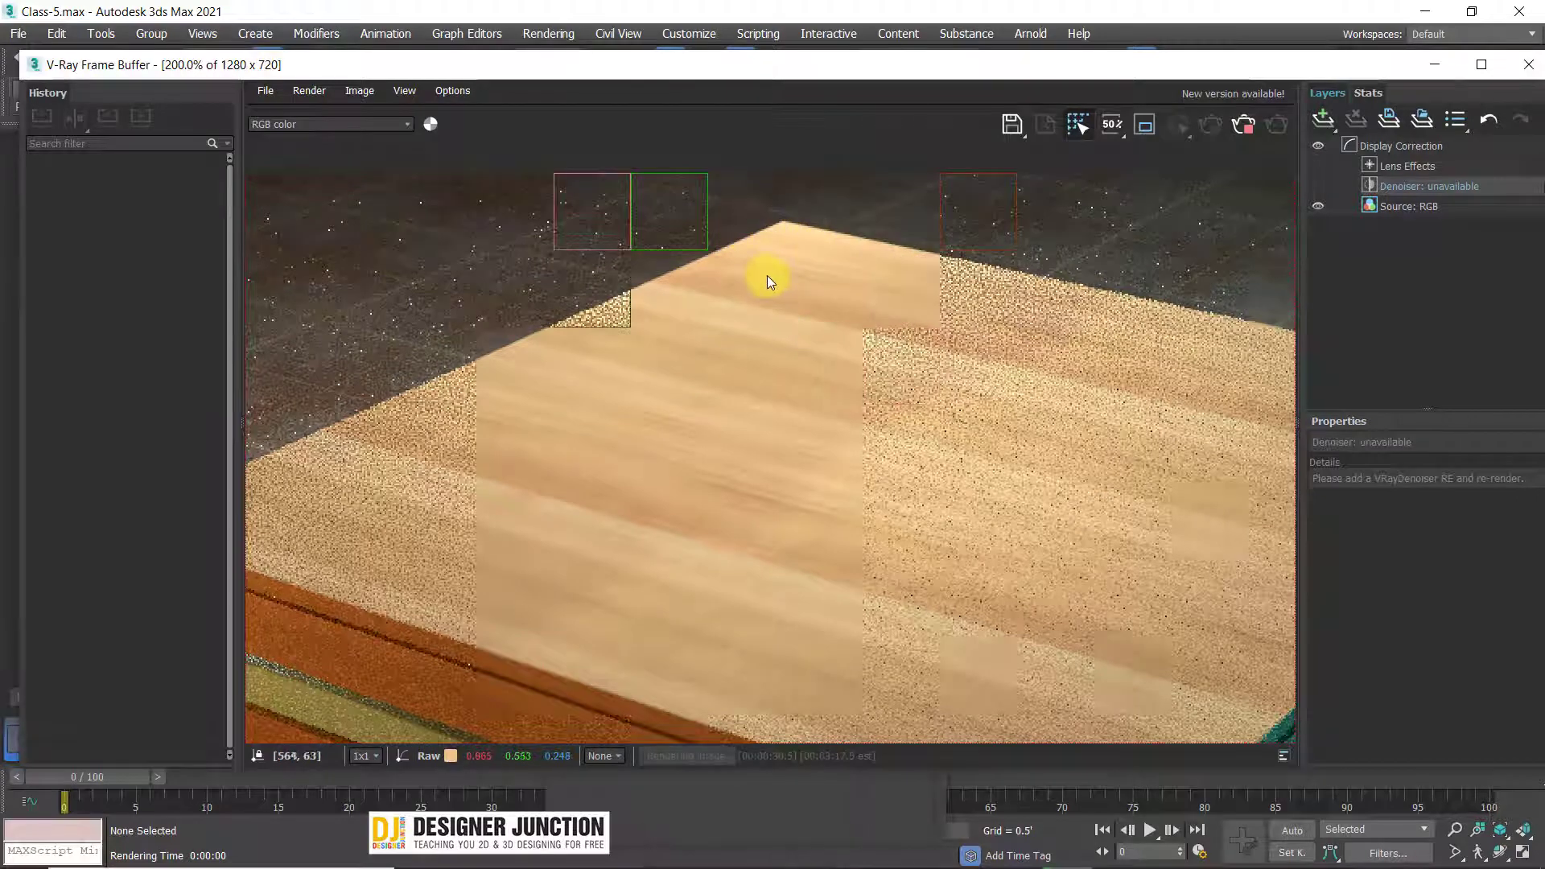
pyautogui.scroll(-3)
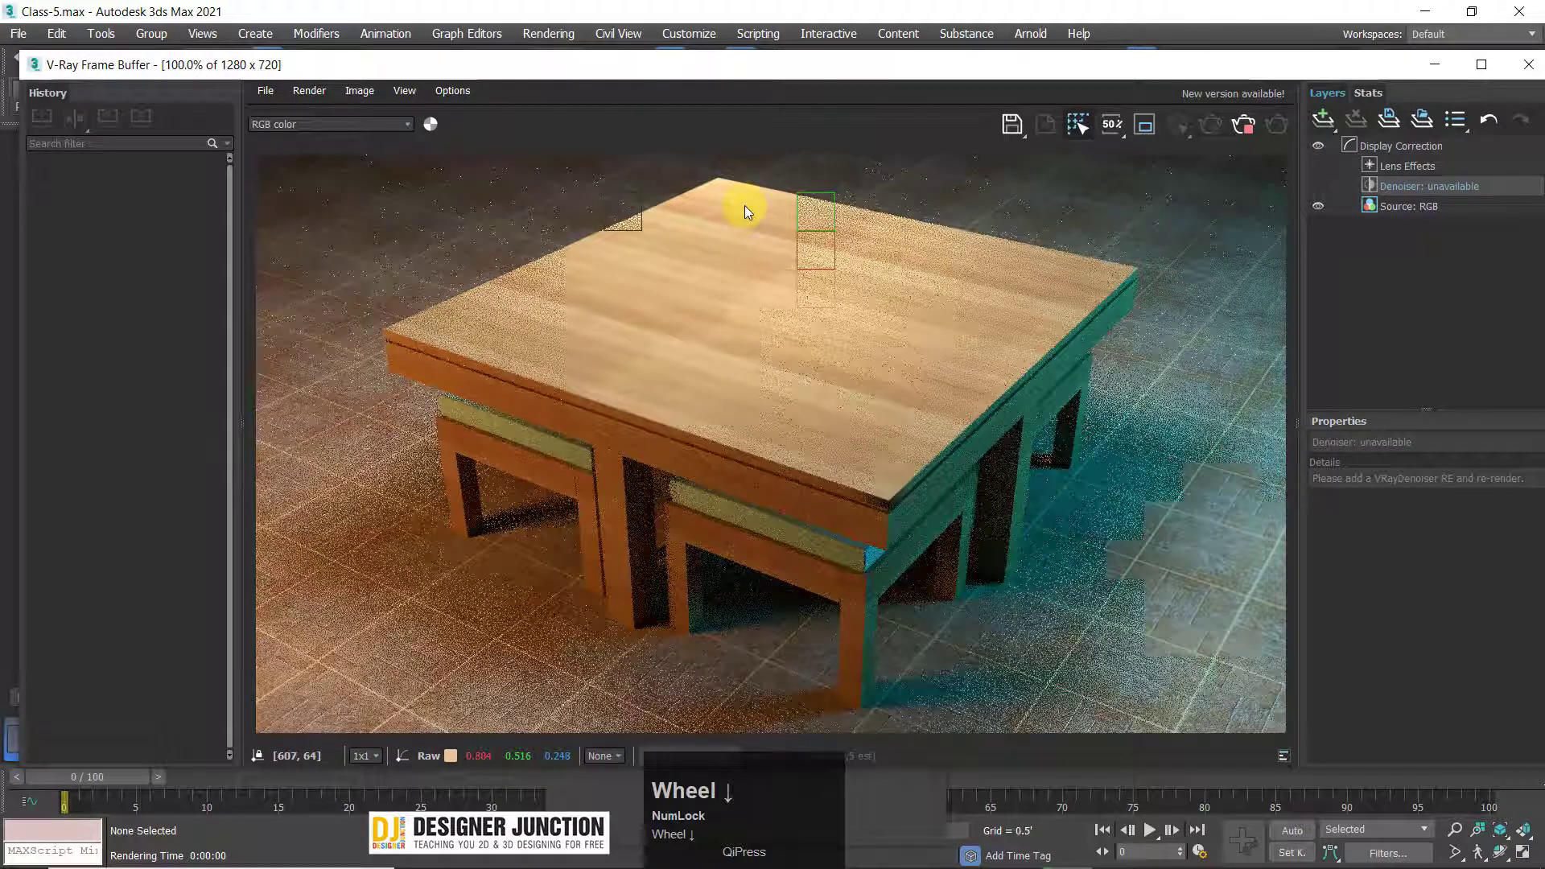
pyautogui.scroll(3)
pyautogui.moveTo(1230, 340); pyautogui.dragTo(1149, 342)
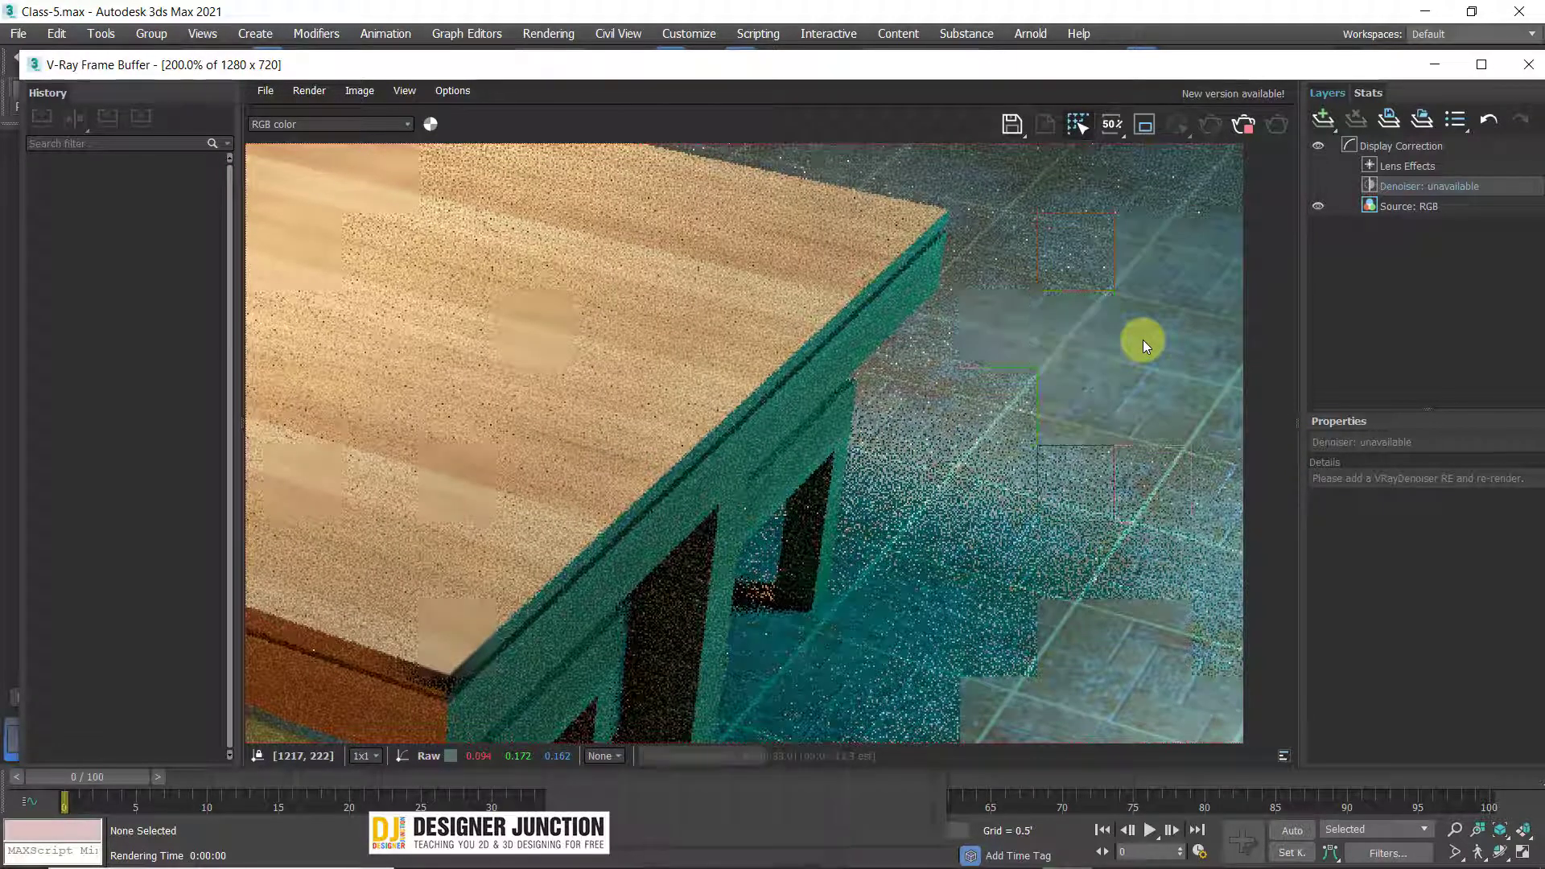
pyautogui.scroll(-3)
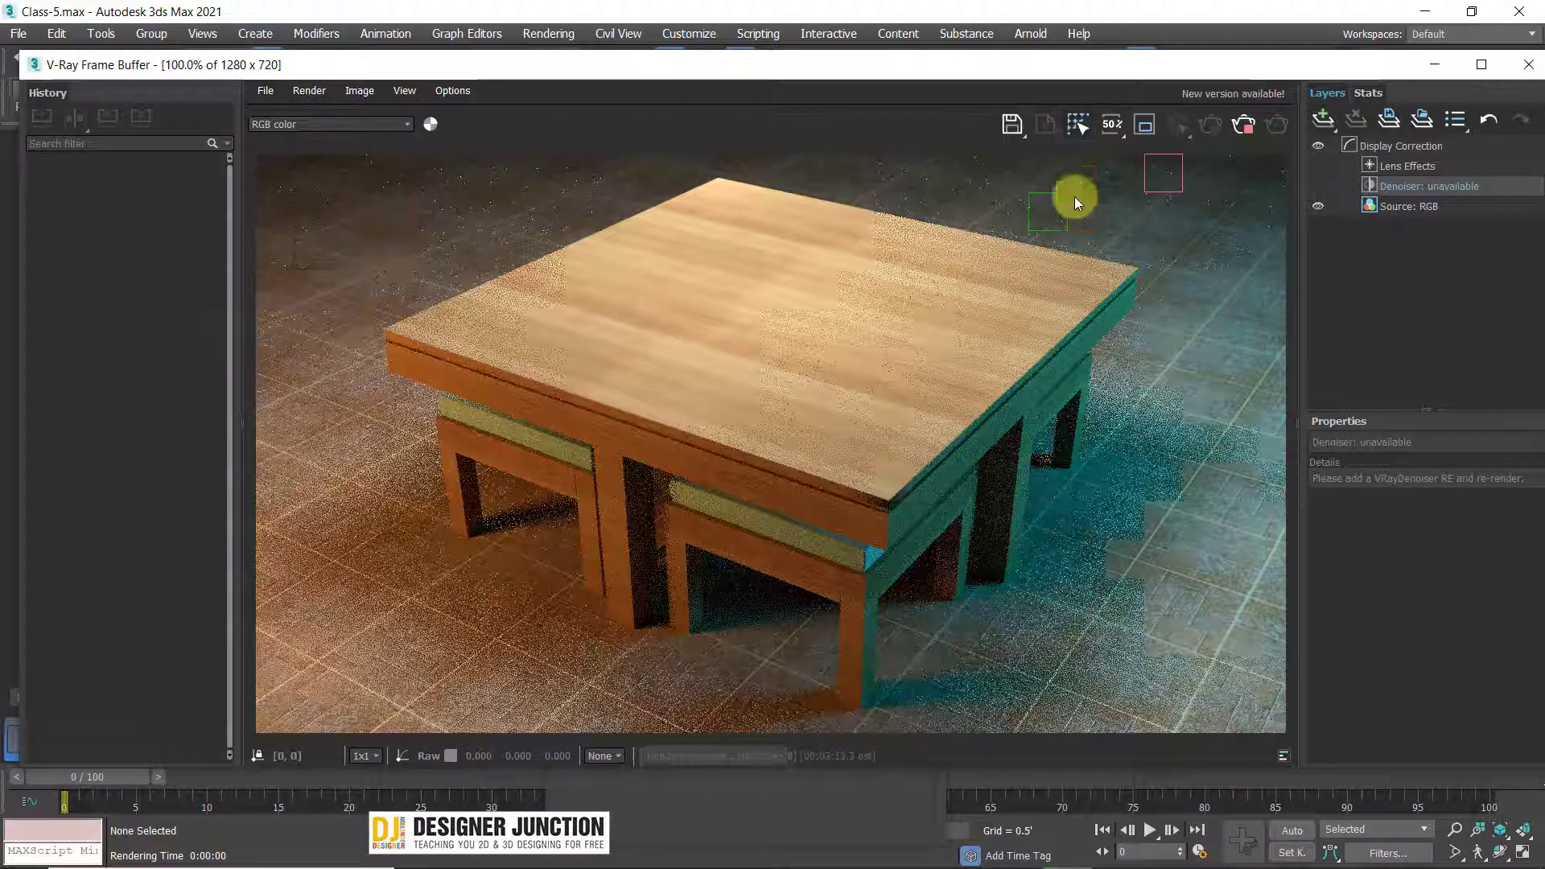
pyautogui.click(1052, 402)
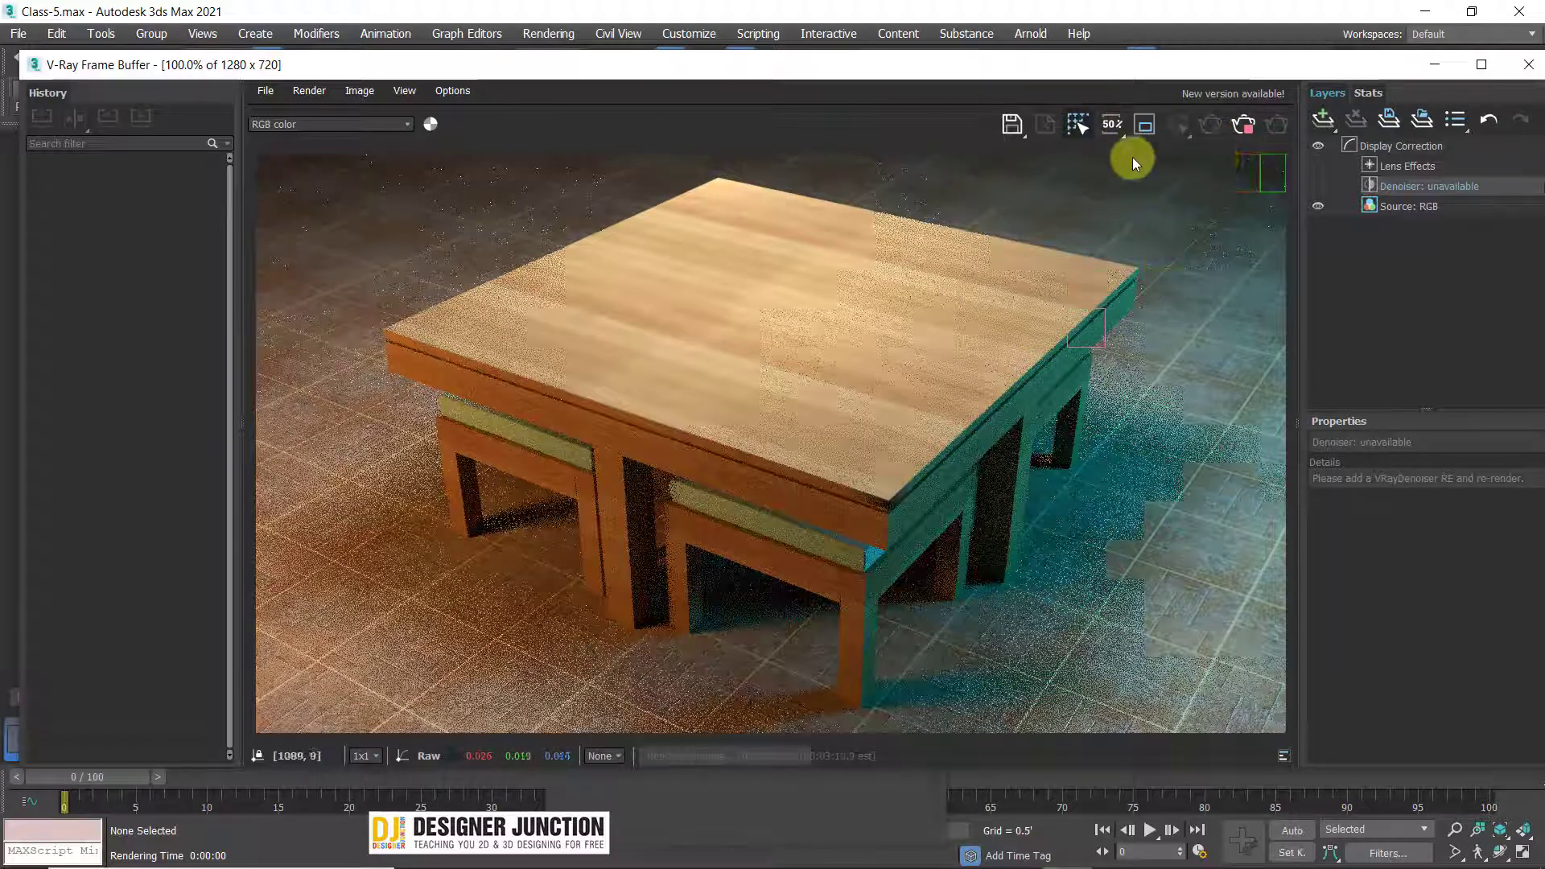
pyautogui.click(1081, 131)
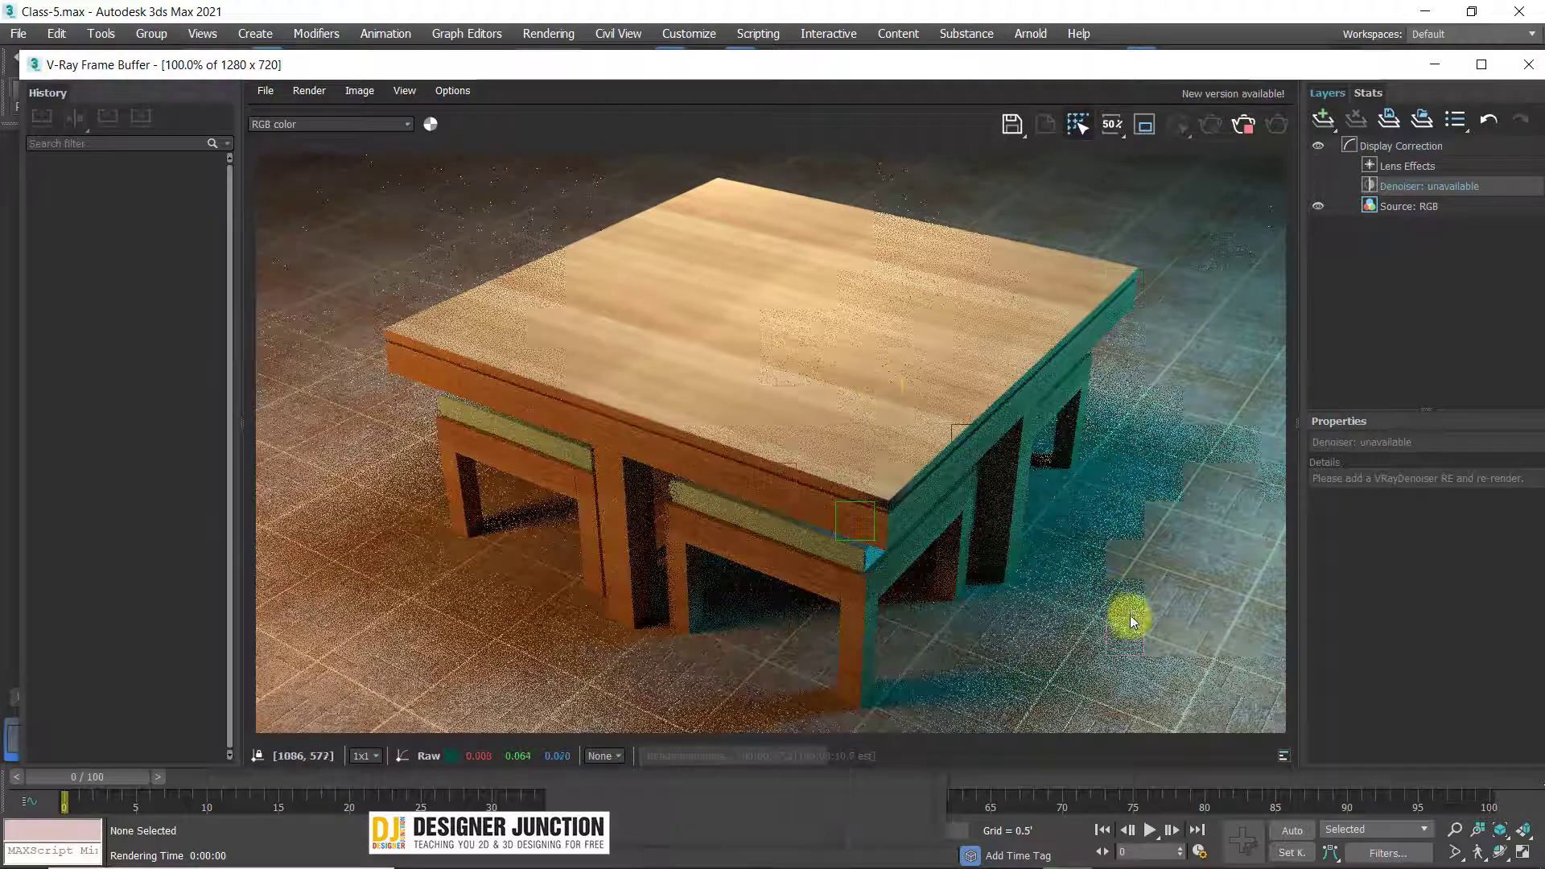
pyautogui.scroll(-3)
# - Show the render's alpha channel, then reopen the channel list to return to RGB color
pyautogui.click(1084, 141)
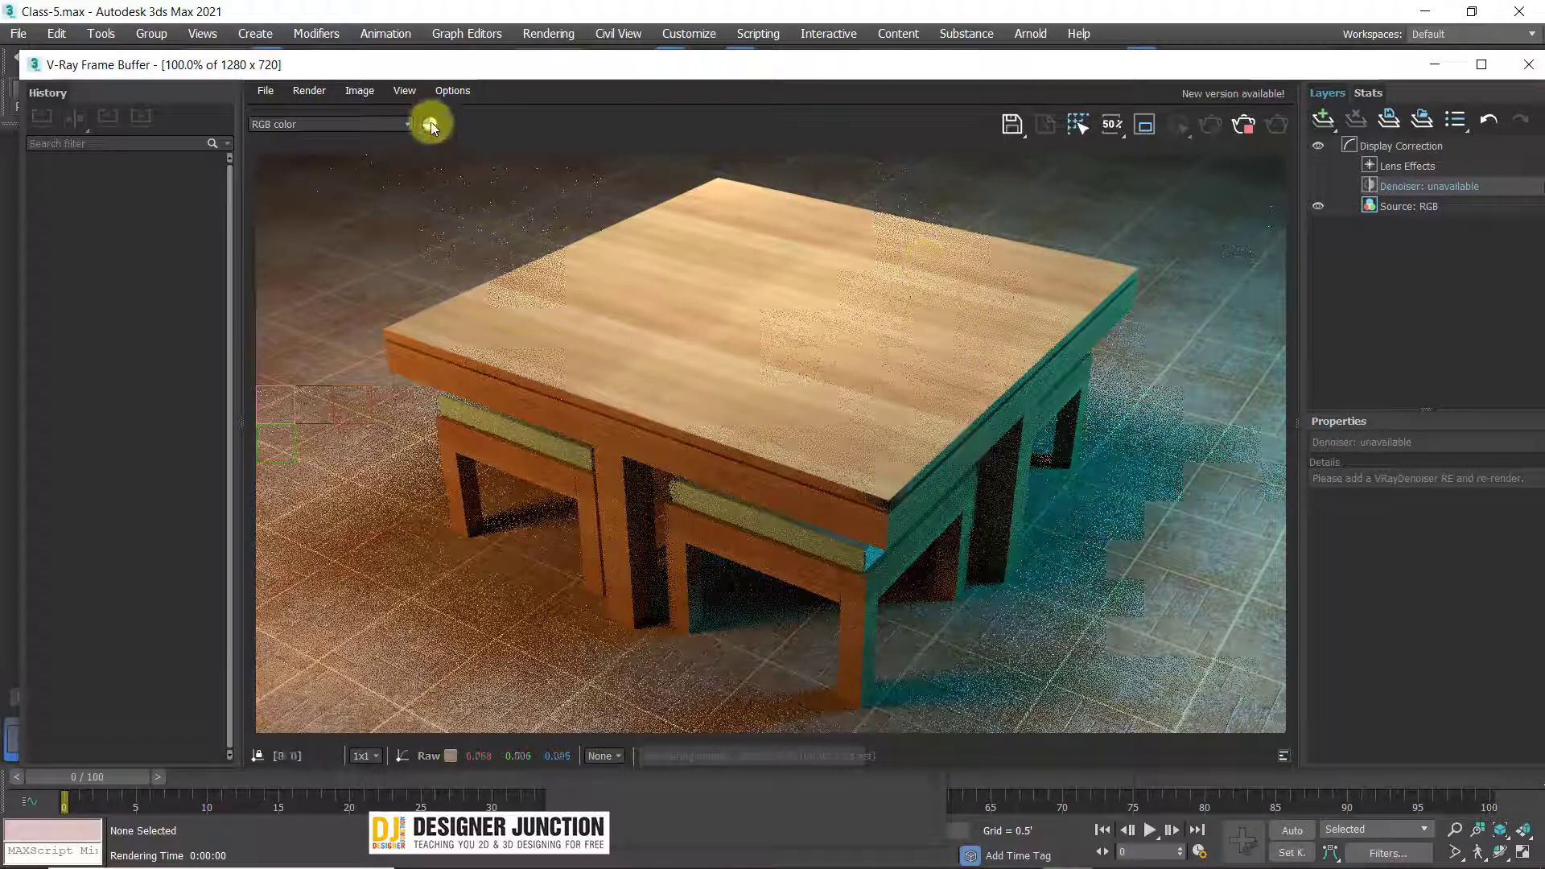
pyautogui.click(436, 125)
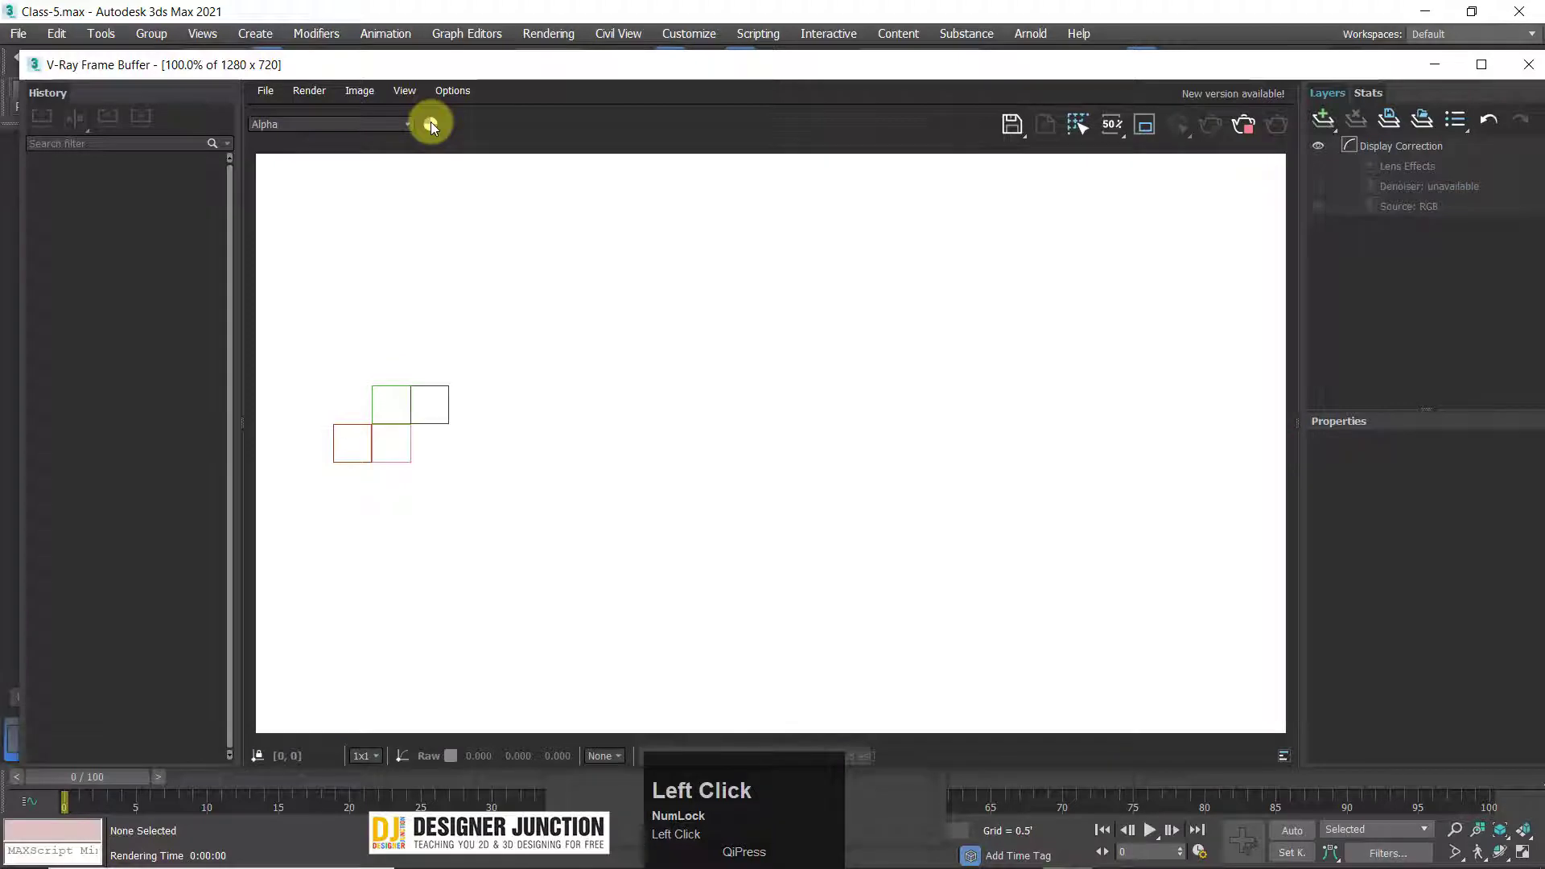
pyautogui.click(436, 125)
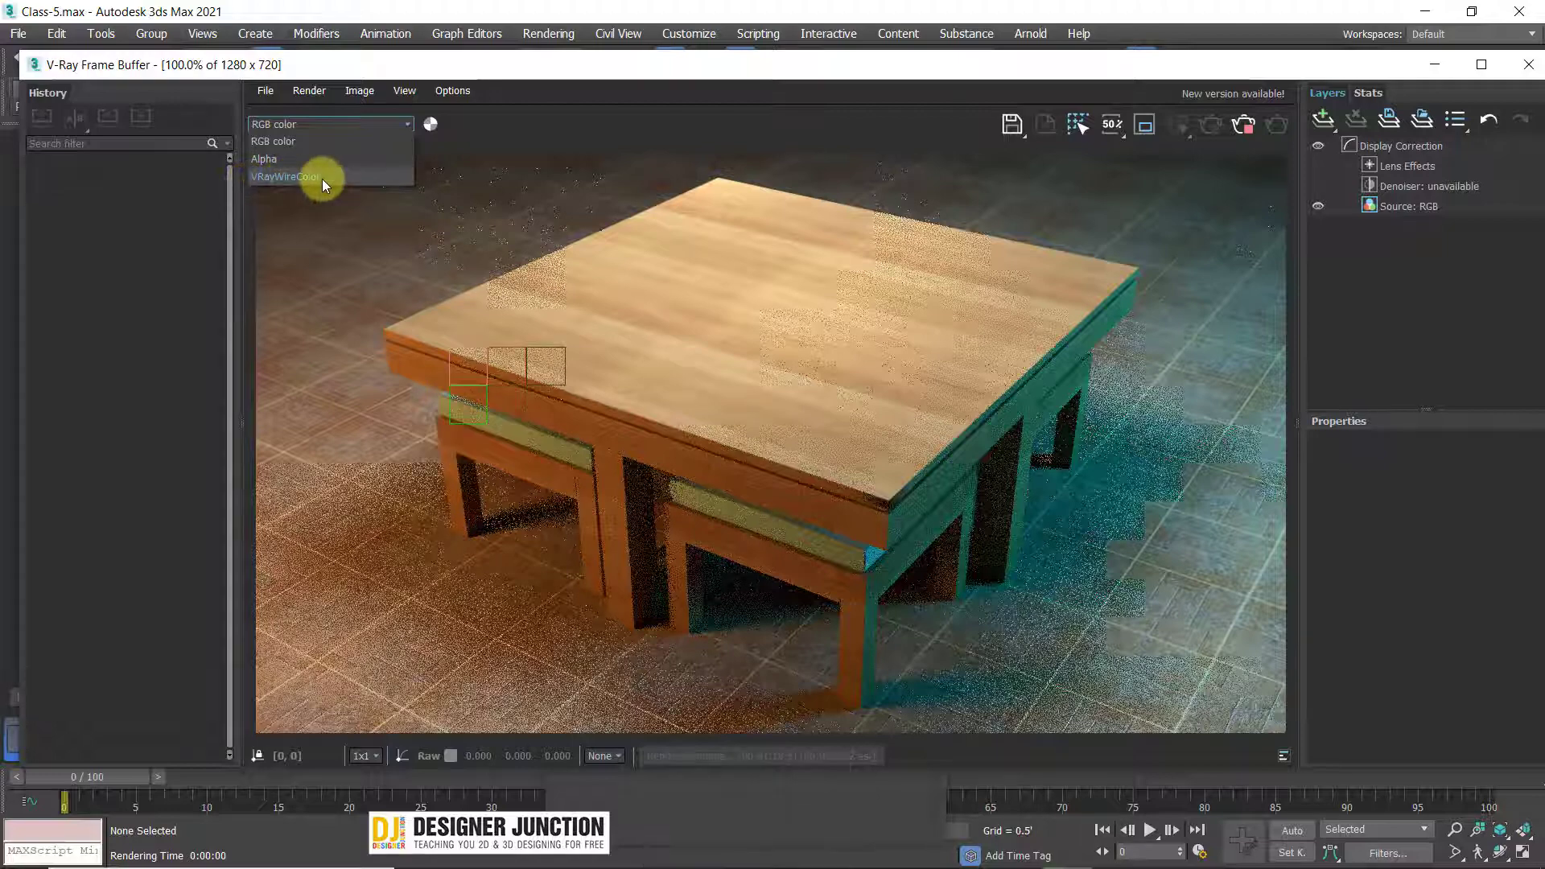
# - Review the Render Elements list and select the VRayWireColor element
pyautogui.moveTo(533, 90); pyautogui.dragTo(930, 155)
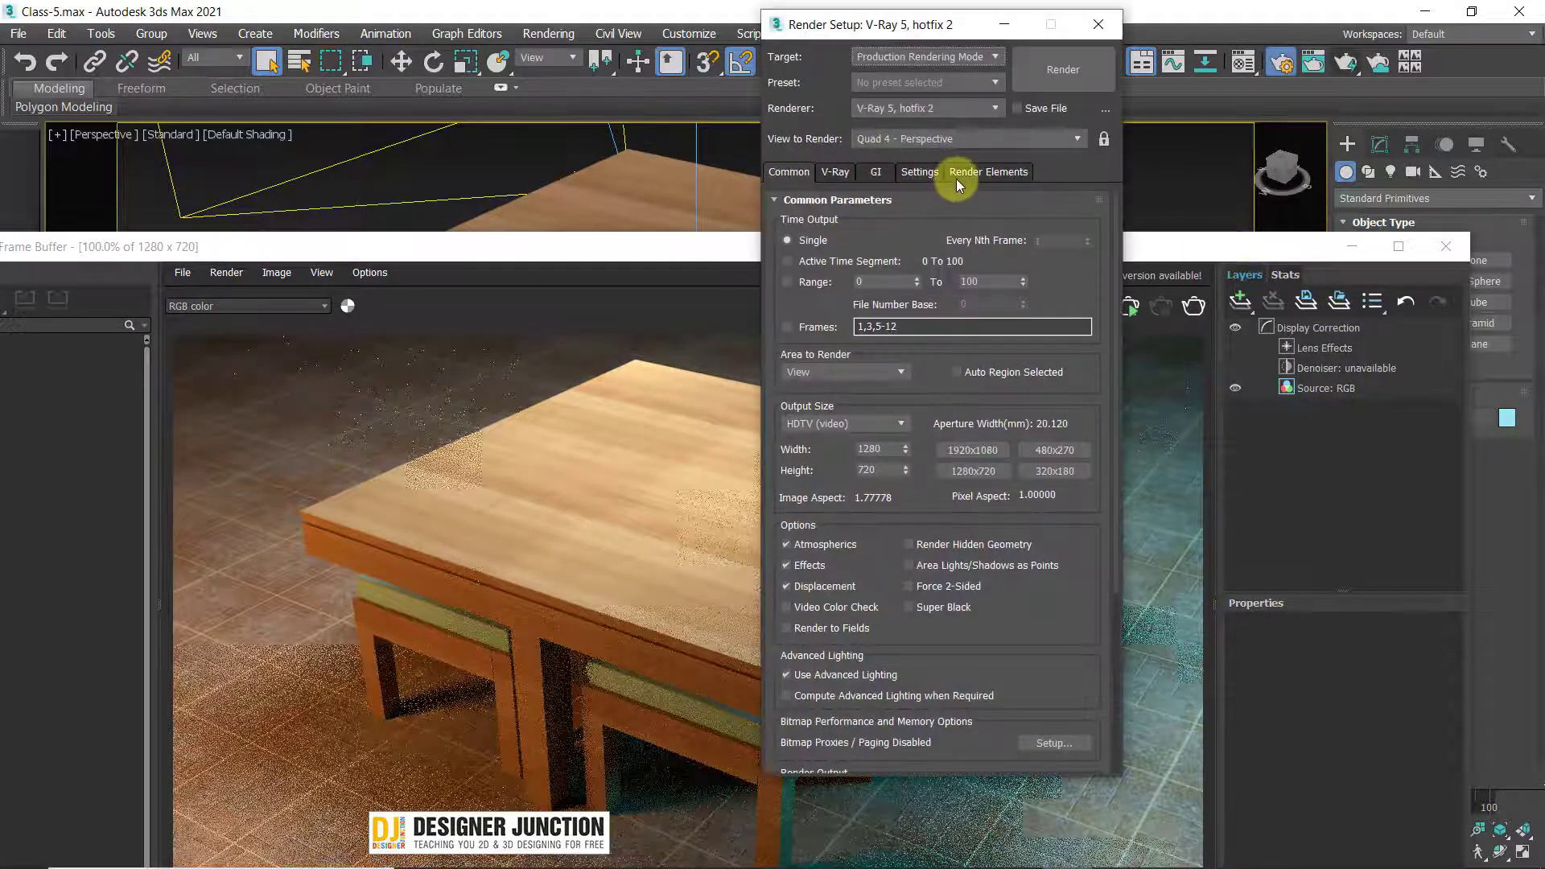
pyautogui.click(974, 175)
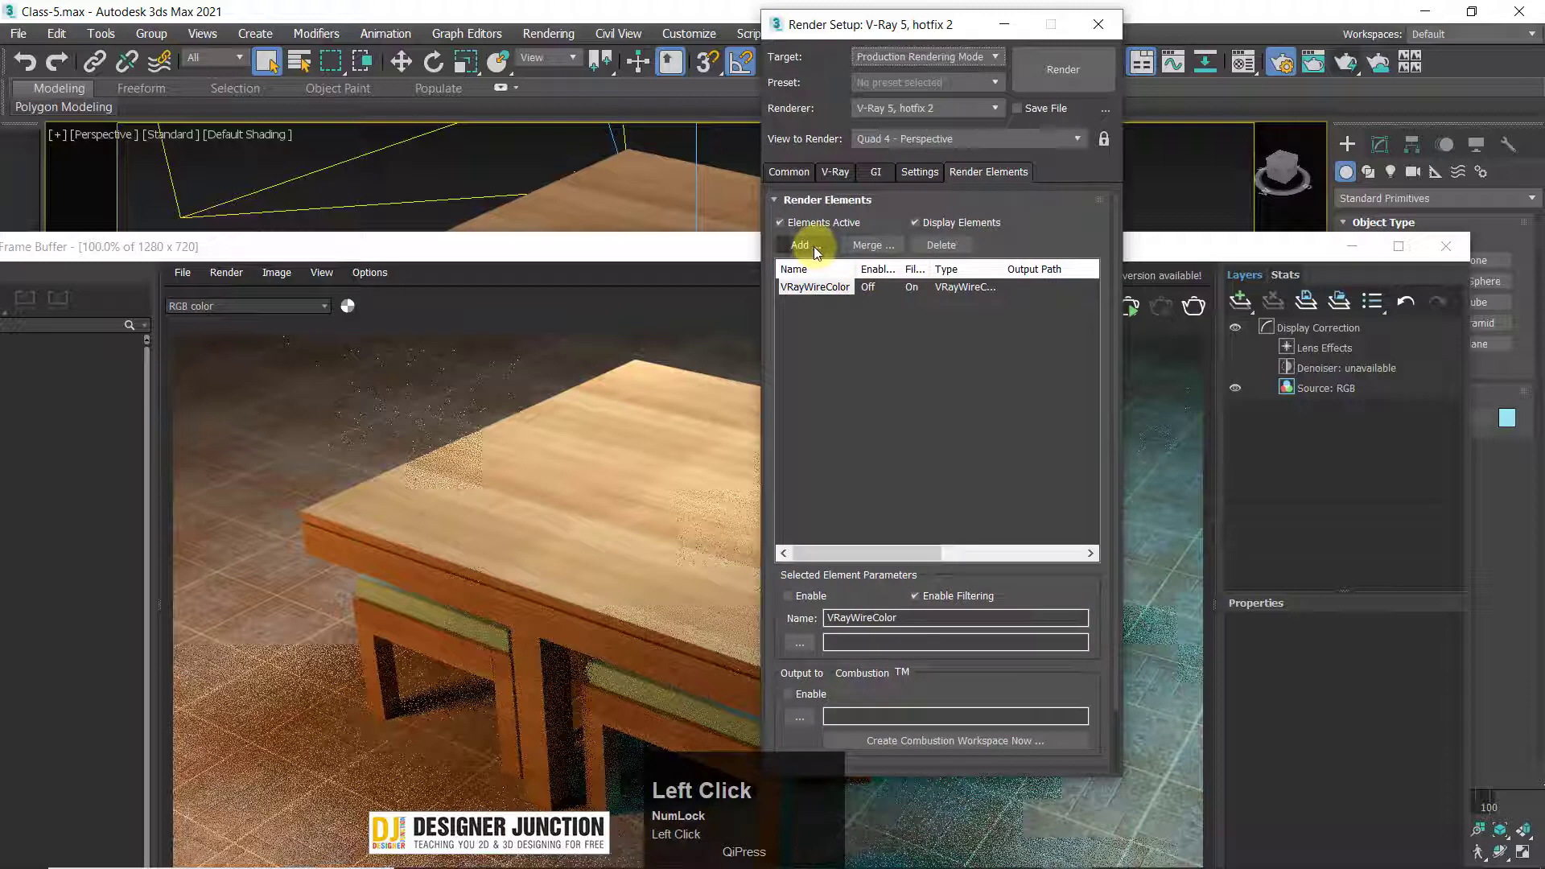
pyautogui.click(816, 254)
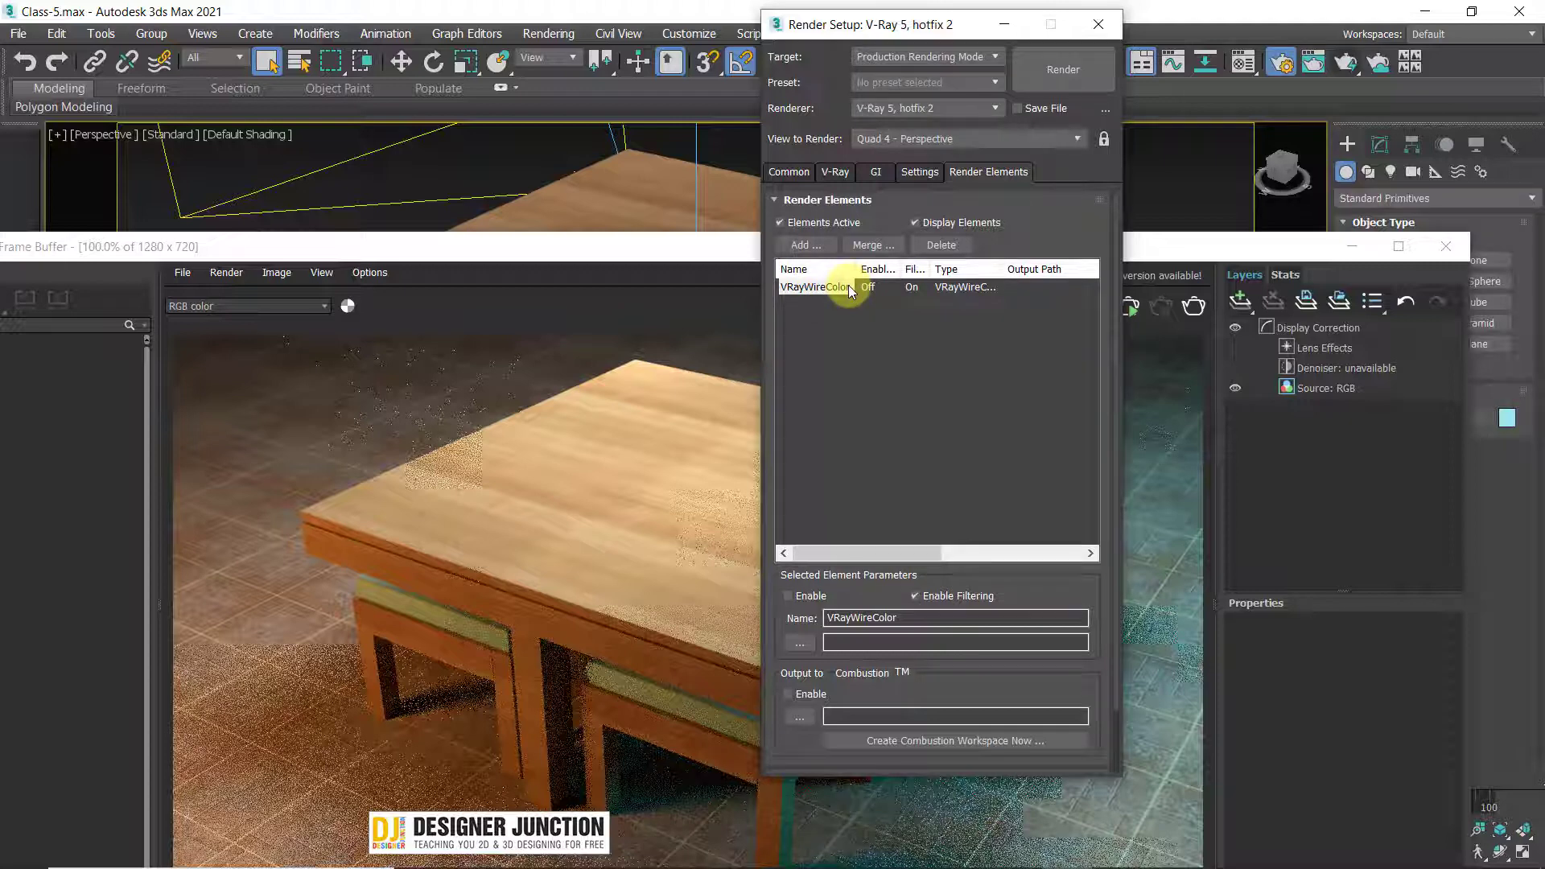
# - Browse the available render element types without adding any, then bring the frame buffer back
pyautogui.click(791, 256)
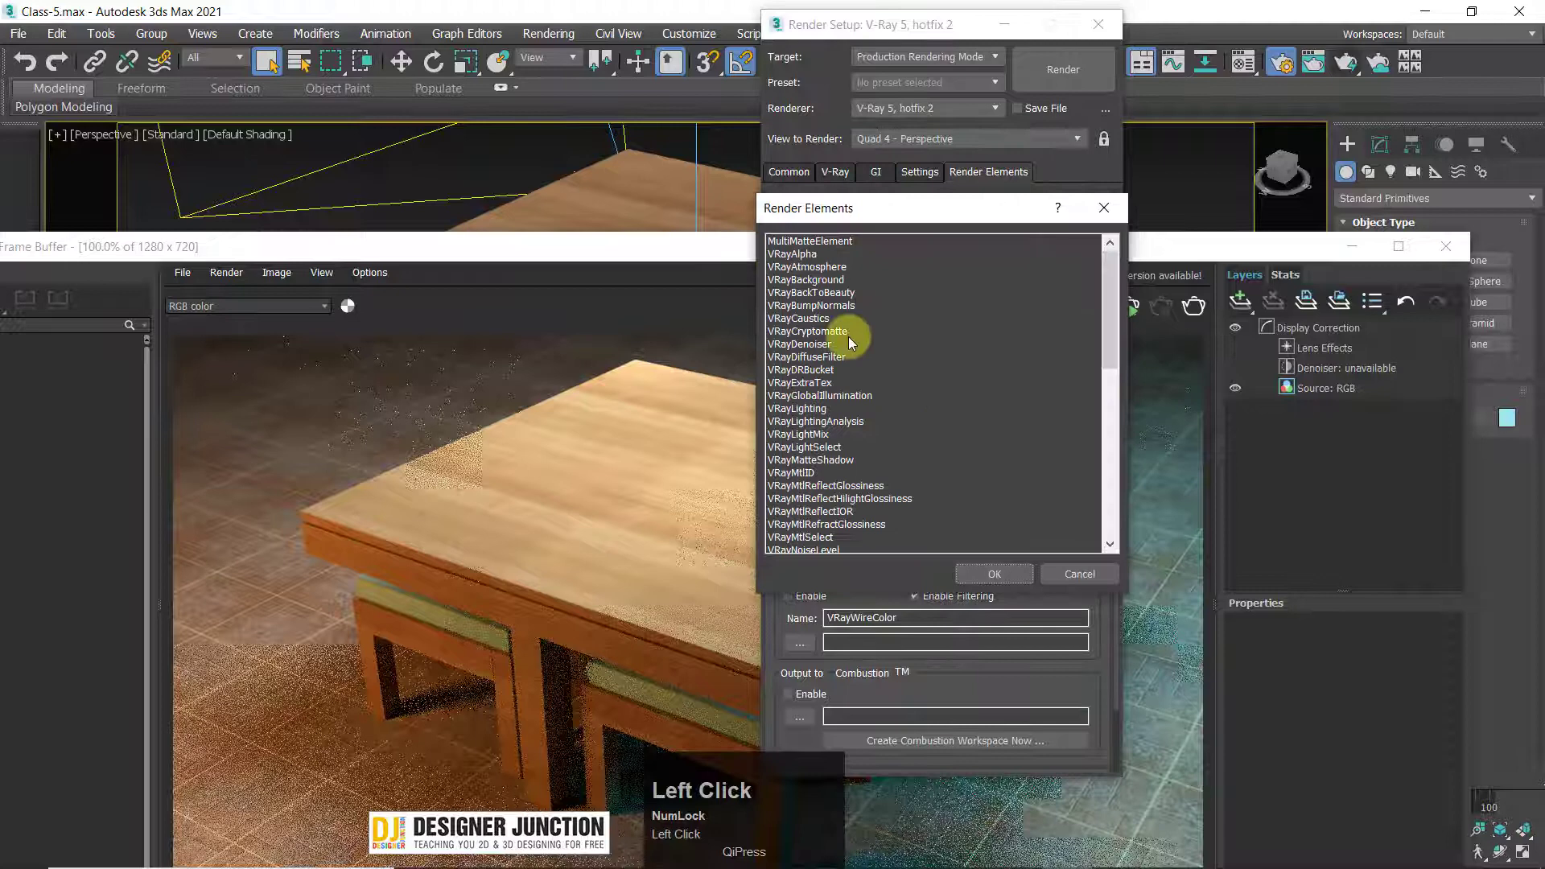
pyautogui.scroll(-3)
pyautogui.moveTo(1114, 415); pyautogui.dragTo(568, 177)
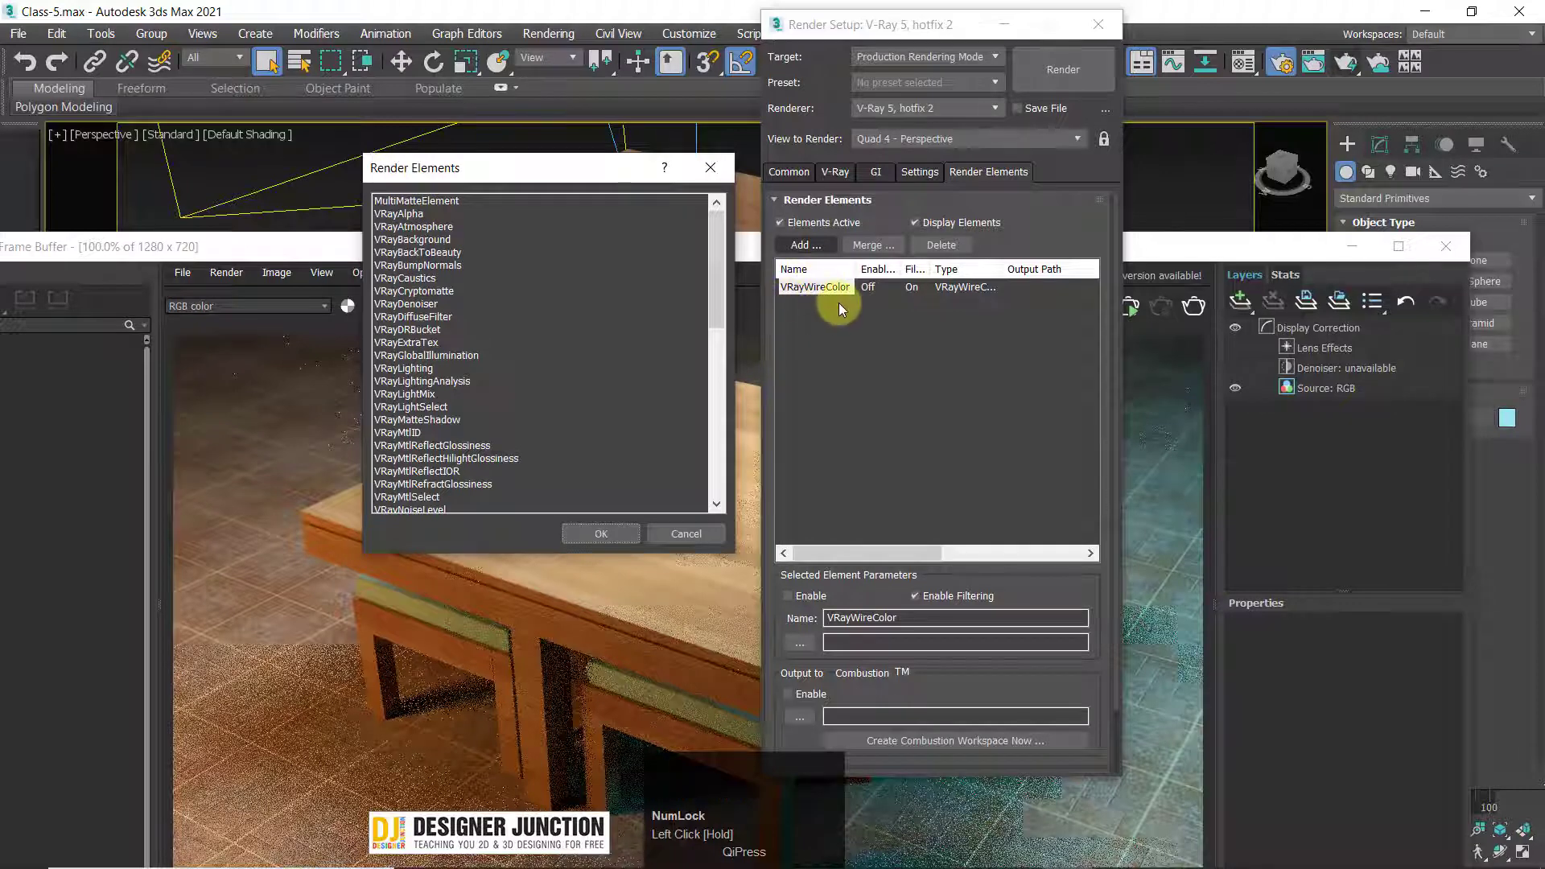
pyautogui.click(568, 178)
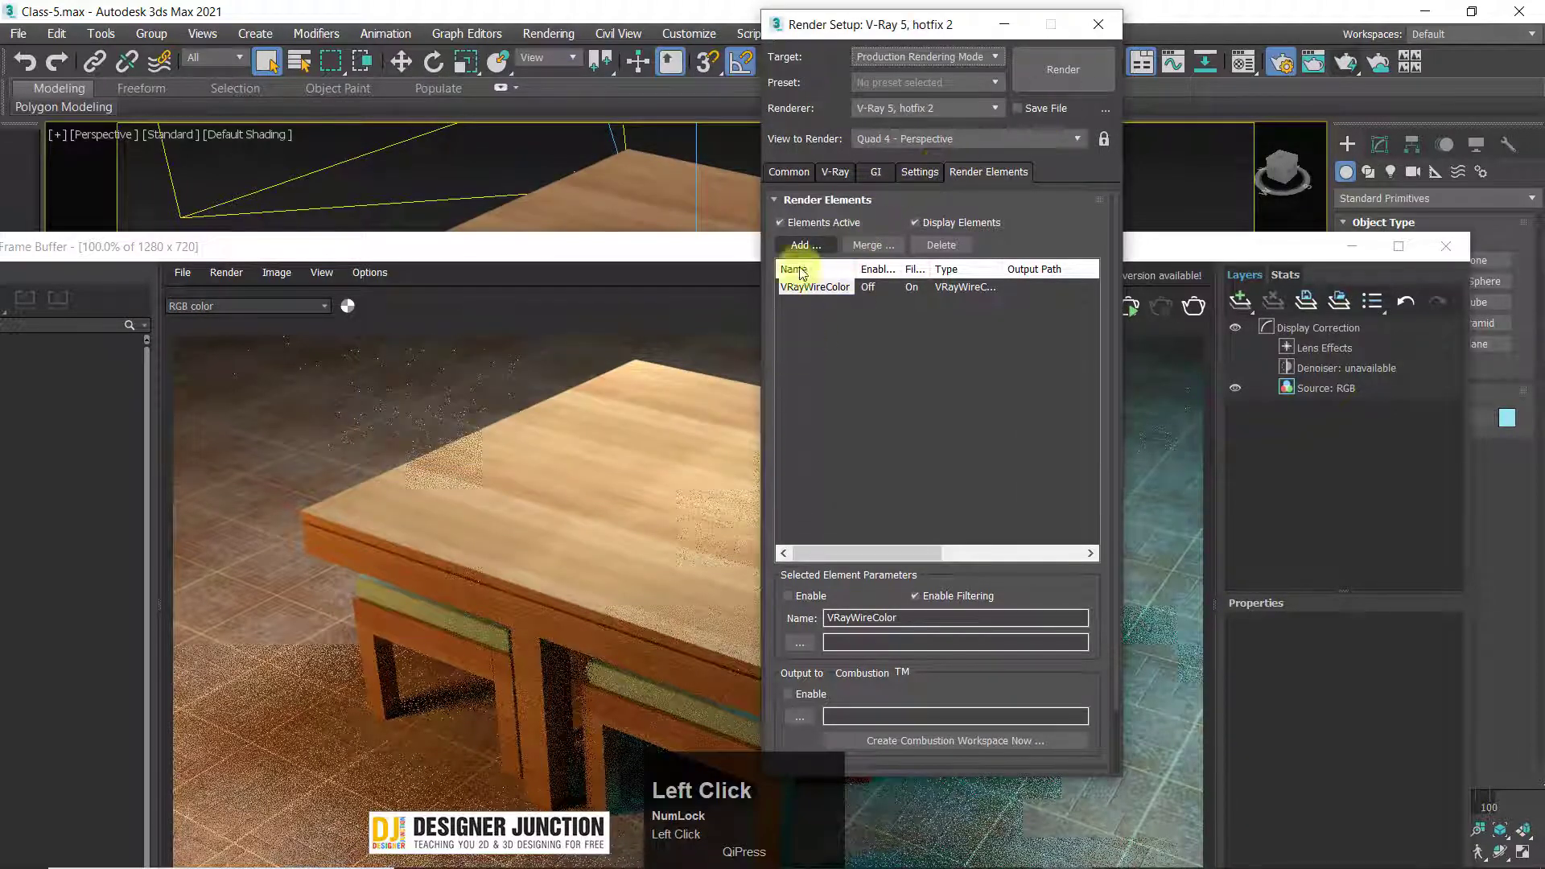
pyautogui.moveTo(1095, 21); pyautogui.dragTo(463, 160)
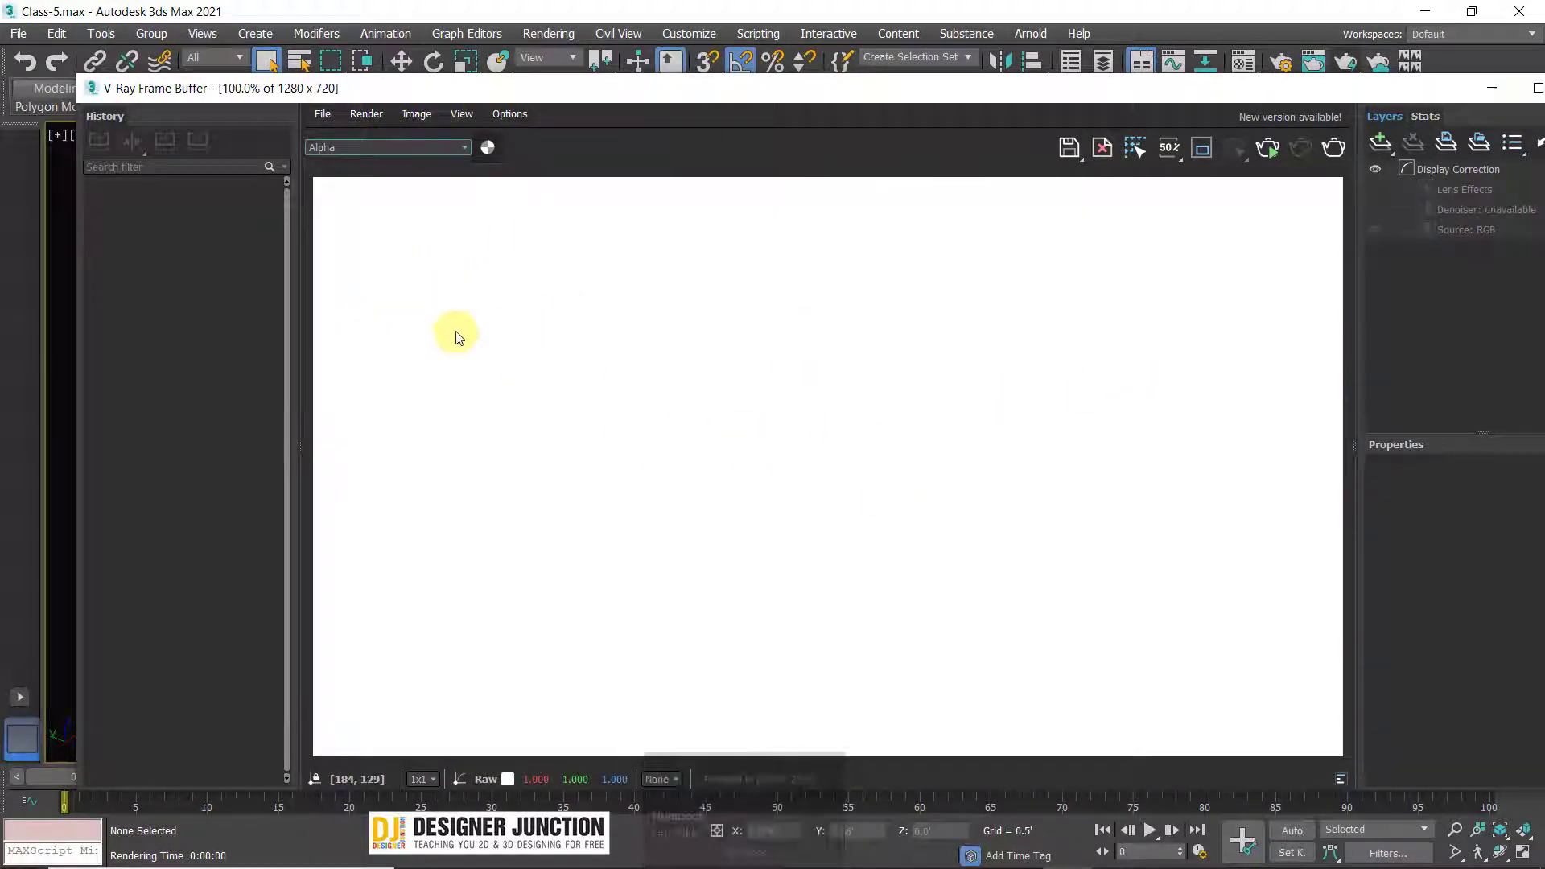
# - Display the VRayWireColor element in the frame buffer, then switch back to RGB color
pyautogui.click(879, 390)
pyautogui.scroll(-3)
pyautogui.click(403, 154)
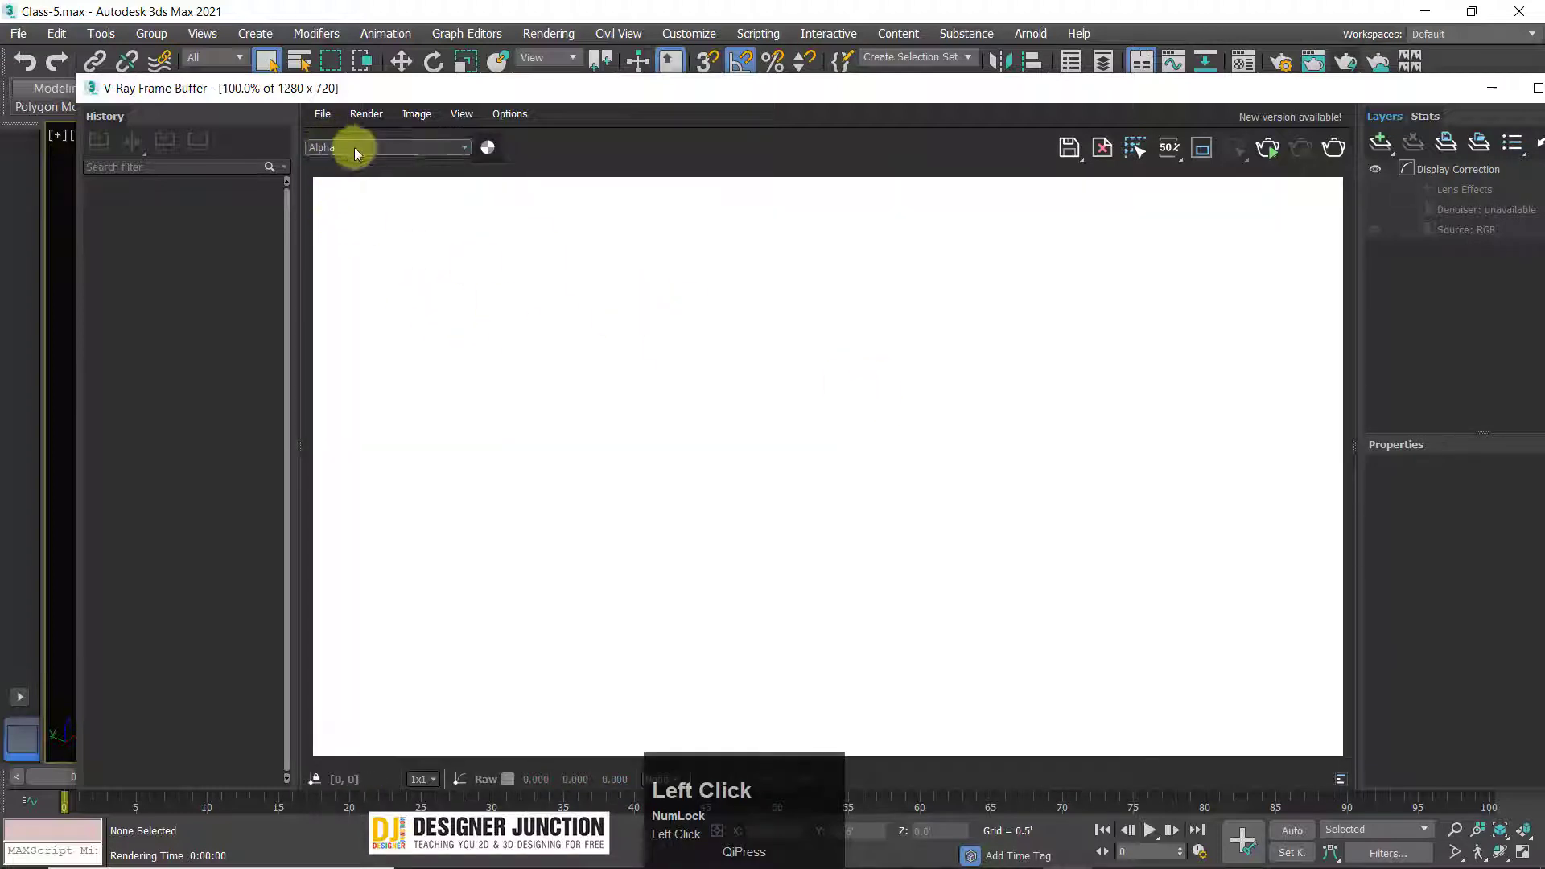
pyautogui.scroll(-3)
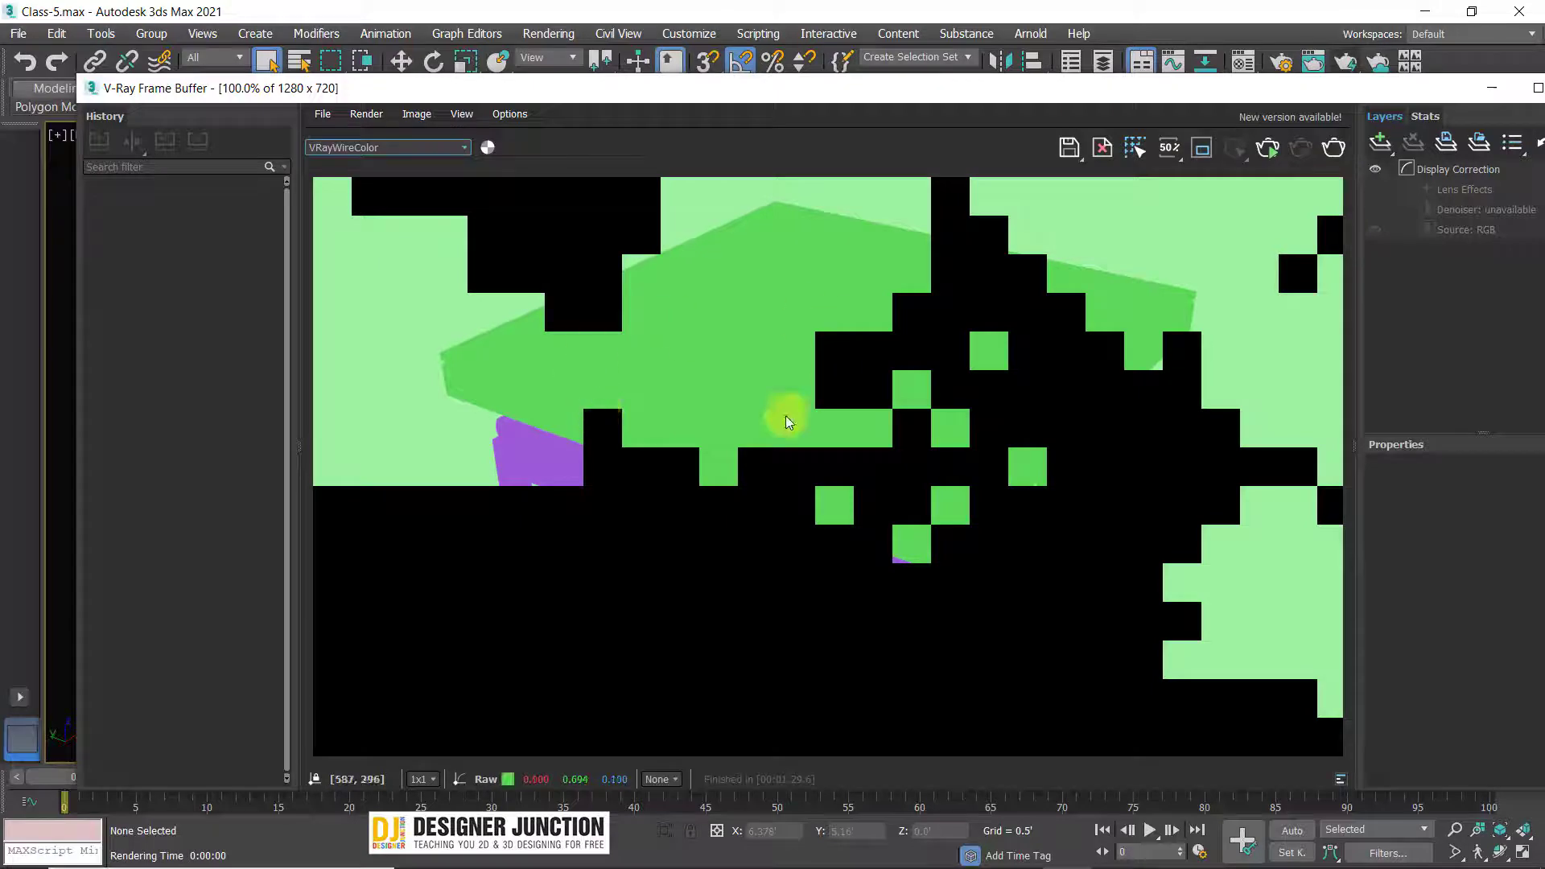
pyautogui.click(414, 159)
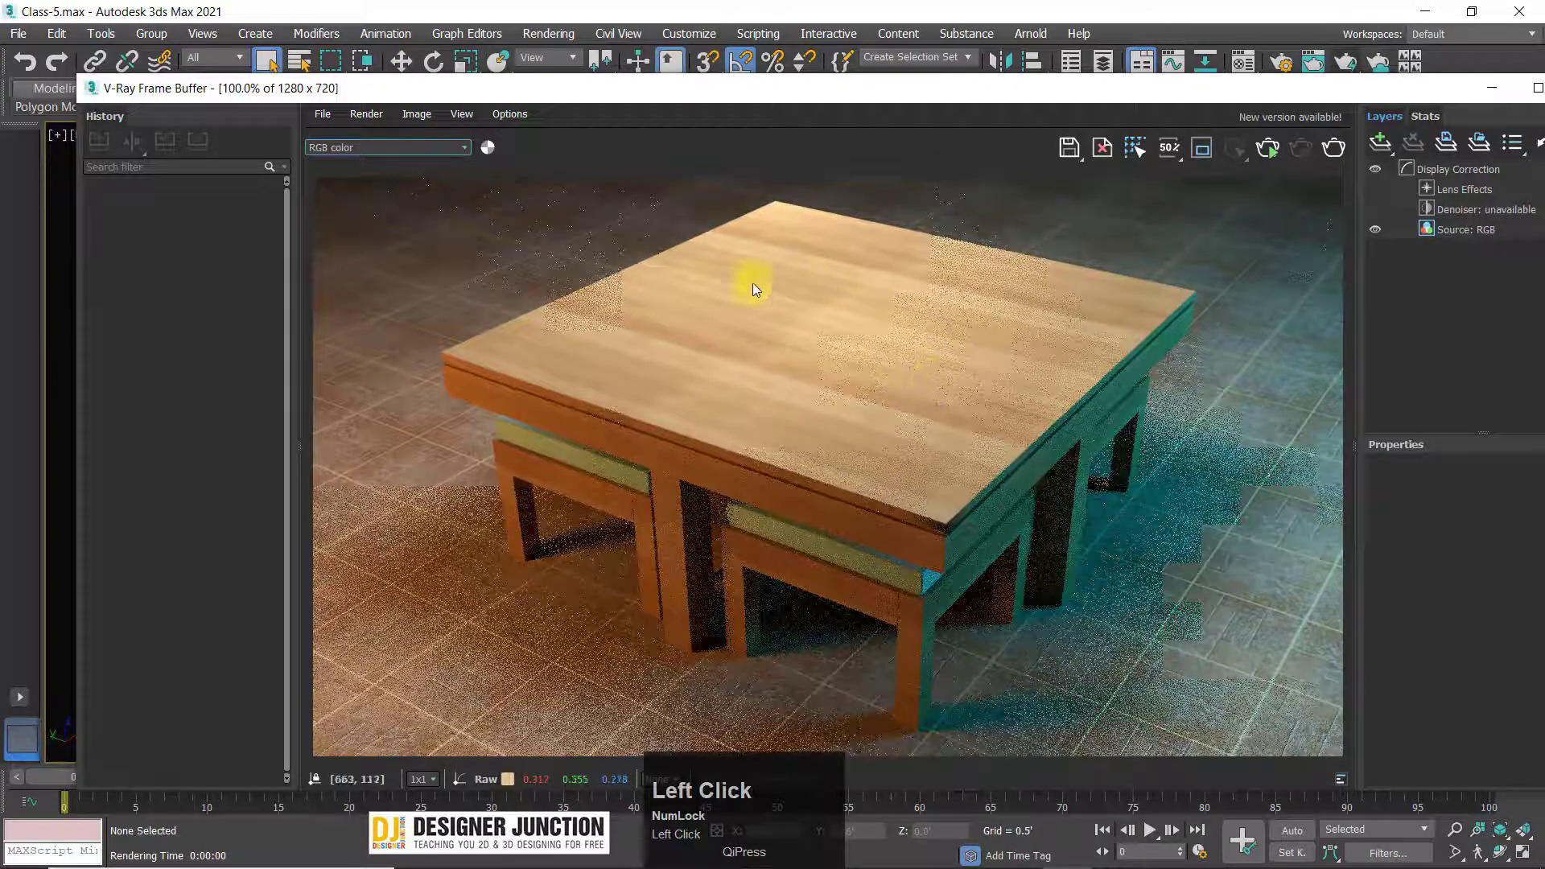
# - Save the colour render to a file named Render, choosing a format from the Save as type list
pyautogui.click(372, 146)
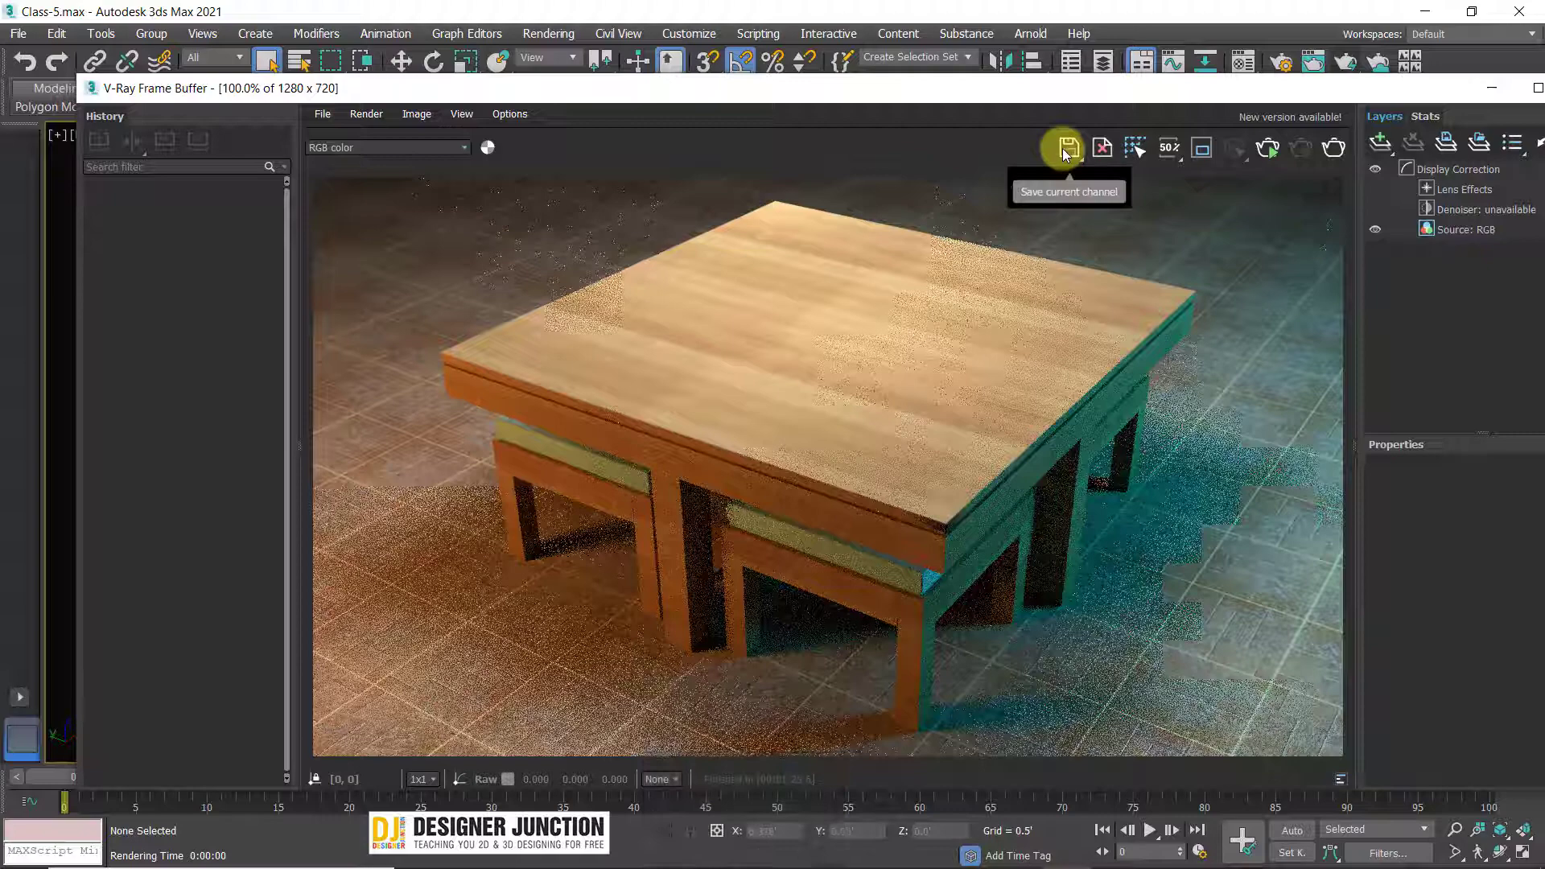
pyautogui.click(1068, 151)
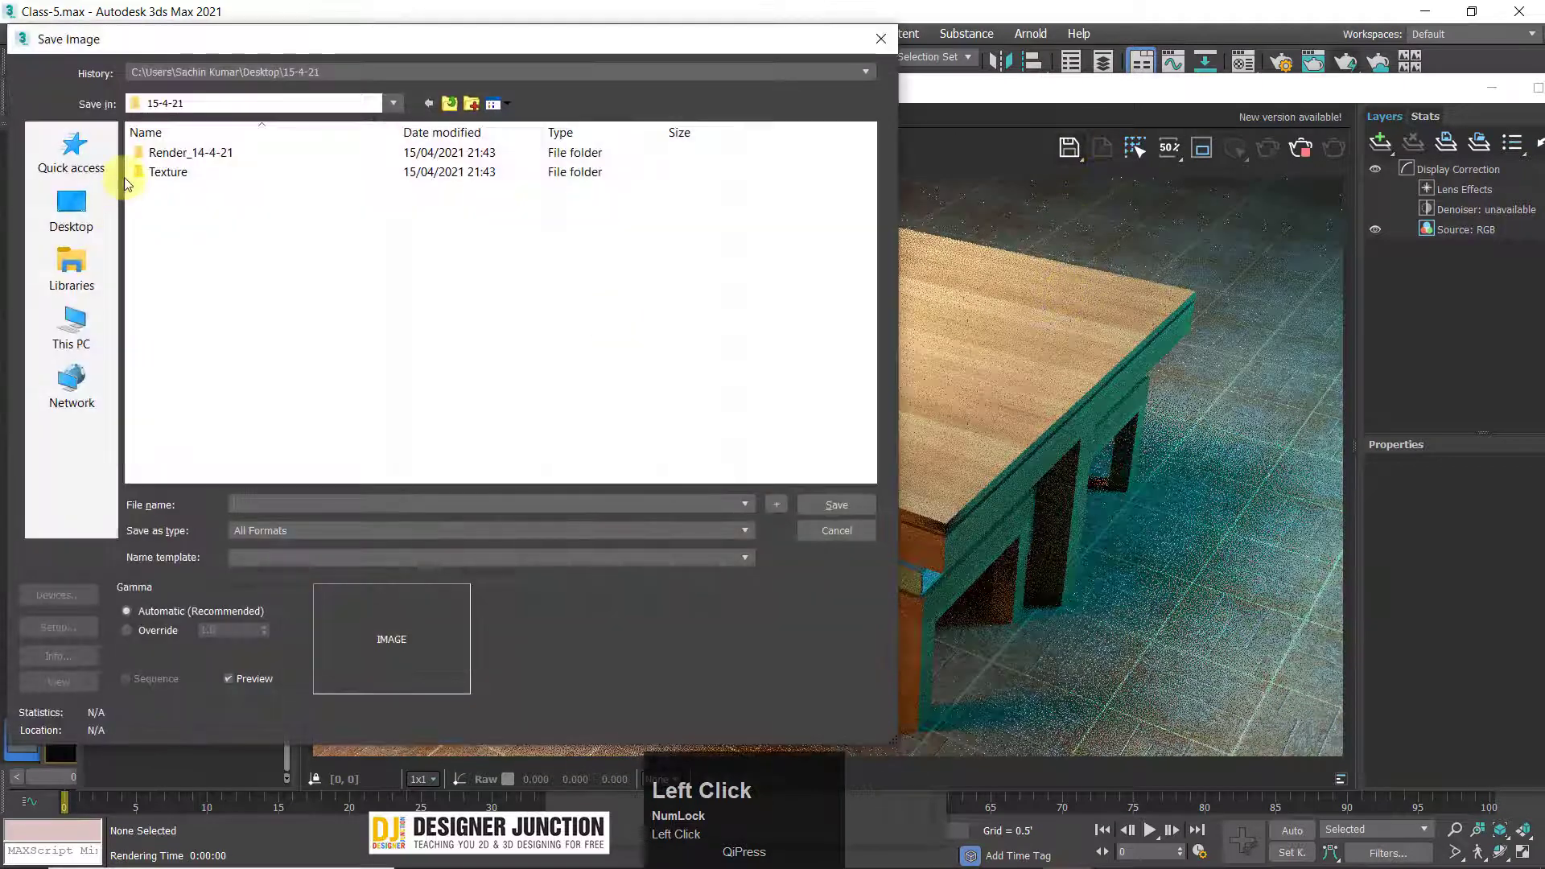
pyautogui.click(277, 496)
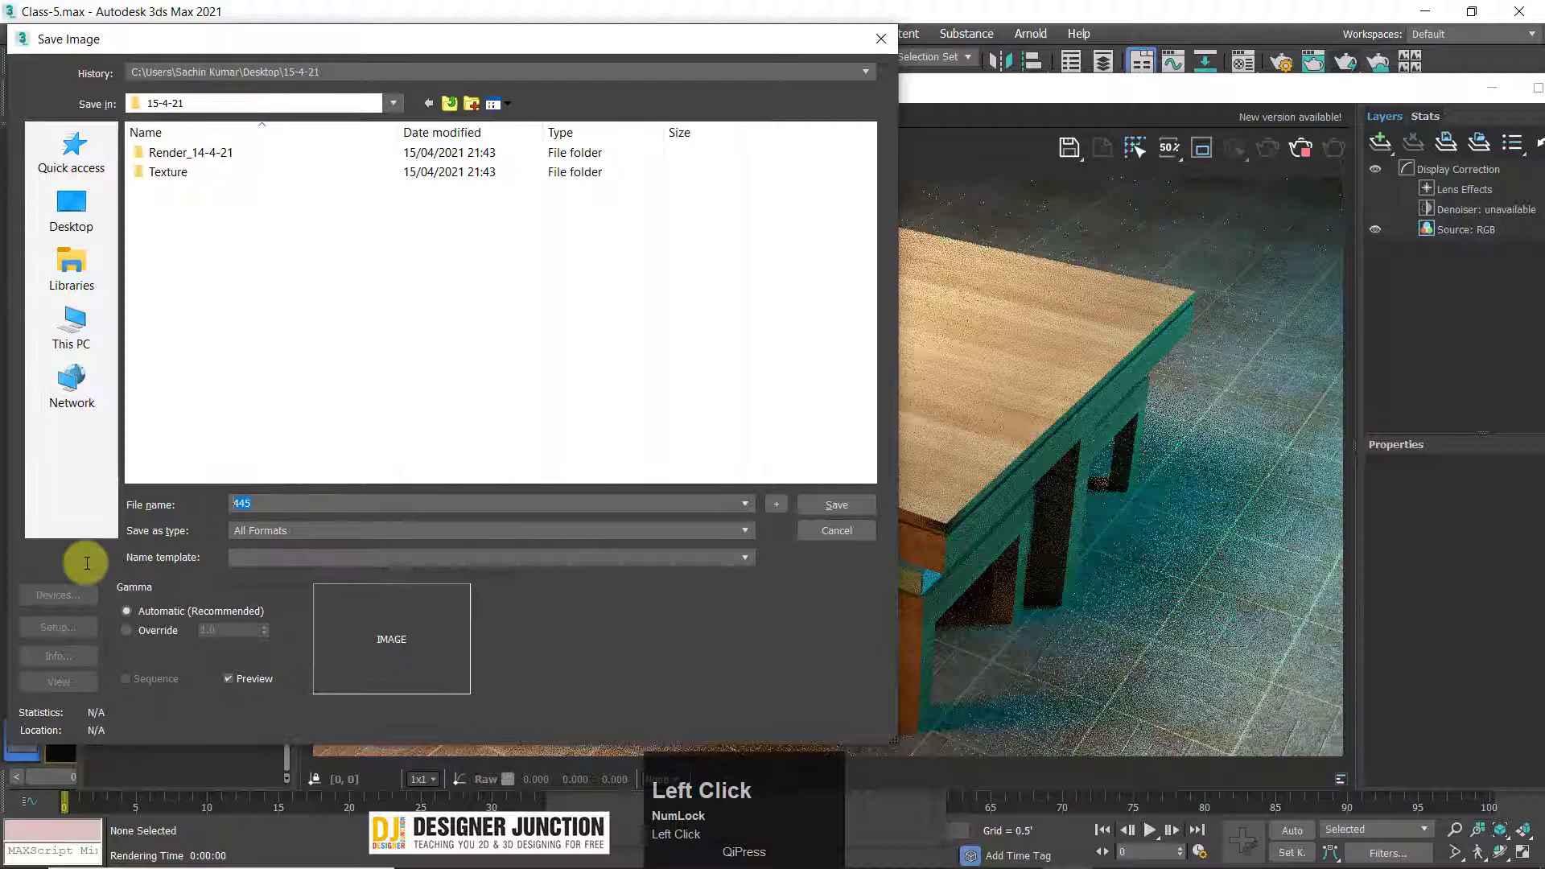
pyautogui.write('ender')
pyautogui.click(561, 669)
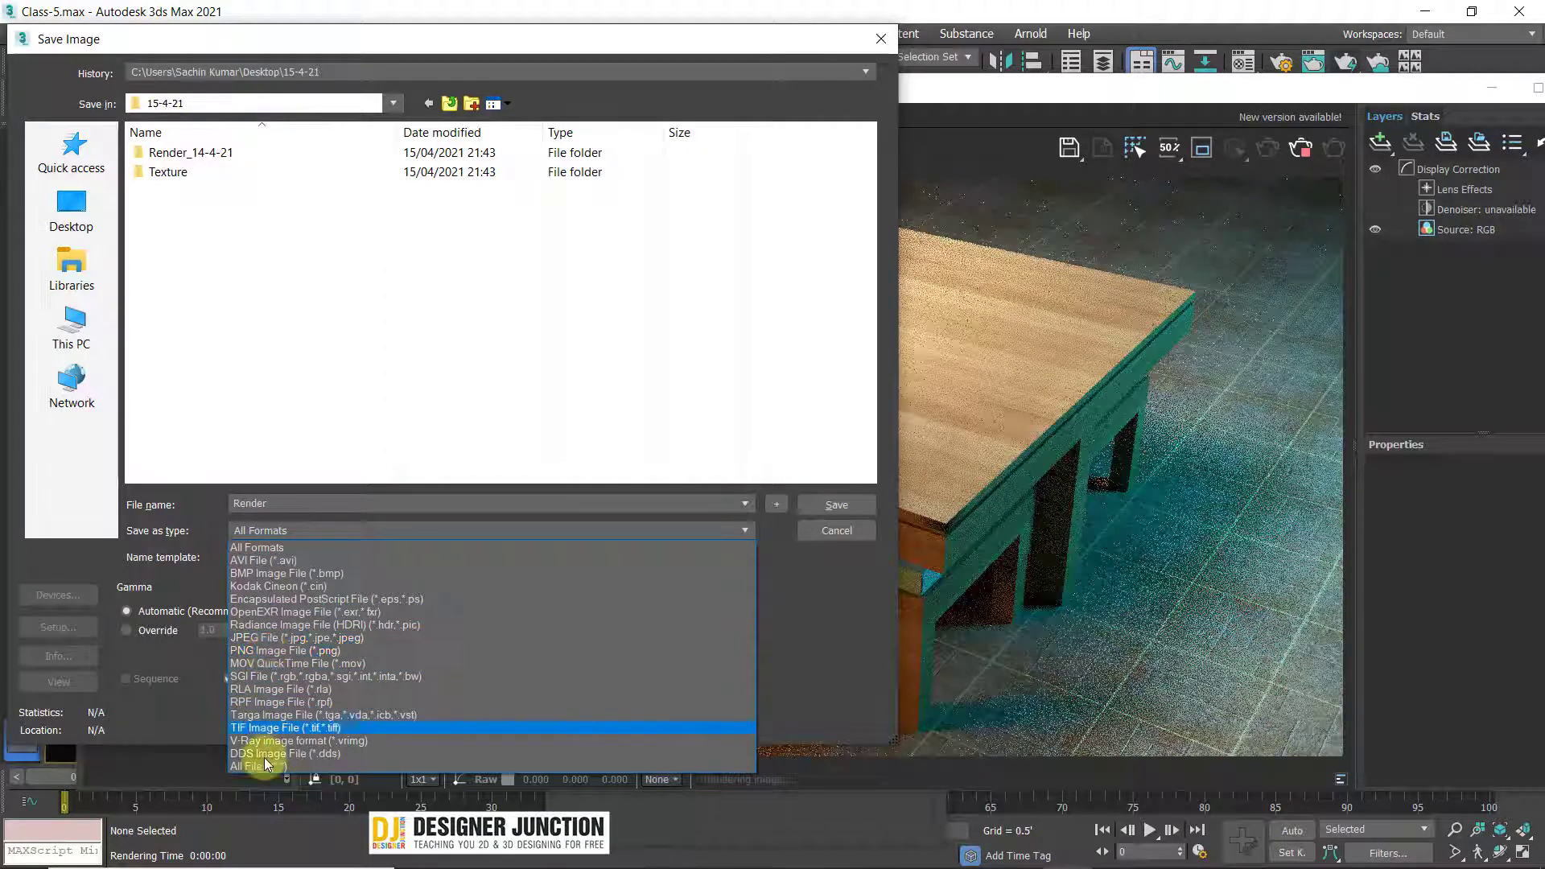
# - Close the Save Image dialog and operate the frame buffer toolbar toward the Test resolution button
pyautogui.moveTo(278, 640); pyautogui.dragTo(827, 506)
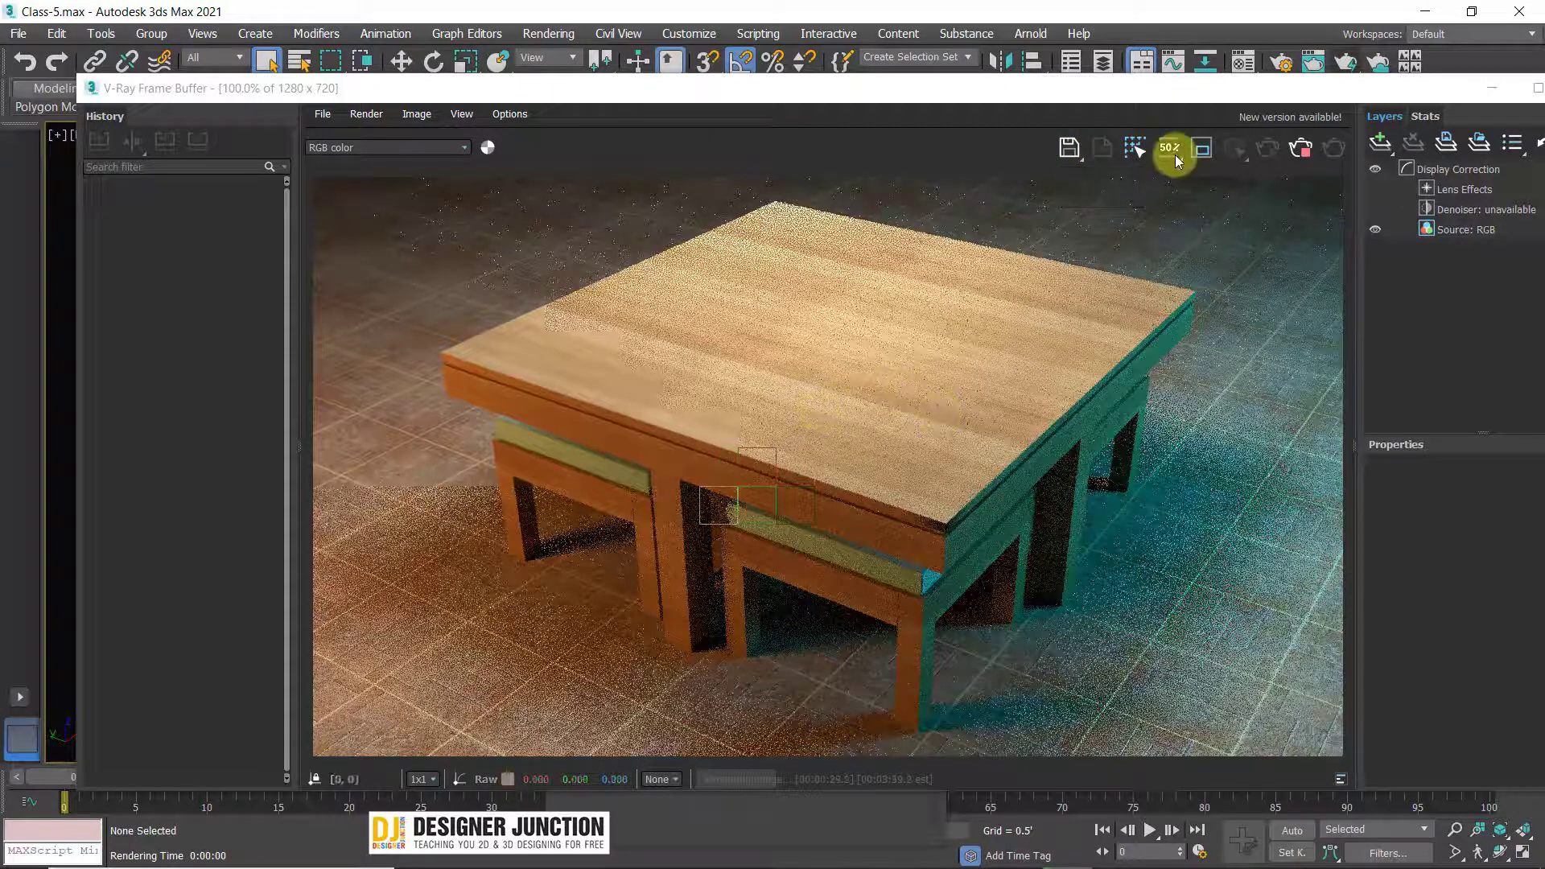
pyautogui.click(1106, 149)
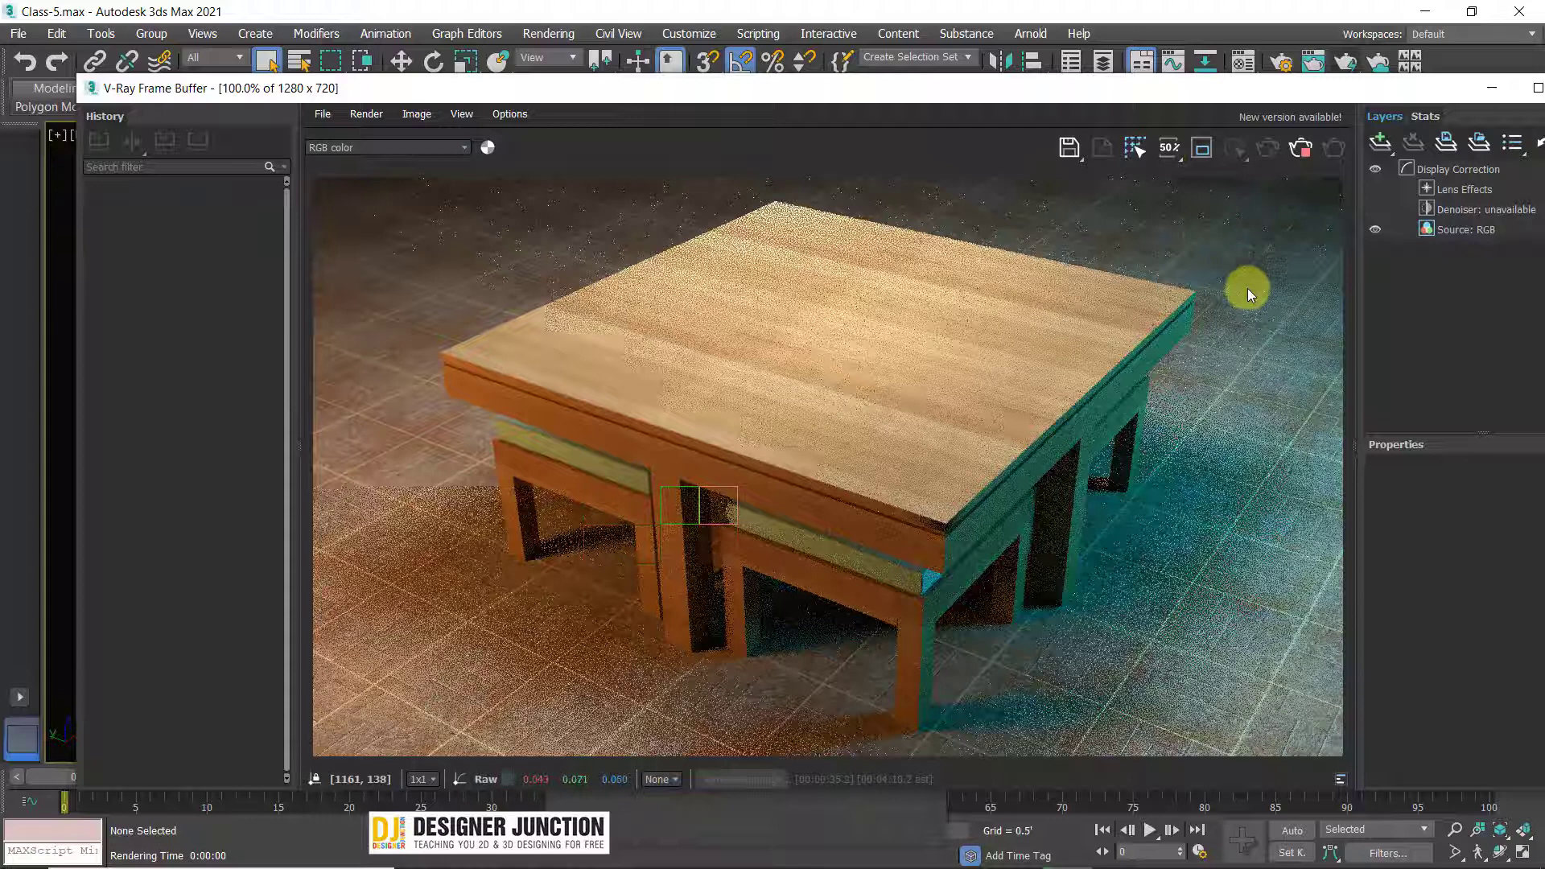
pyautogui.click(1126, 151)
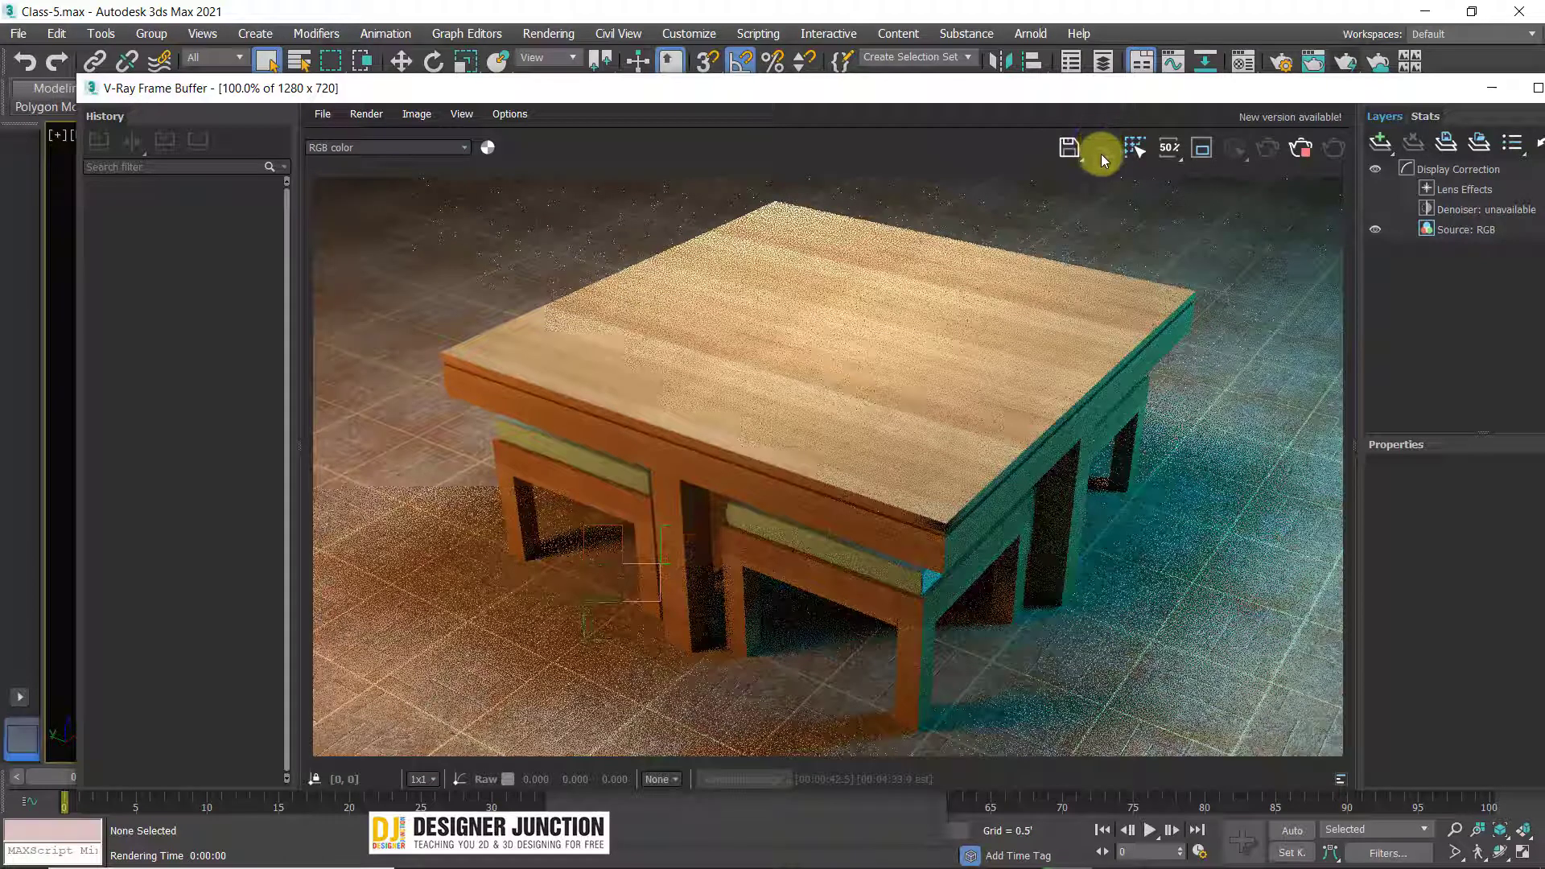
pyautogui.click(1139, 146)
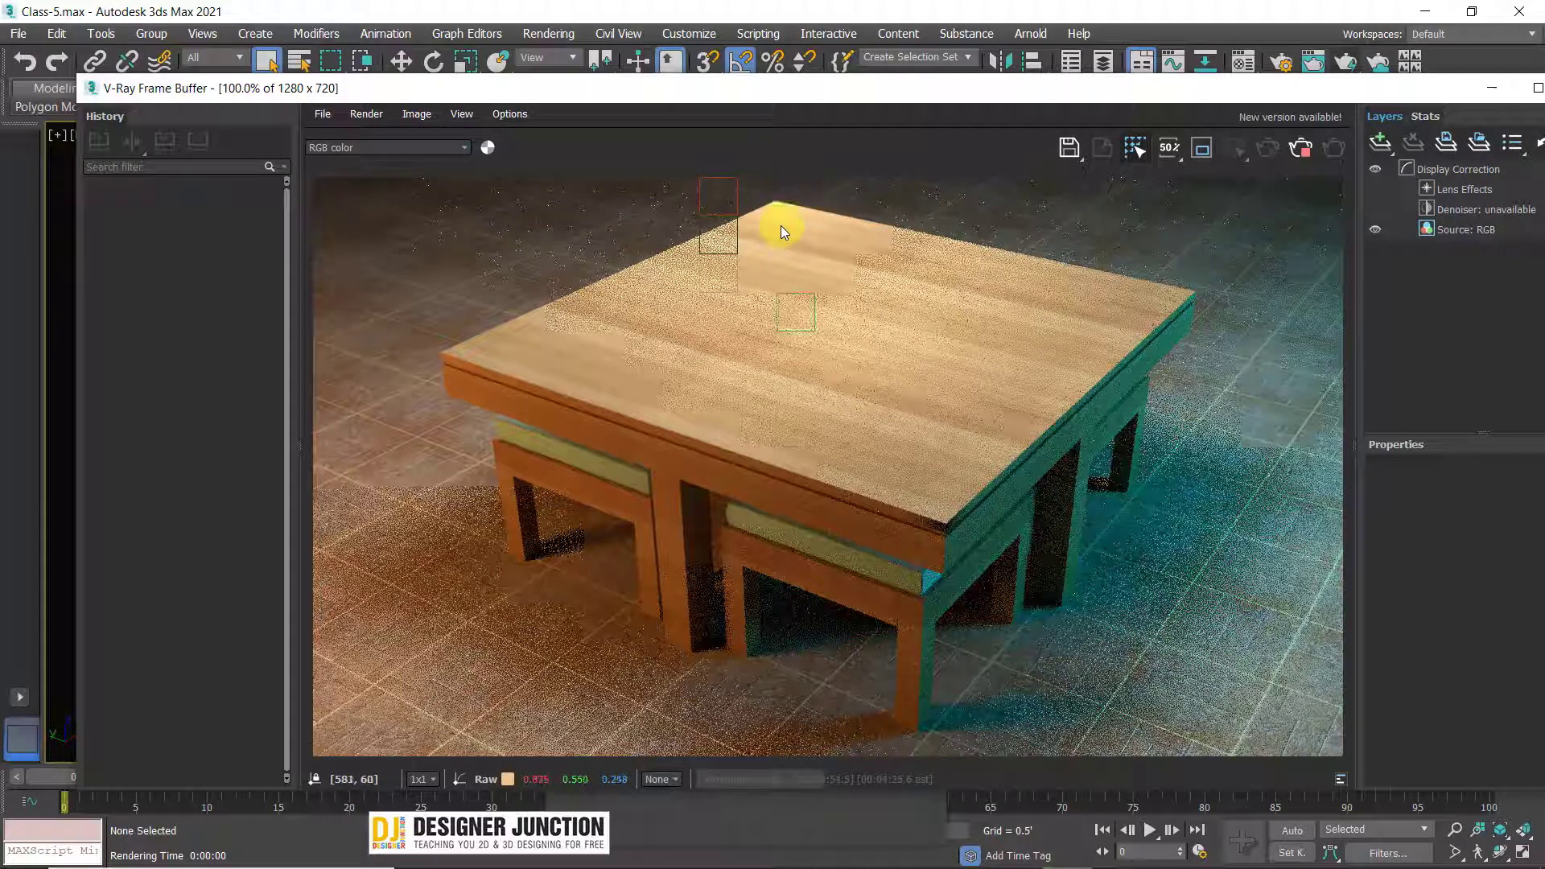
pyautogui.click(1146, 159)
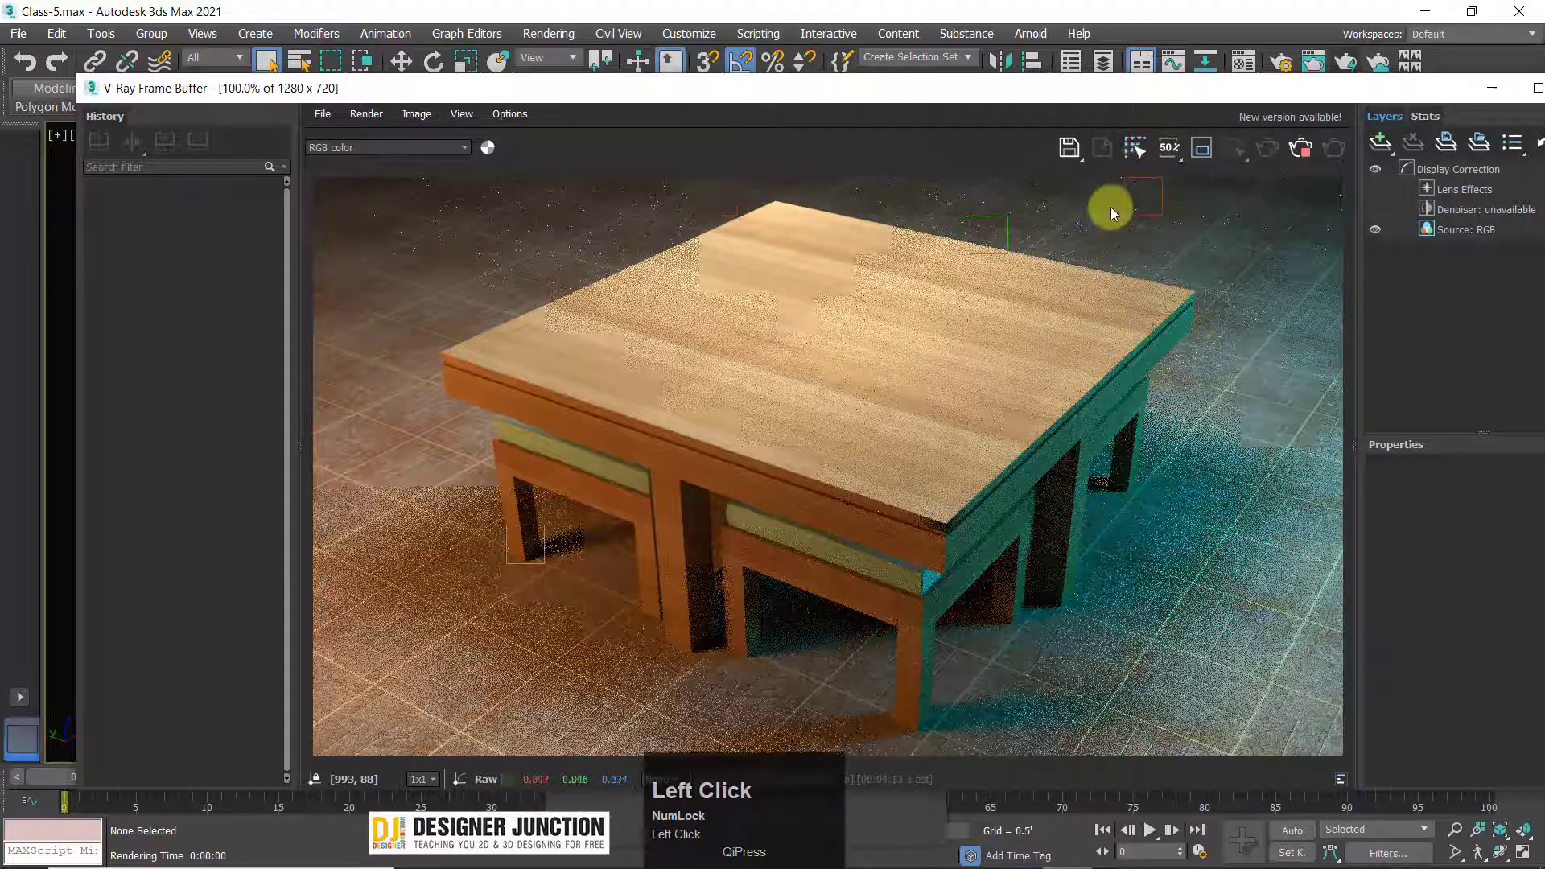
# - Set the frame buffer's test resolution to 50% of render settings, starting a new render
pyautogui.moveTo(1175, 148); pyautogui.dragTo(1226, 310)
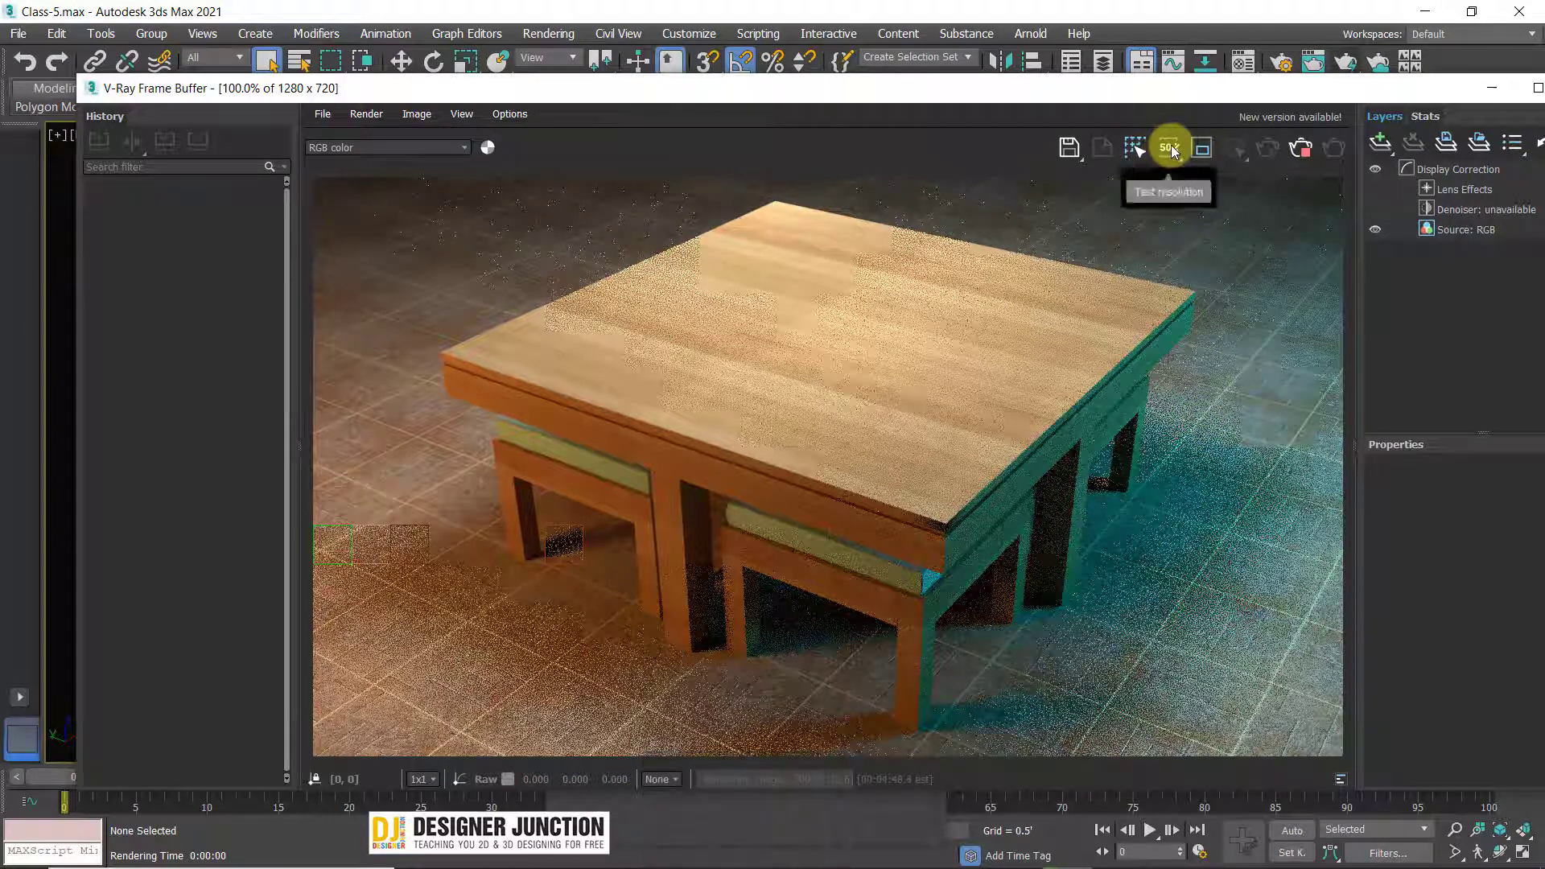
pyautogui.moveTo(1177, 148); pyautogui.dragTo(832, 484)
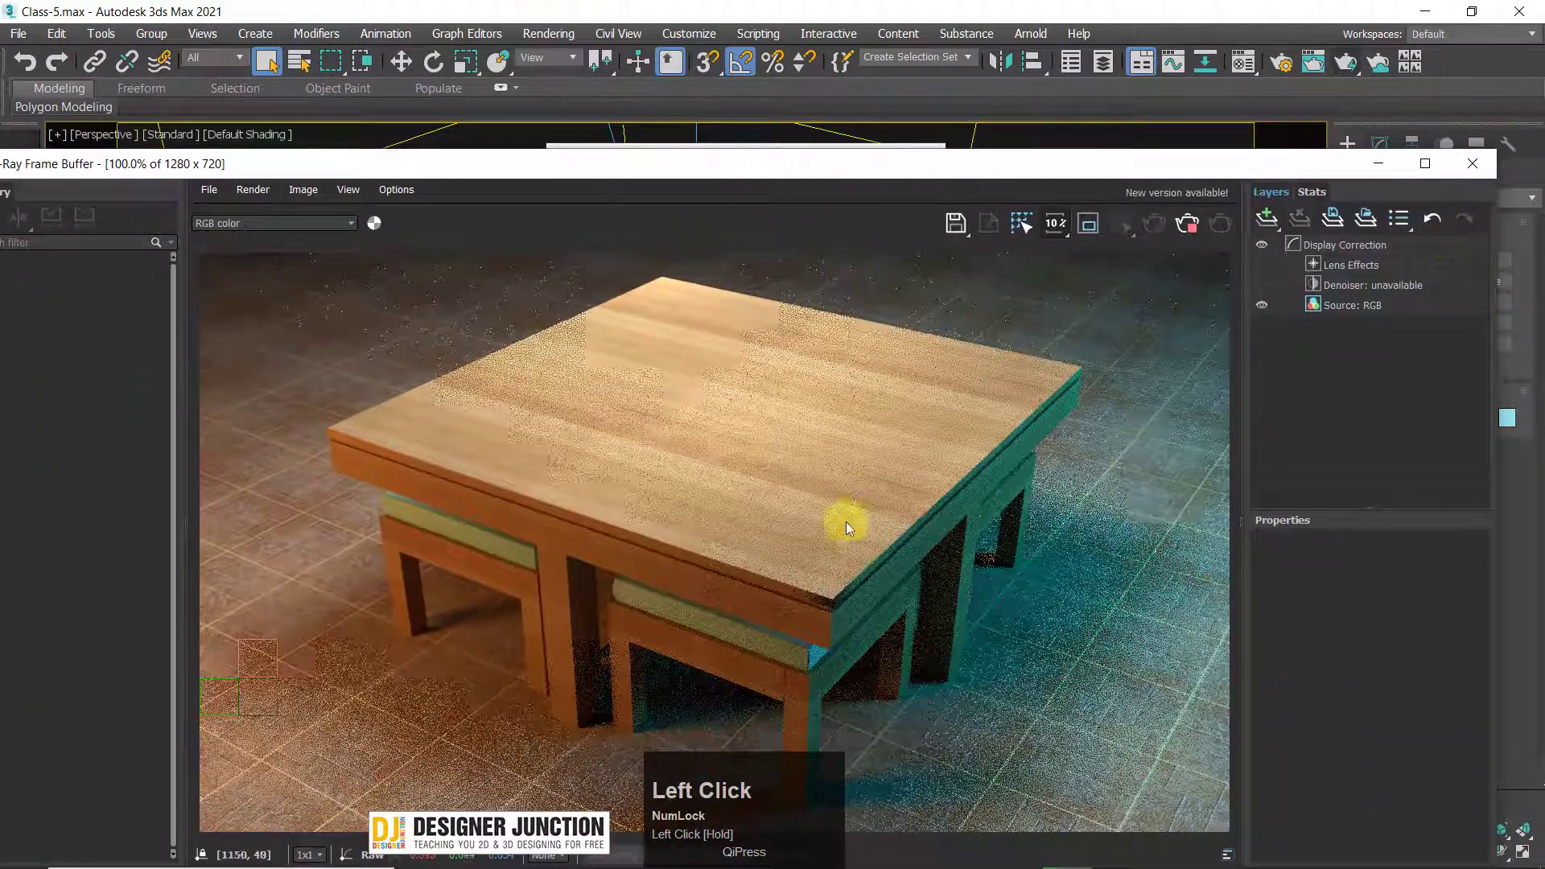
pyautogui.scroll(-3)
# - Maximize the frame buffer, then restore it to a smaller window over the viewport
pyautogui.moveTo(513, 122); pyautogui.dragTo(793, 400)
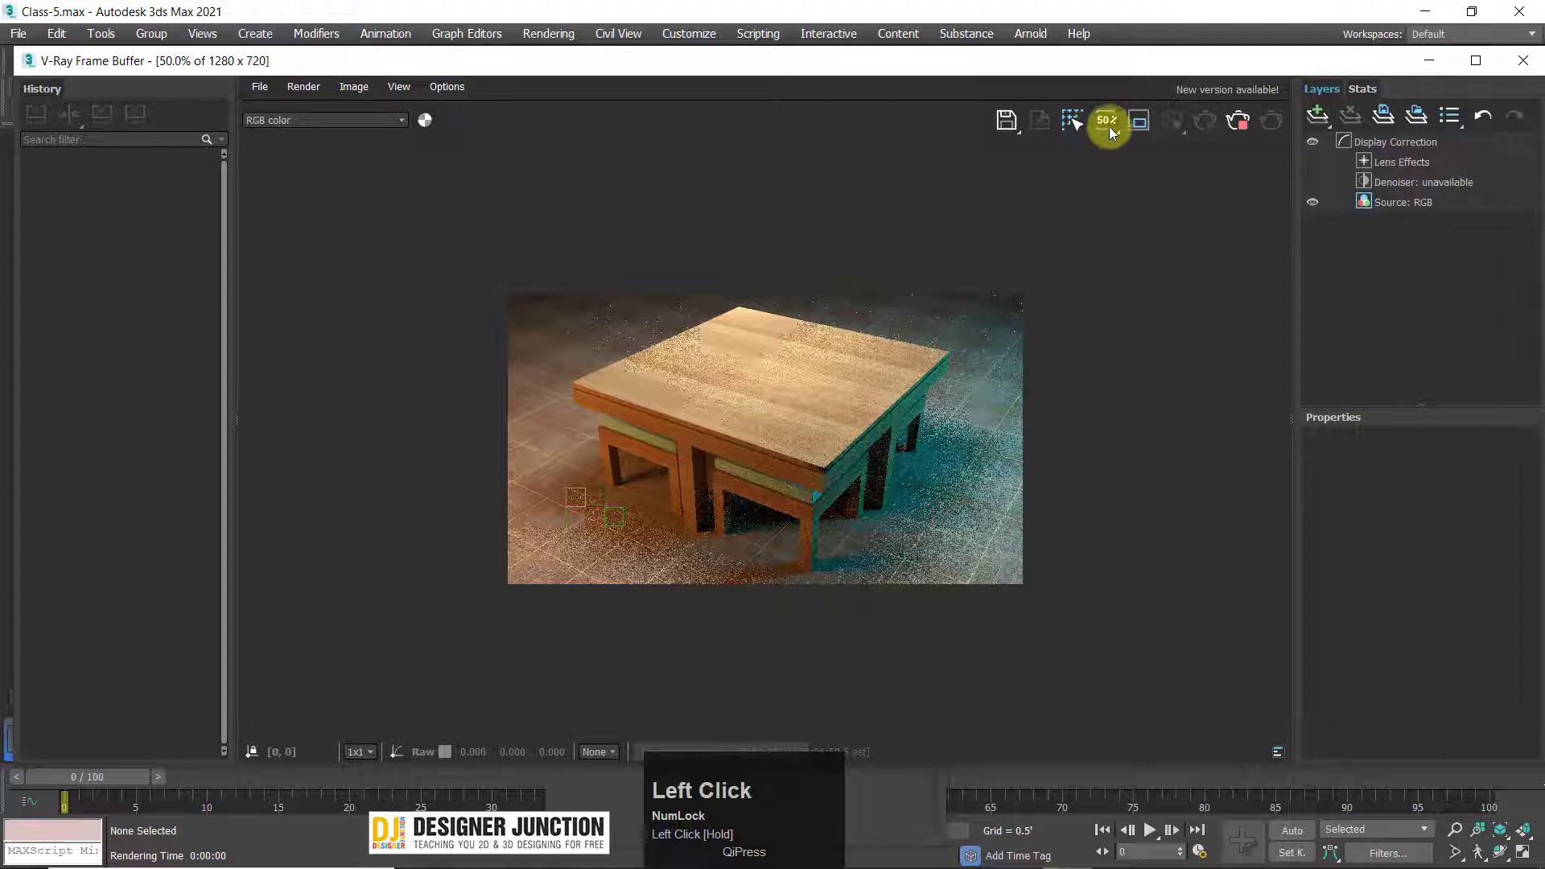
pyautogui.scroll(3)
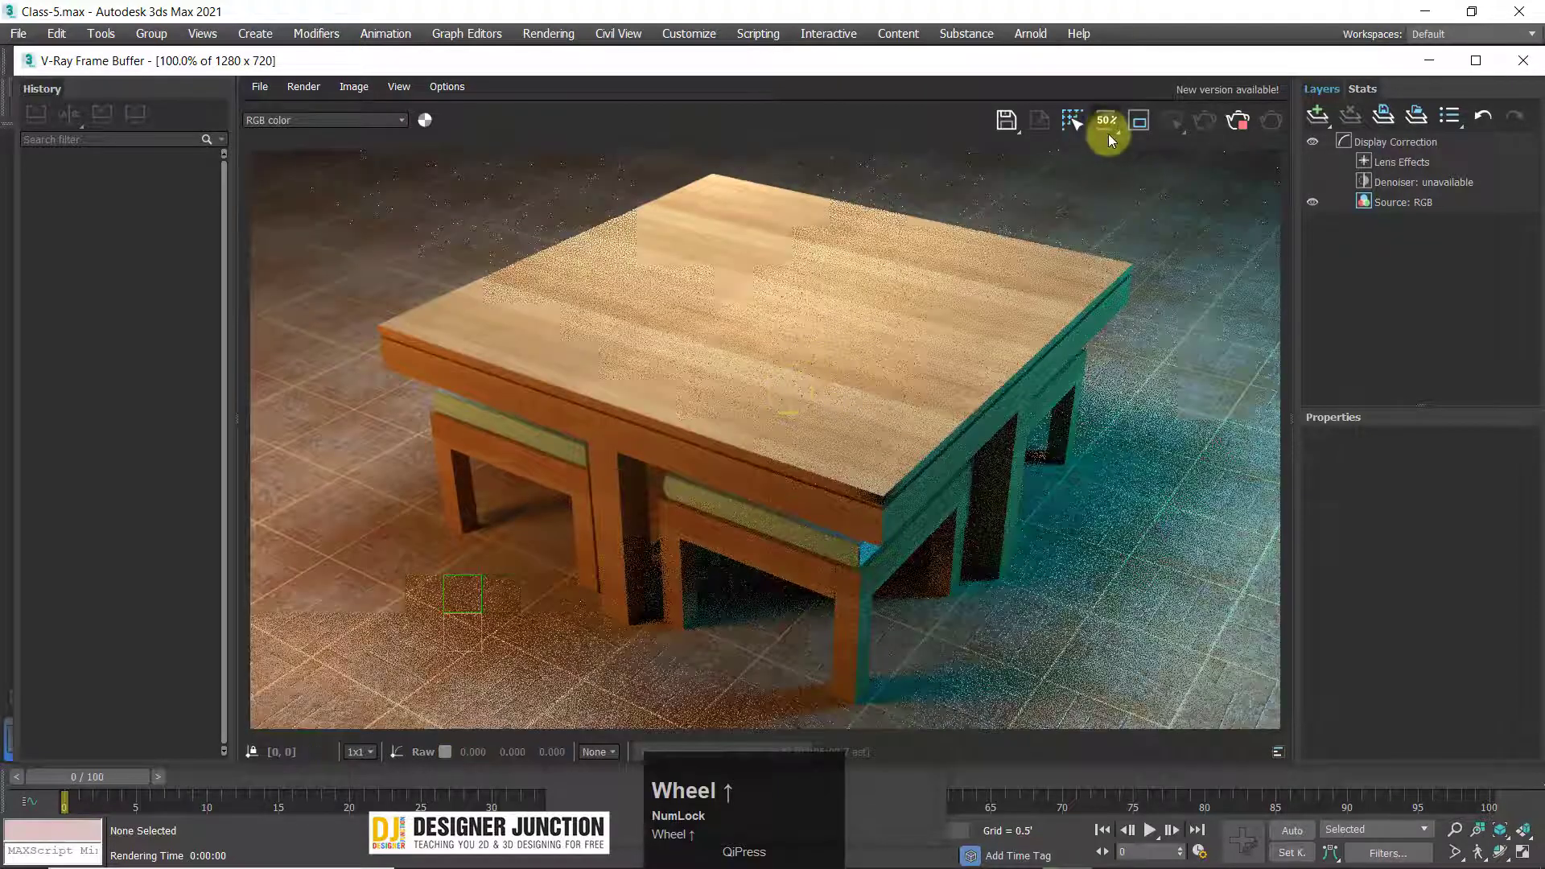
pyautogui.moveTo(1110, 137); pyautogui.dragTo(1108, 133)
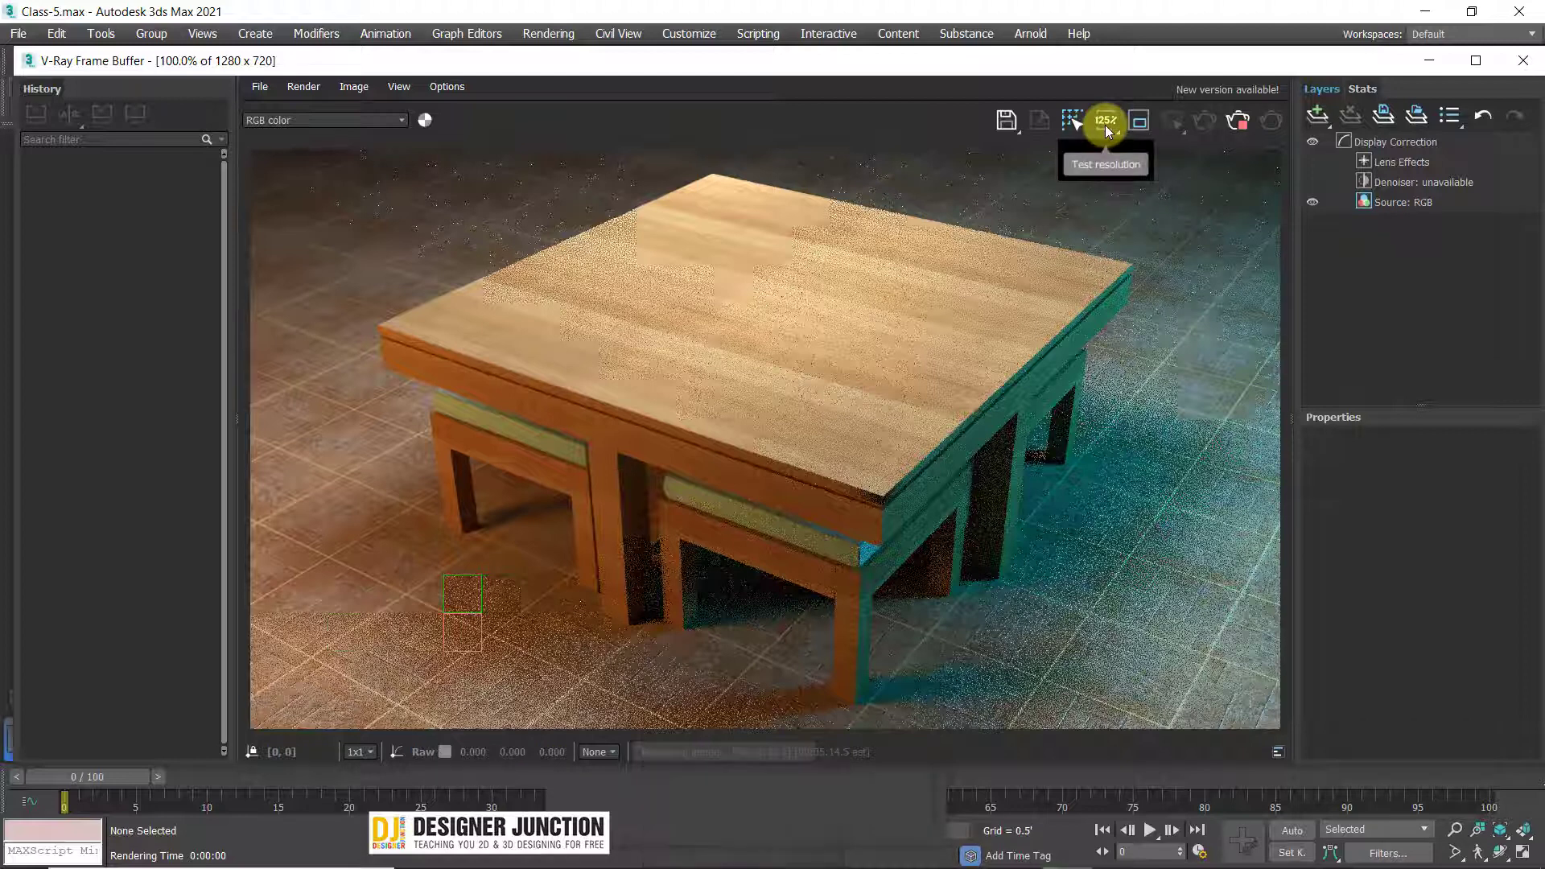
pyautogui.moveTo(1109, 133); pyautogui.dragTo(1130, 81)
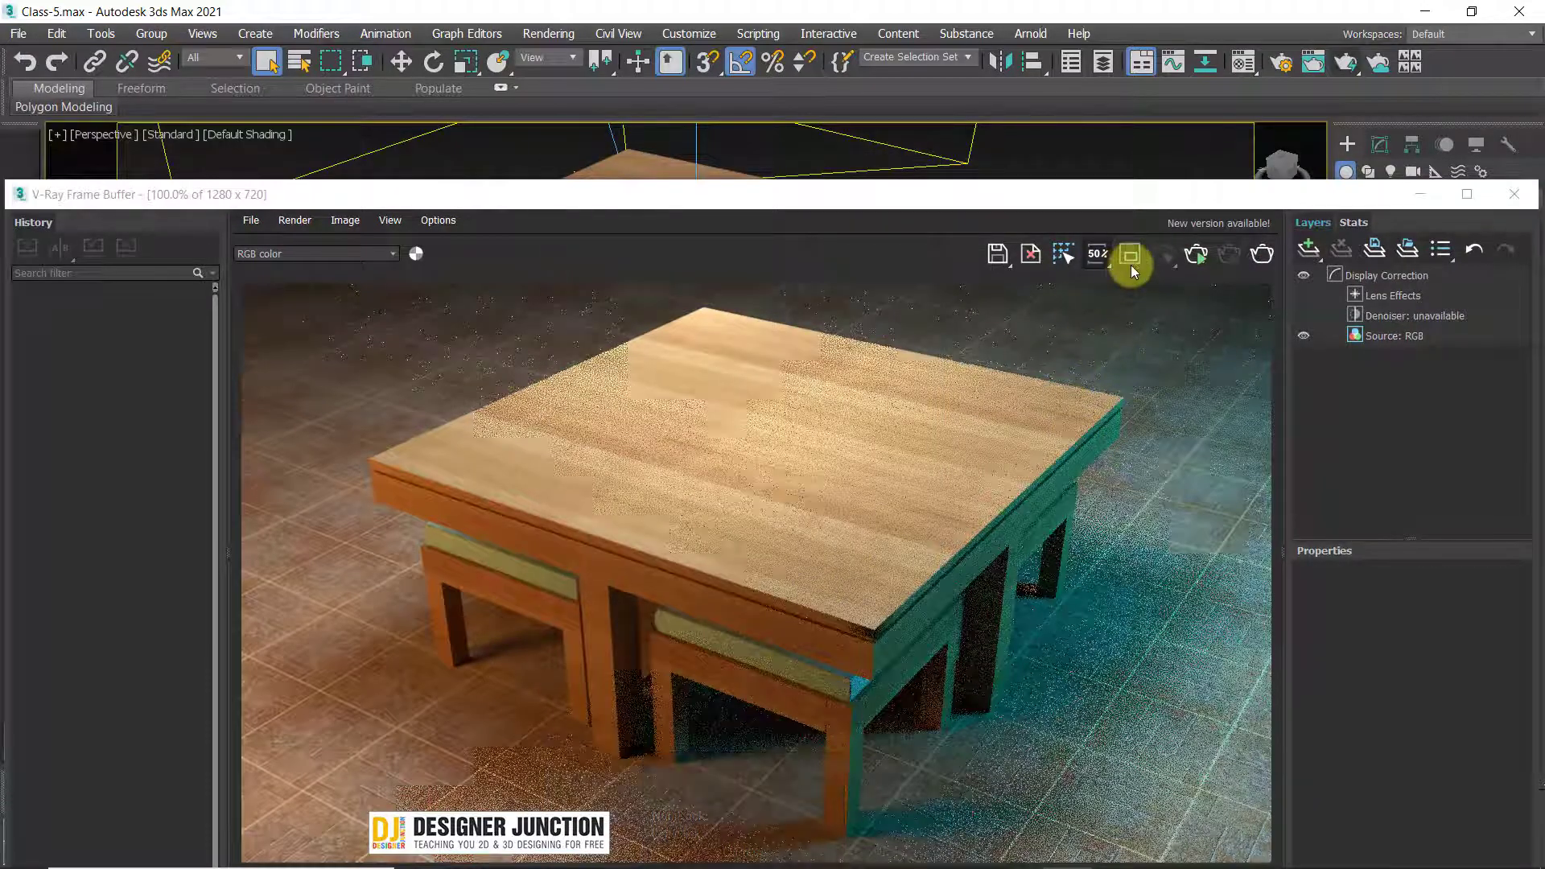
# - Render only a region strip of the table corner at the 640×360 test resolution, rest of the frame black
pyautogui.click(1133, 258)
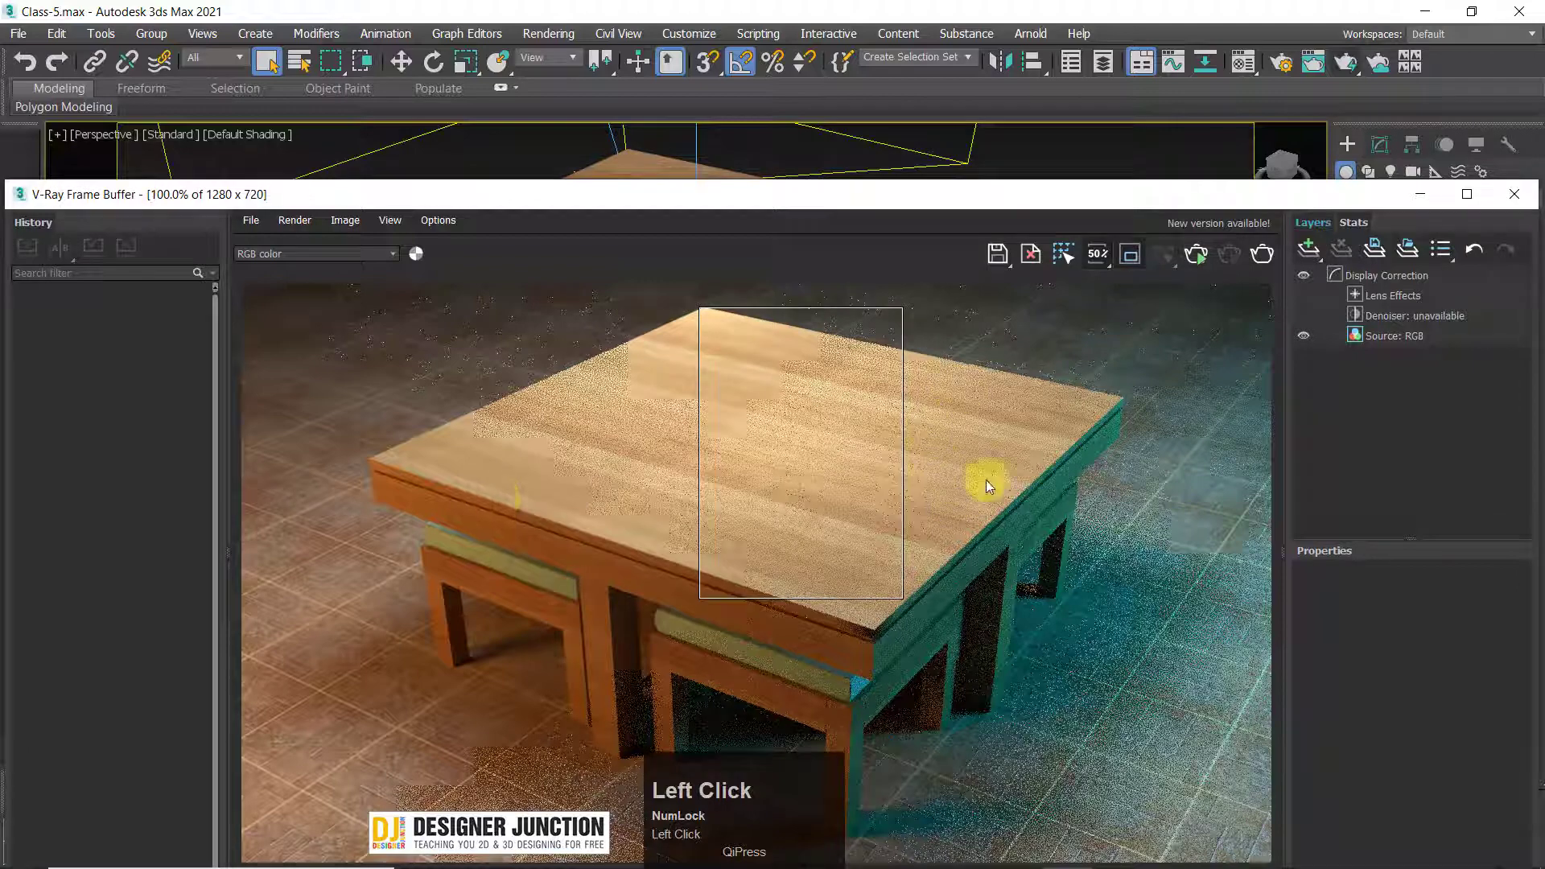
pyautogui.moveTo(1165, 503); pyautogui.dragTo(1131, 536)
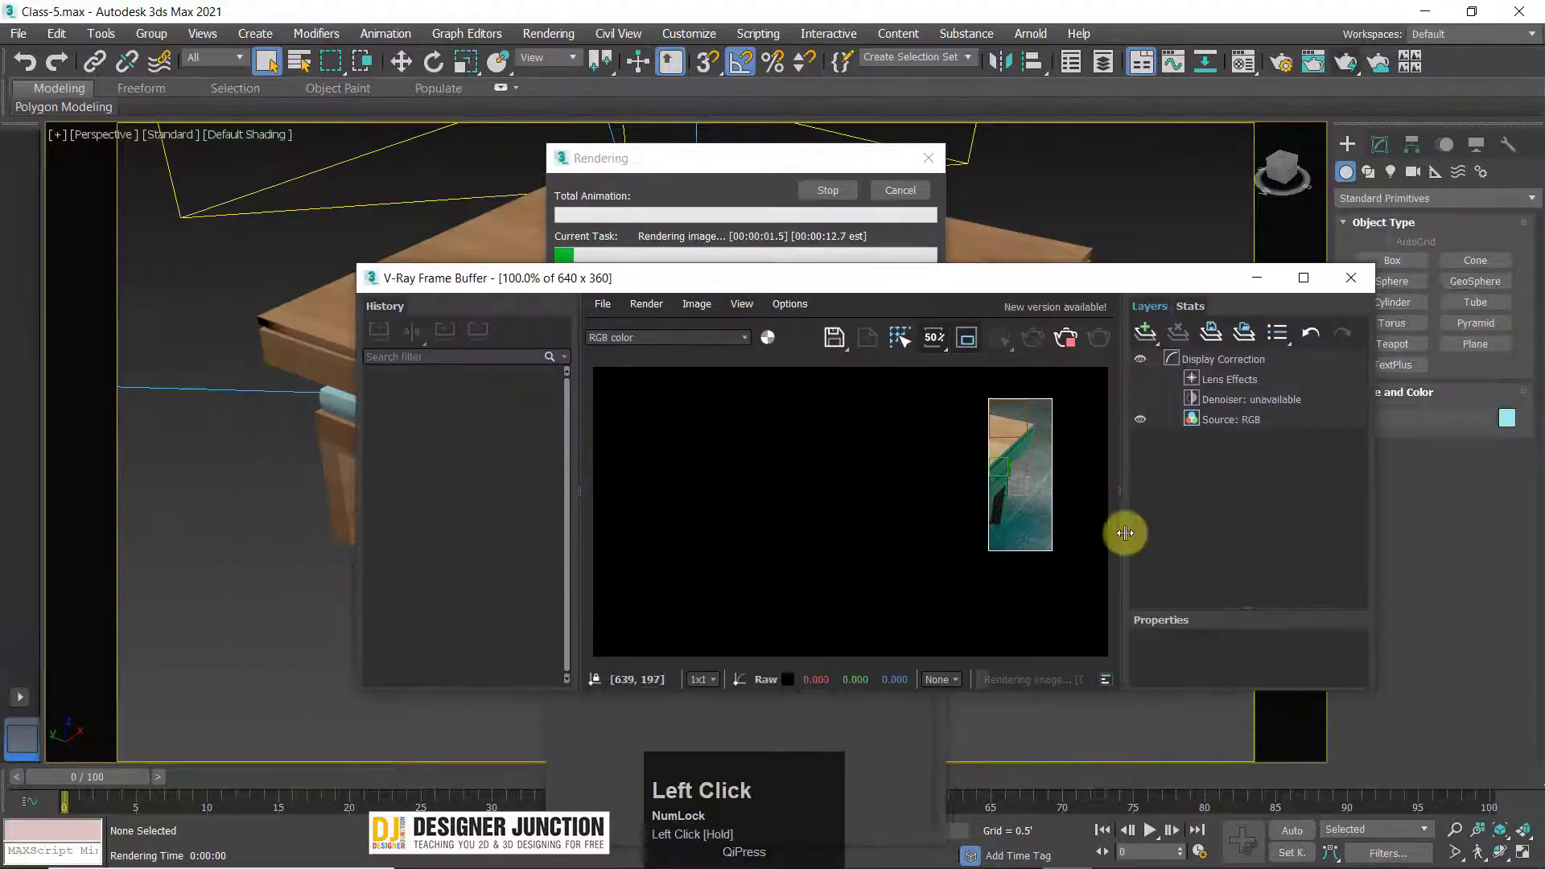
pyautogui.scroll(3)
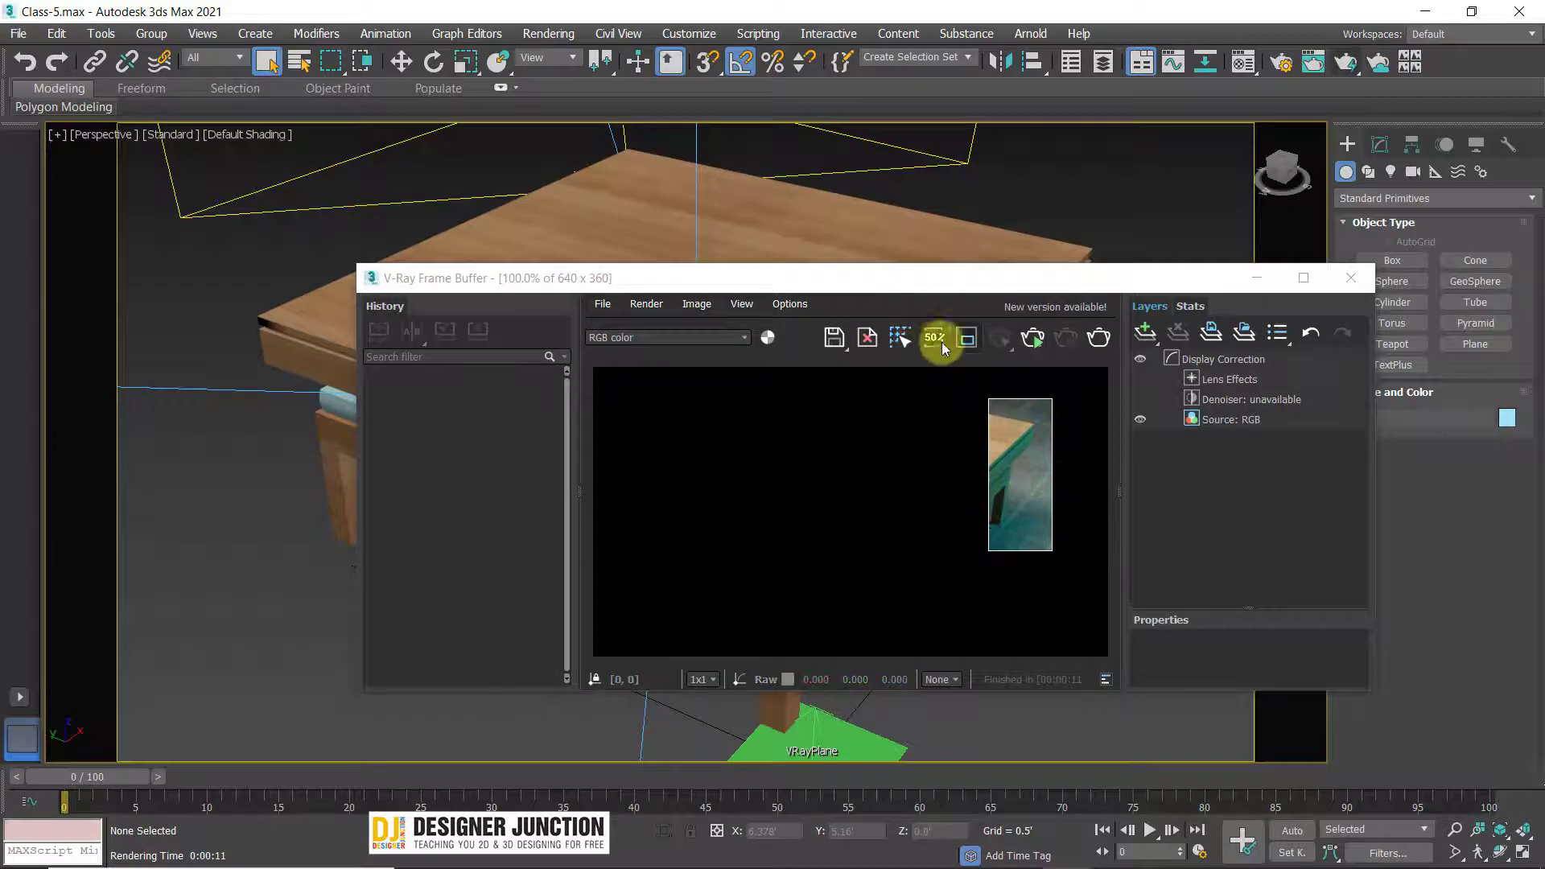
# - Bring up Render Setup, move it aside, and set the render target to Production Rendering Mode
pyautogui.moveTo(971, 340); pyautogui.dragTo(1359, 284)
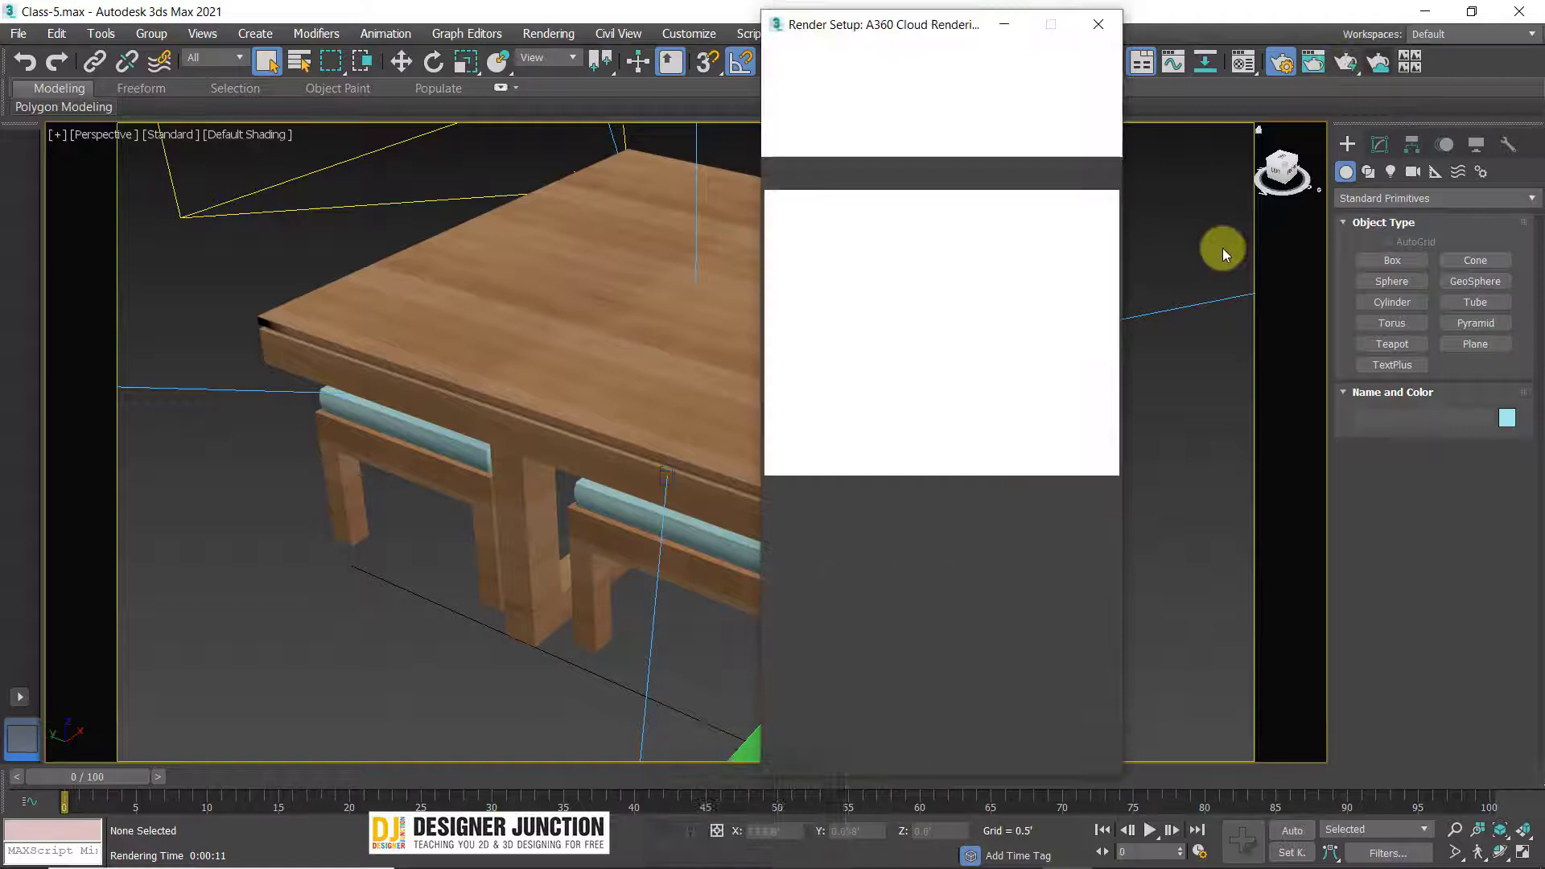
pyautogui.moveTo(802, 291); pyautogui.dragTo(719, 276)
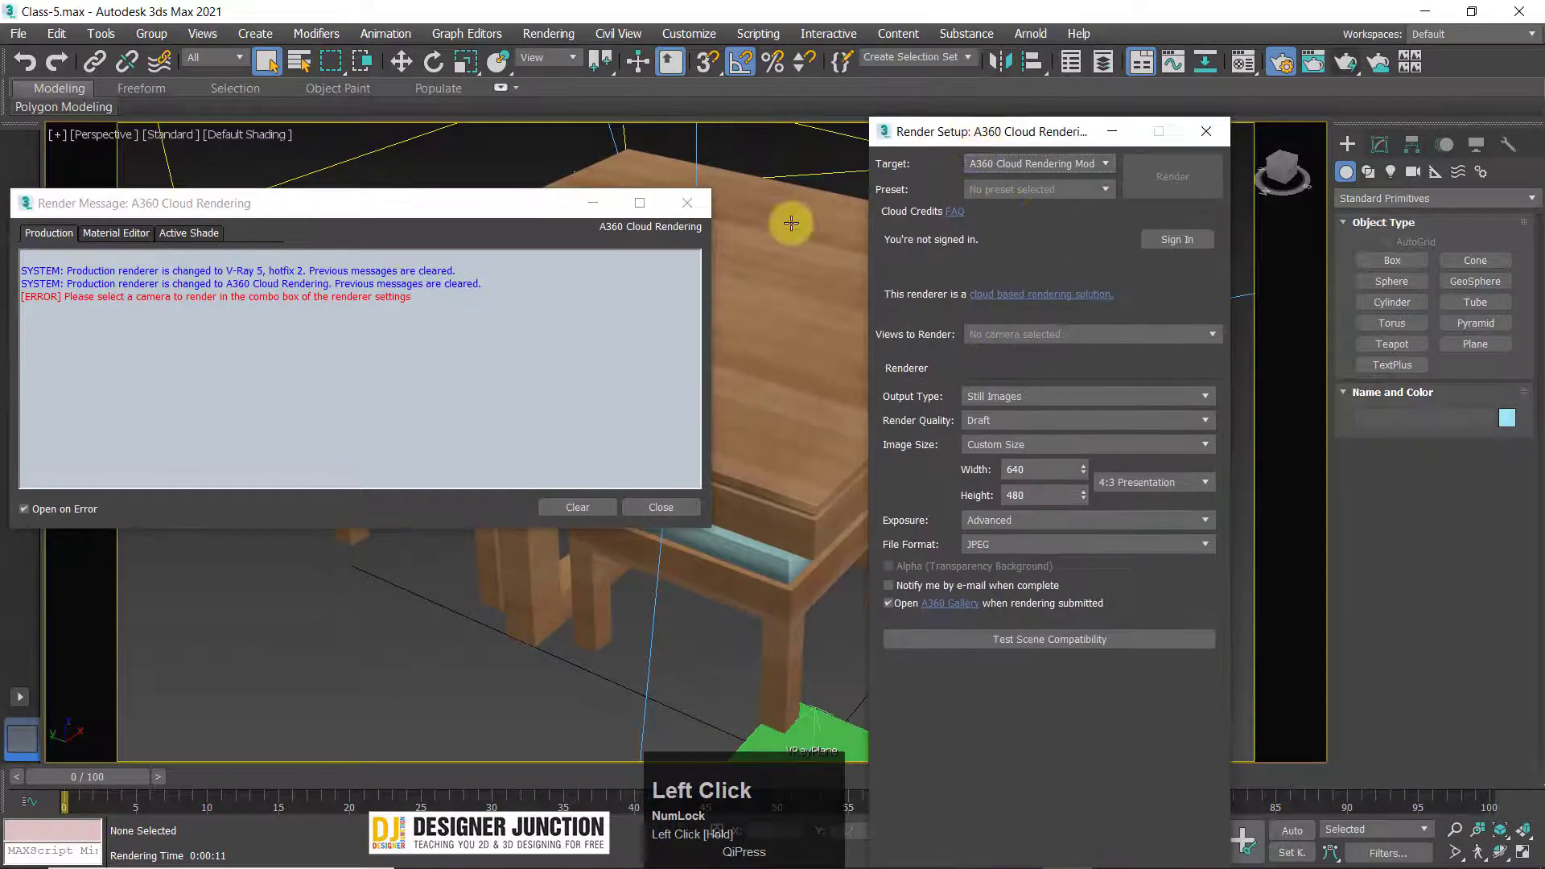
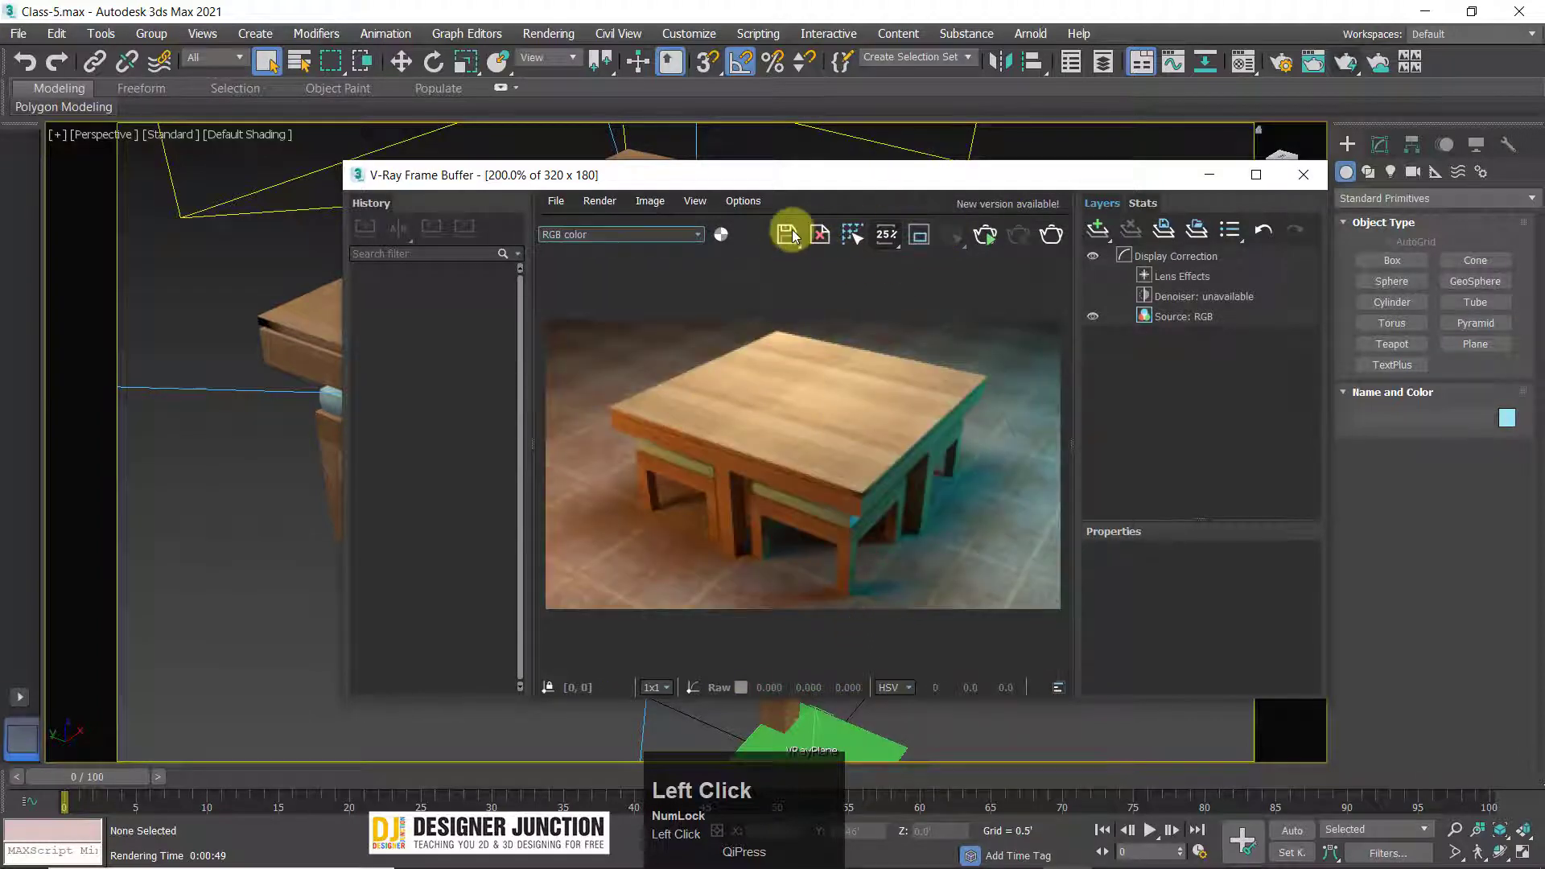
pyautogui.click(559, 343)
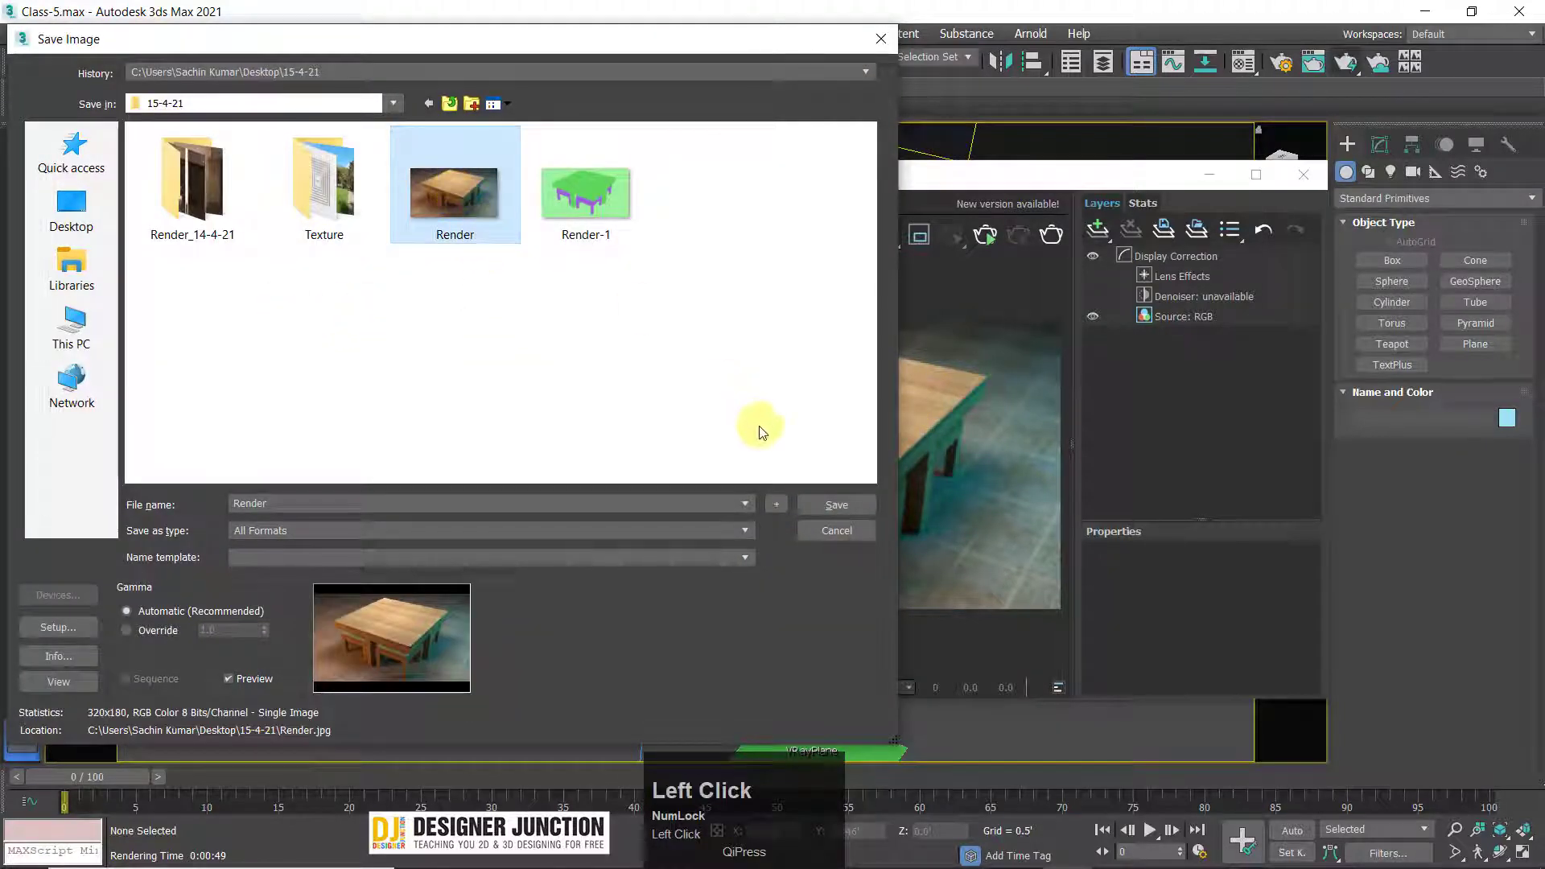
pyautogui.click(506, 109)
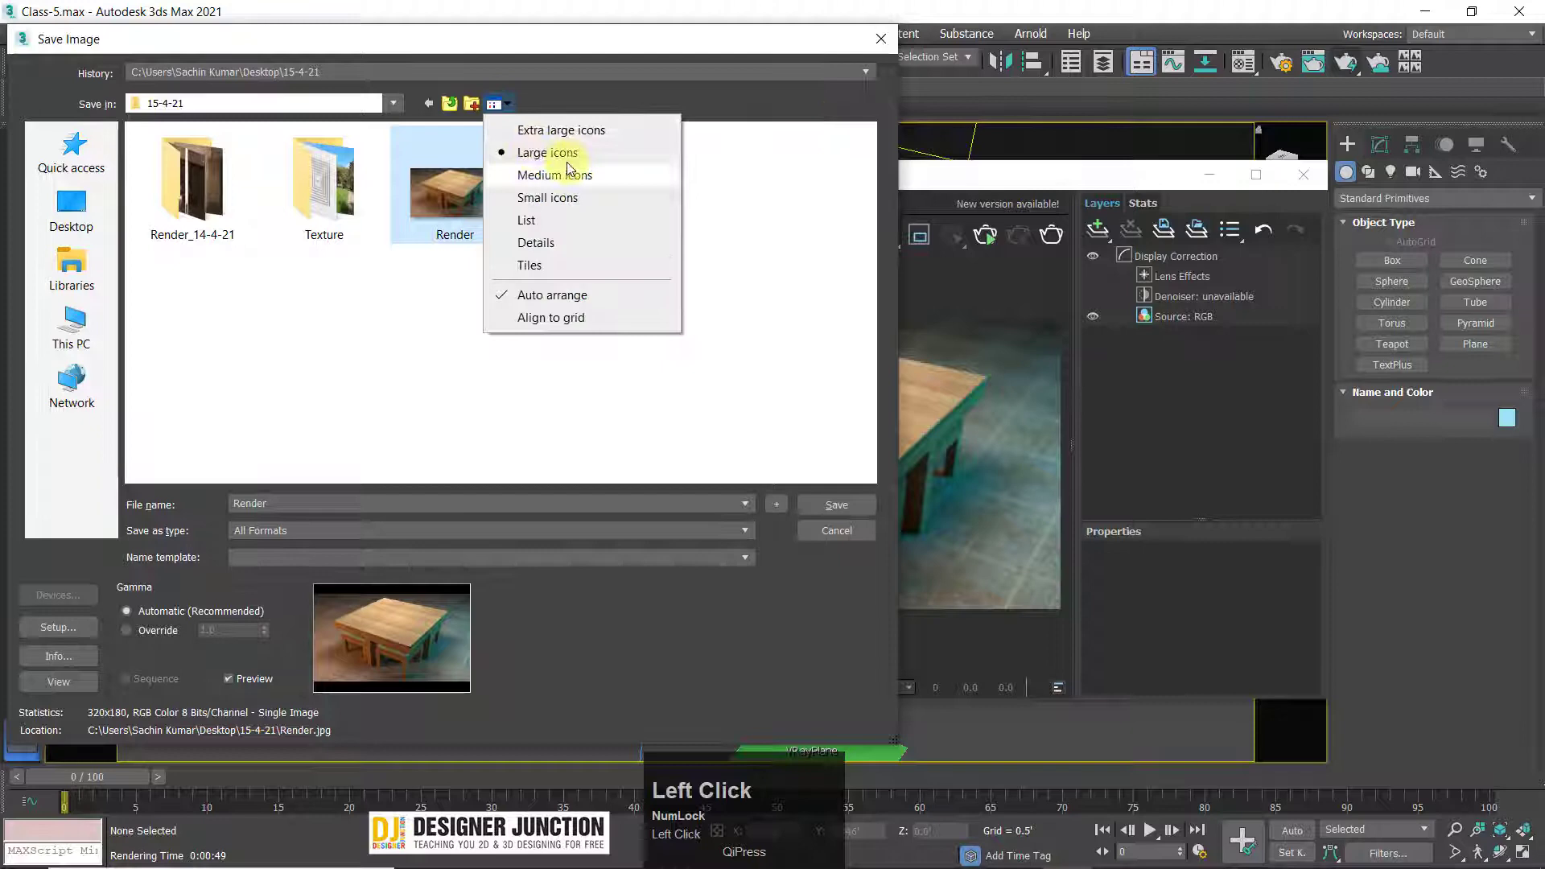
pyautogui.scroll(-3)
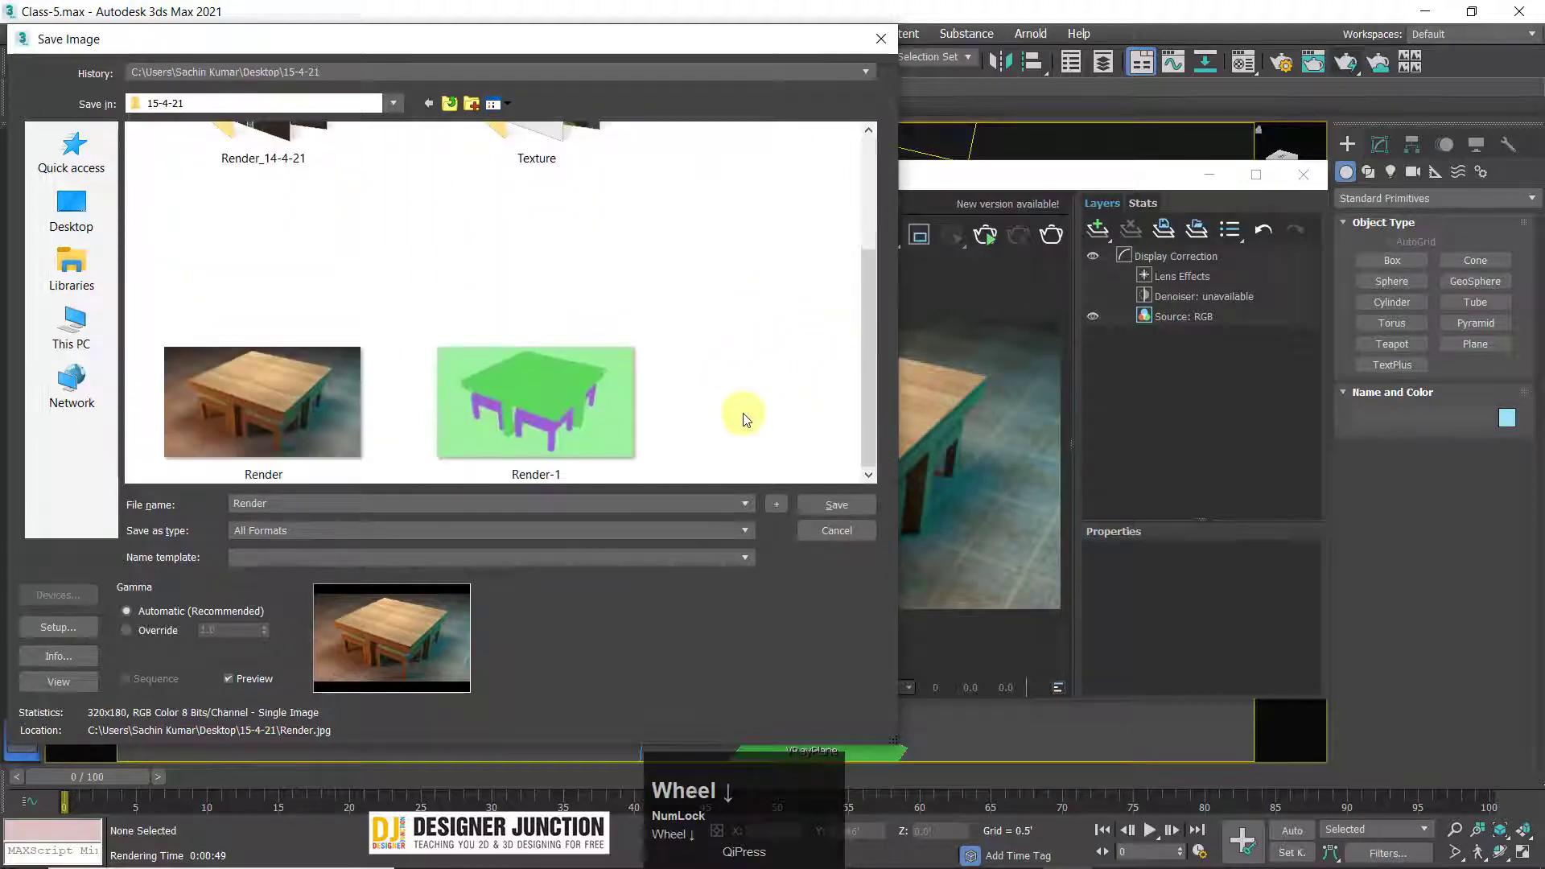
pyautogui.click(340, 491)
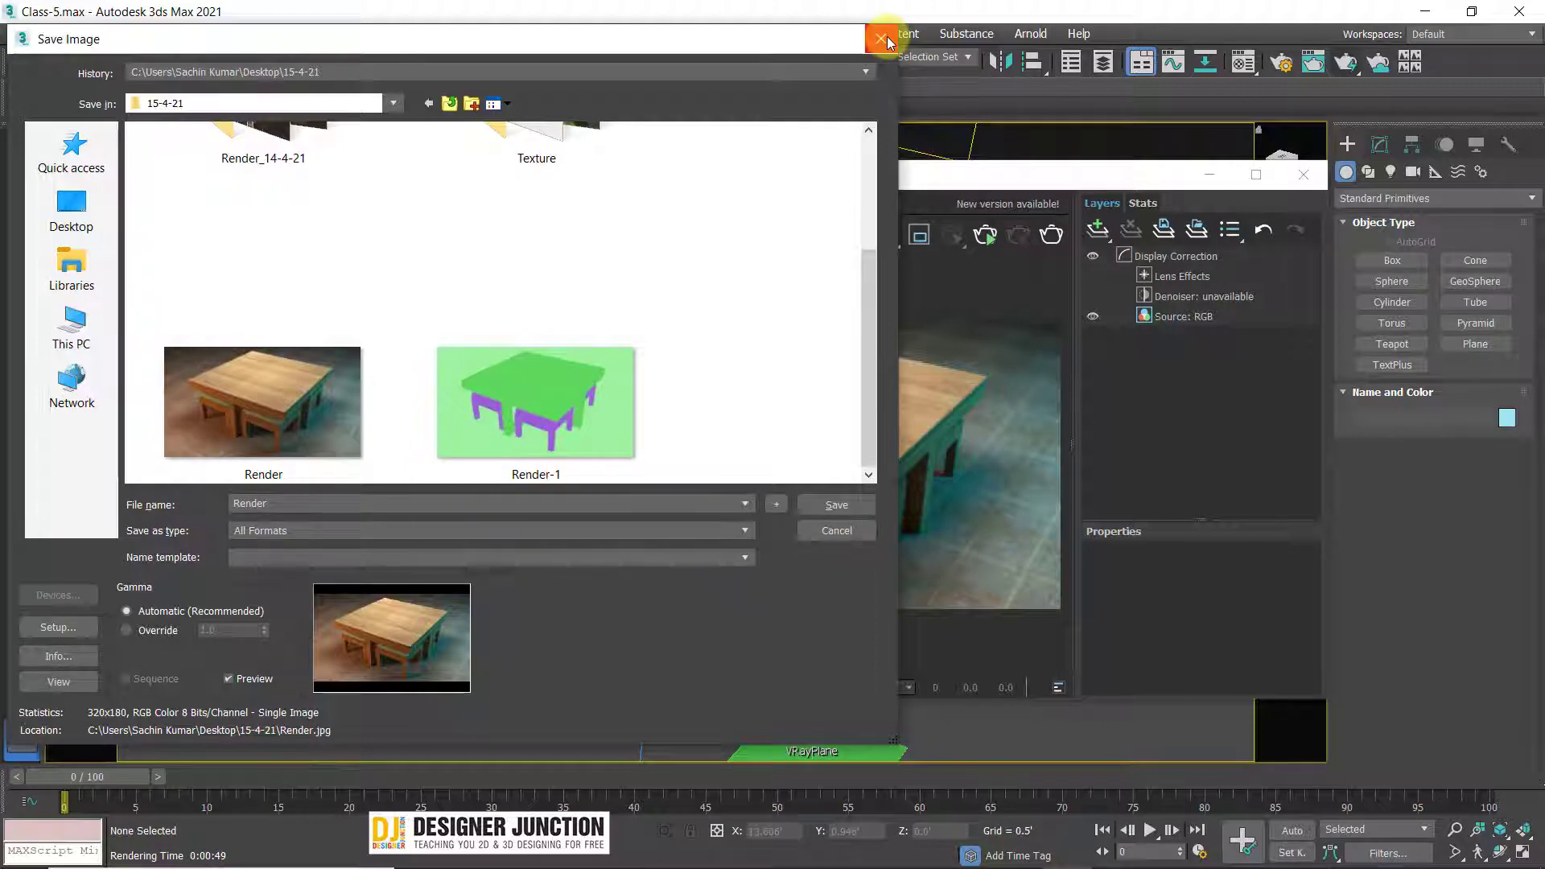
# - Show the V-Ray Frame Buffer's File options for saving image channels or loading an image
pyautogui.click(893, 40)
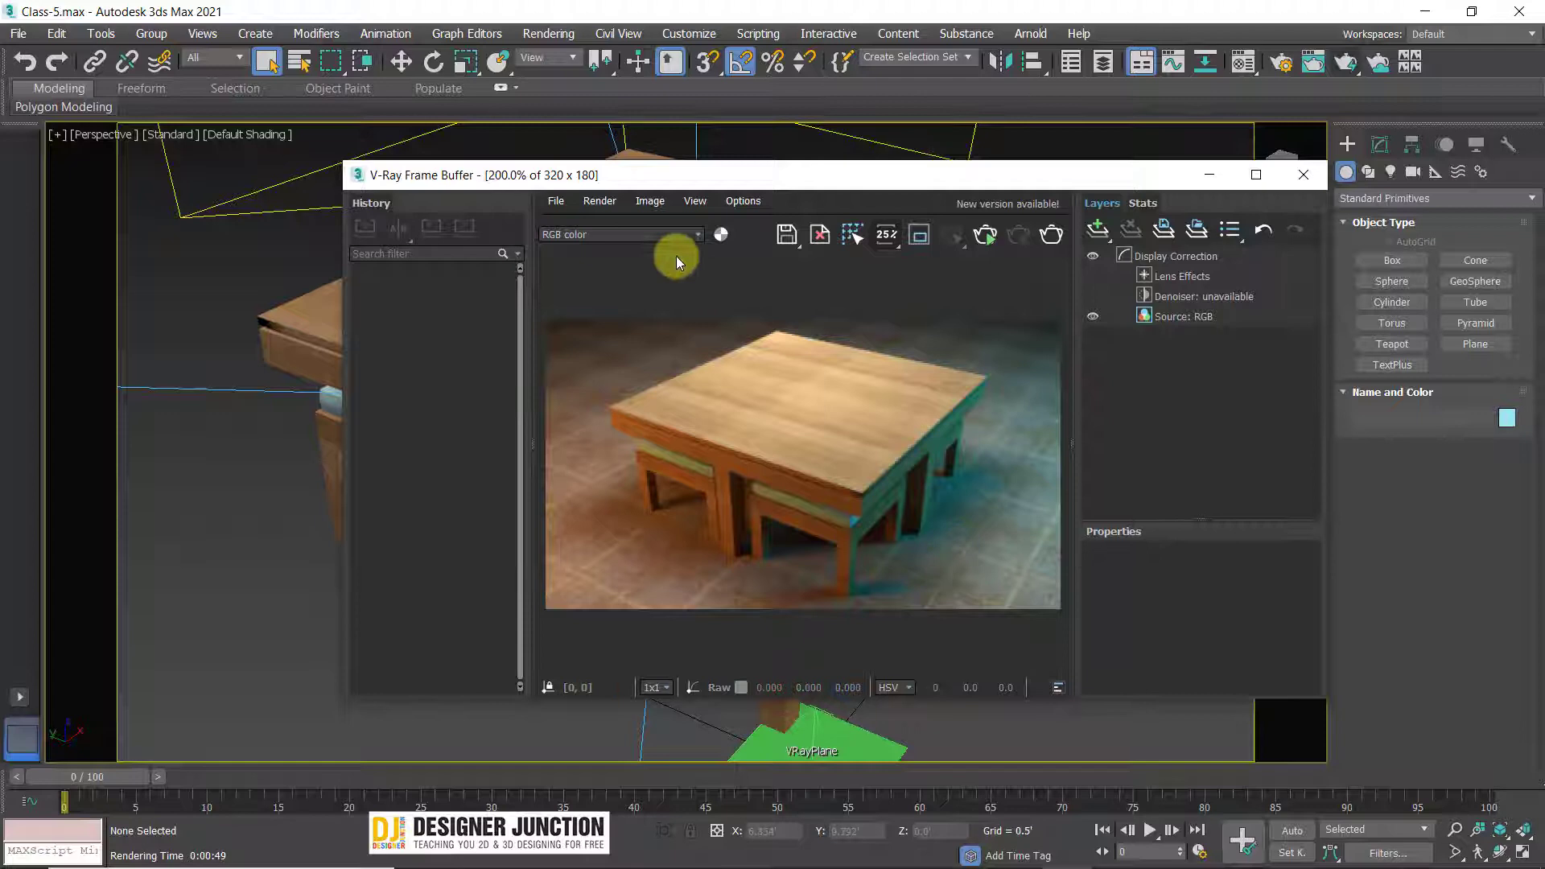
pyautogui.click(556, 200)
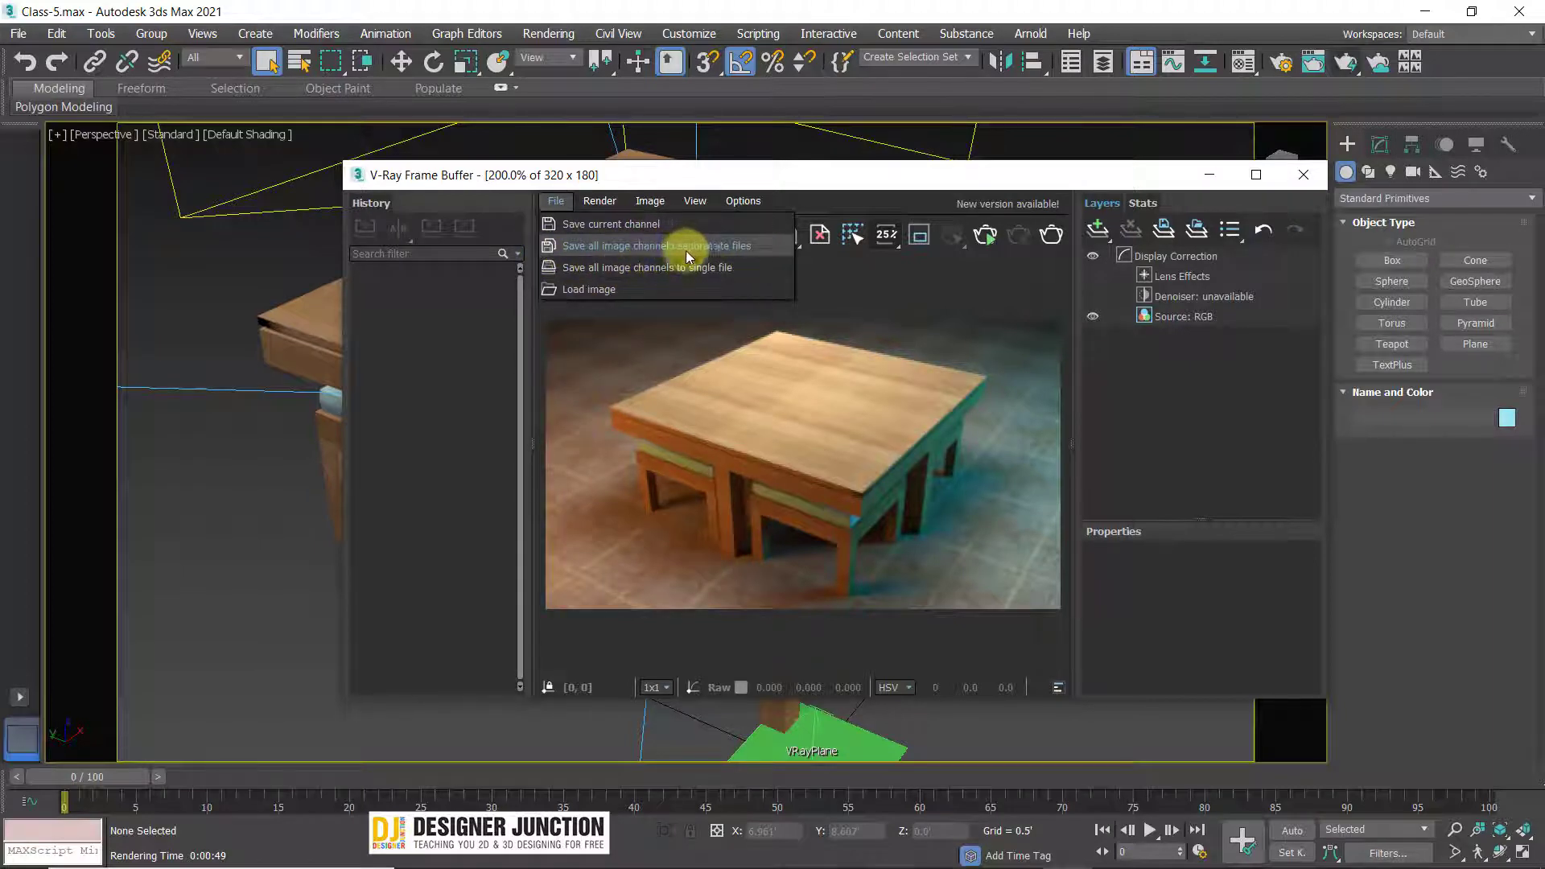
pyautogui.click(763, 470)
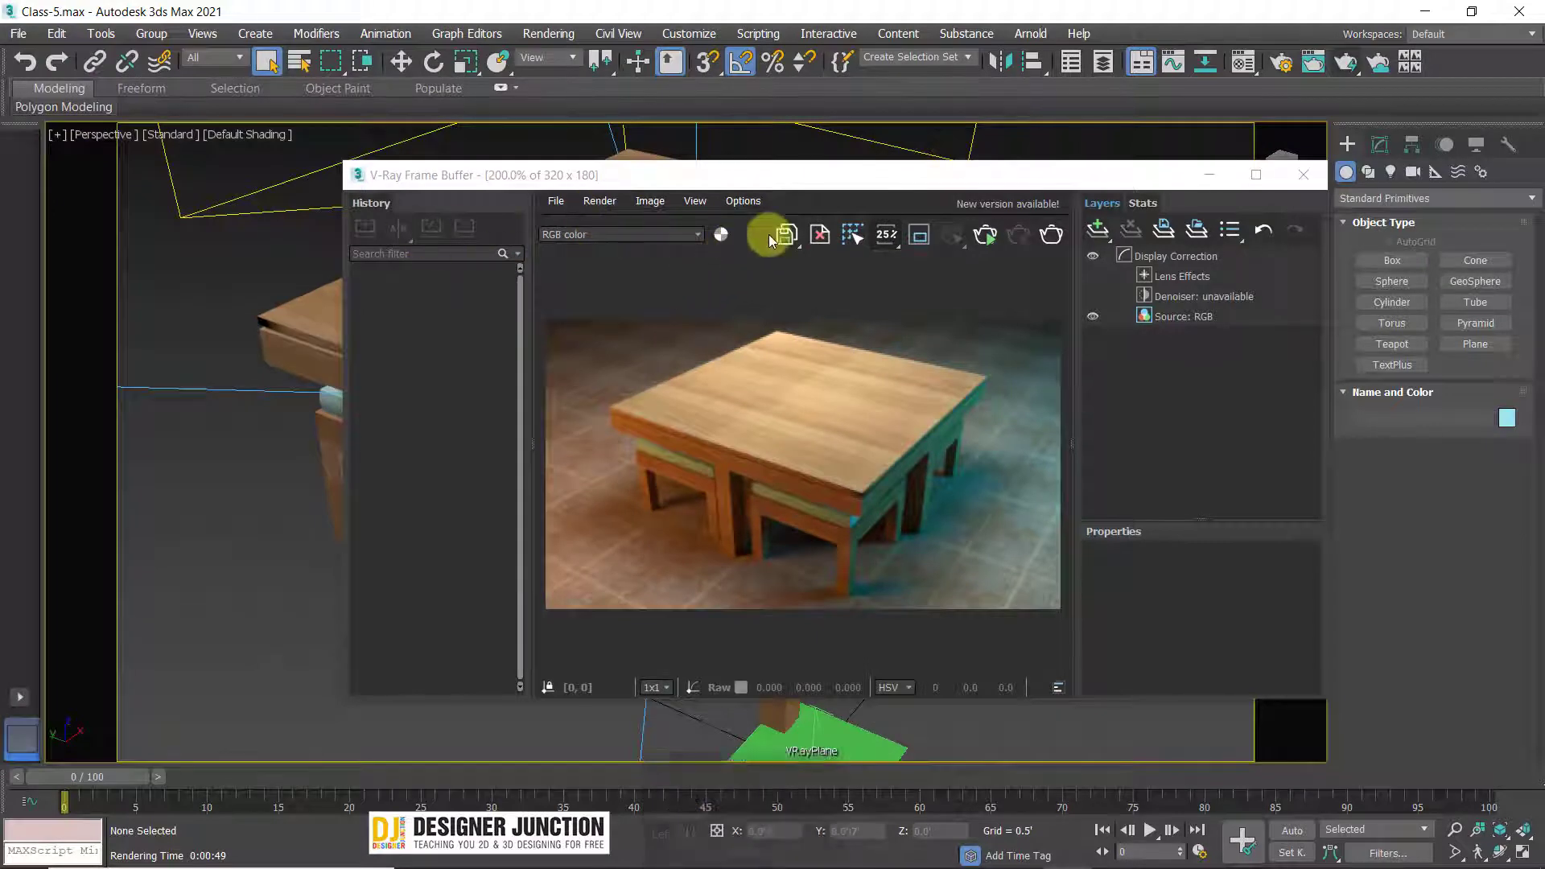
pyautogui.moveTo(798, 228); pyautogui.dragTo(257, 392)
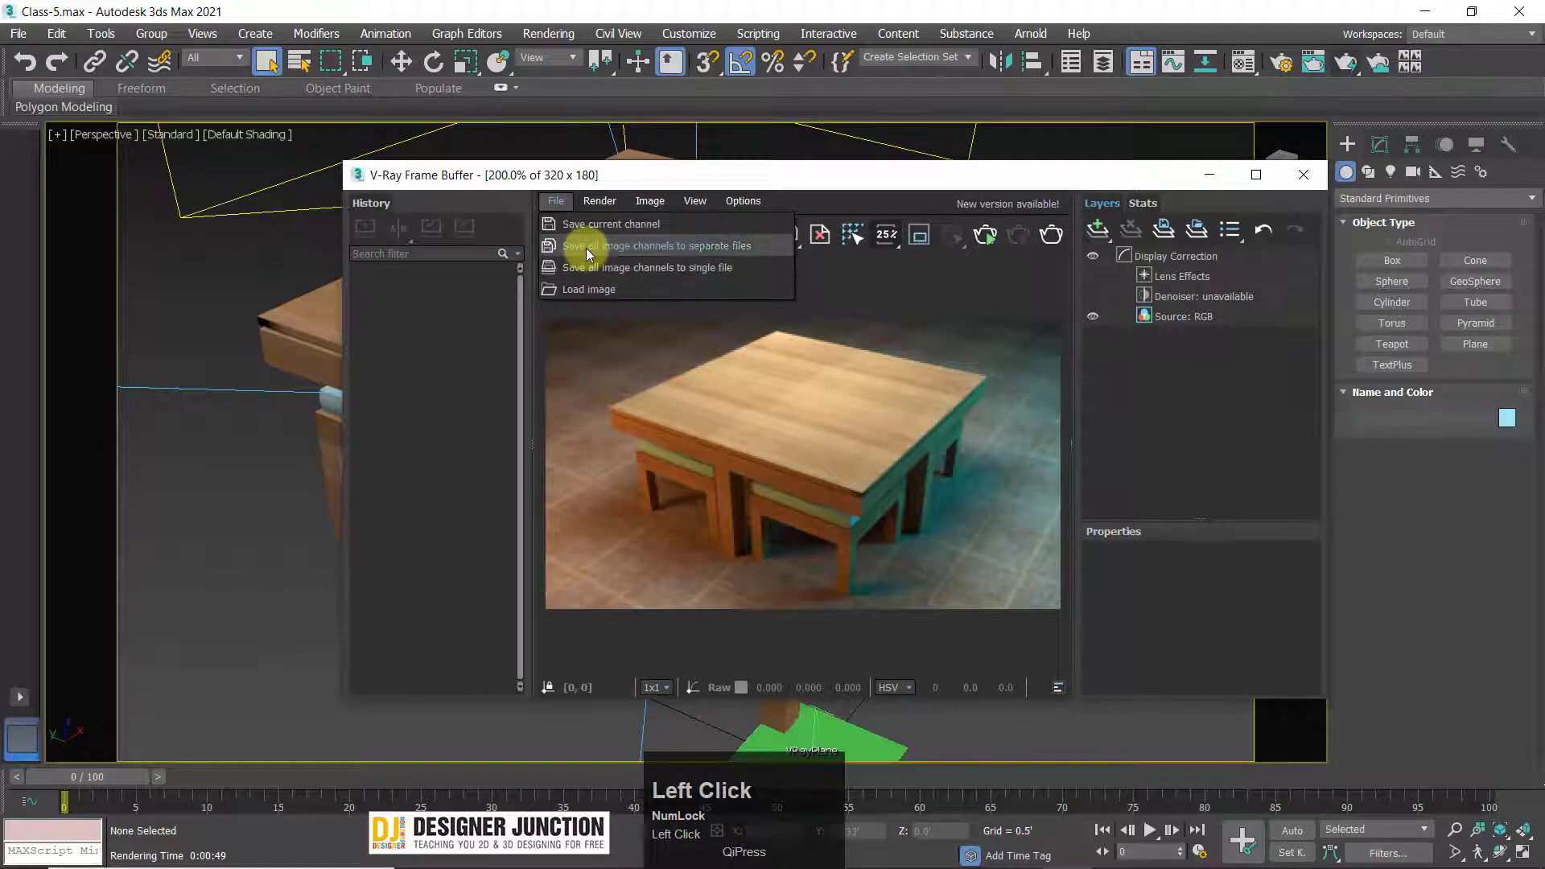
pyautogui.click(591, 251)
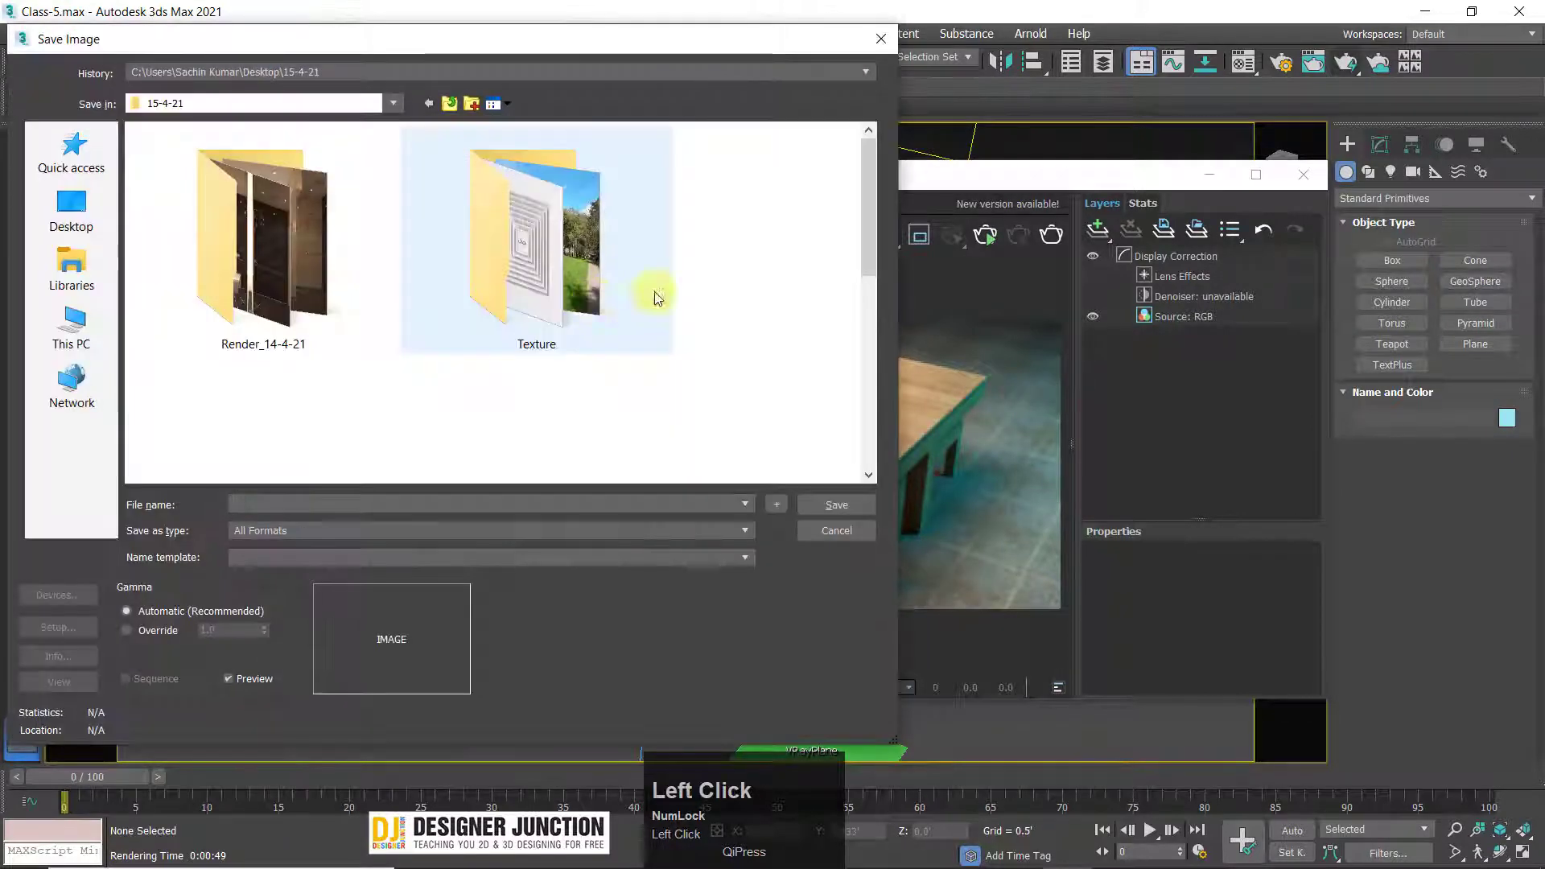
pyautogui.moveTo(874, 209); pyautogui.dragTo(885, 43)
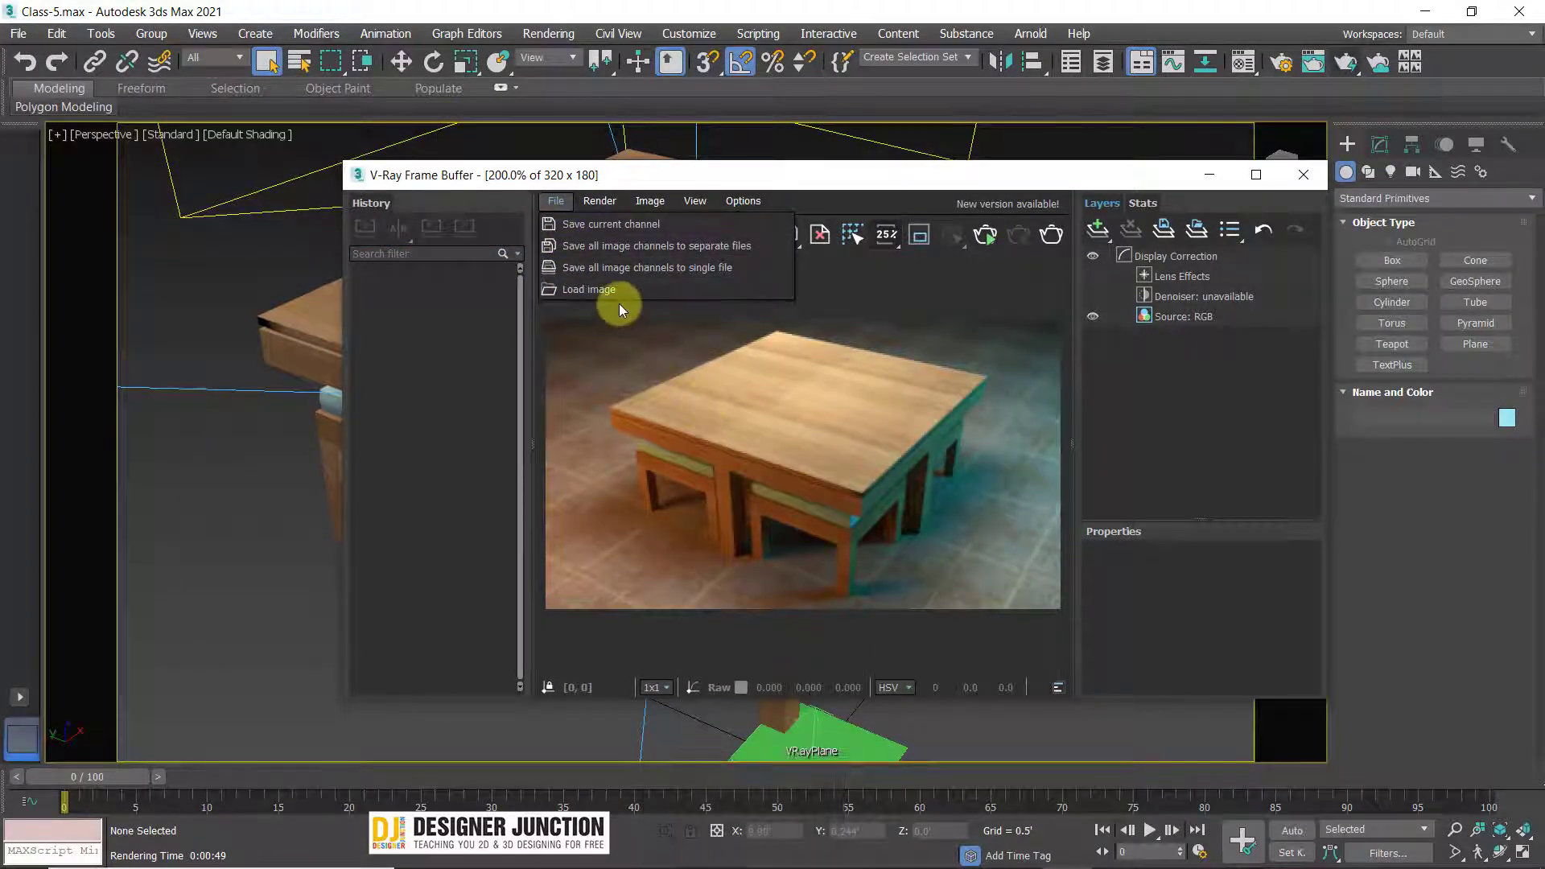
pyautogui.click(854, 502)
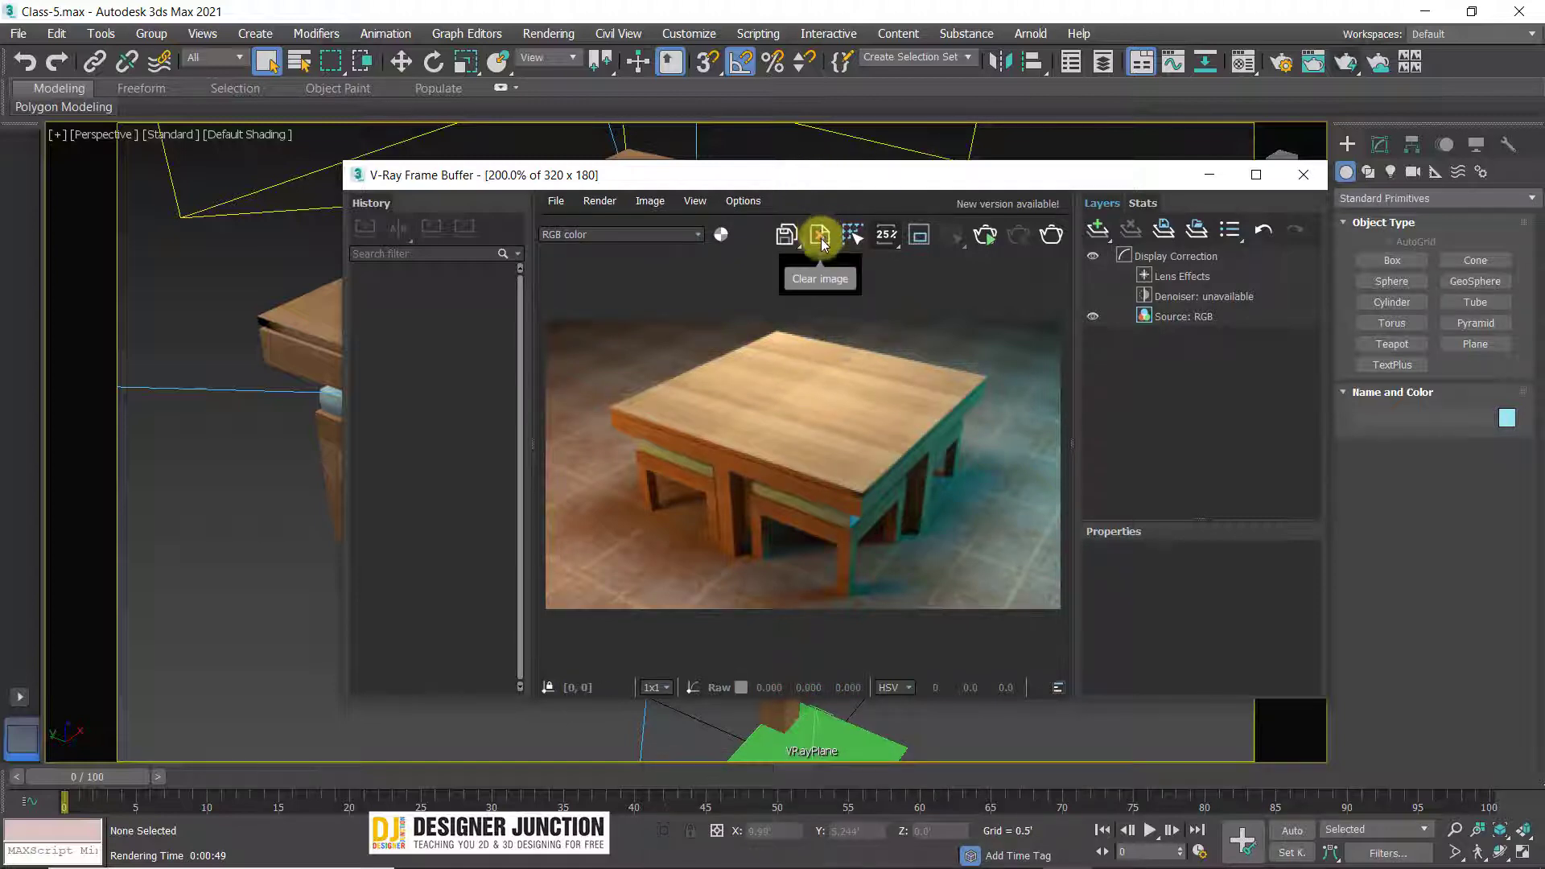
# - Clear all channel data from the frame buffer and let the table scene render afresh
pyautogui.click(825, 245)
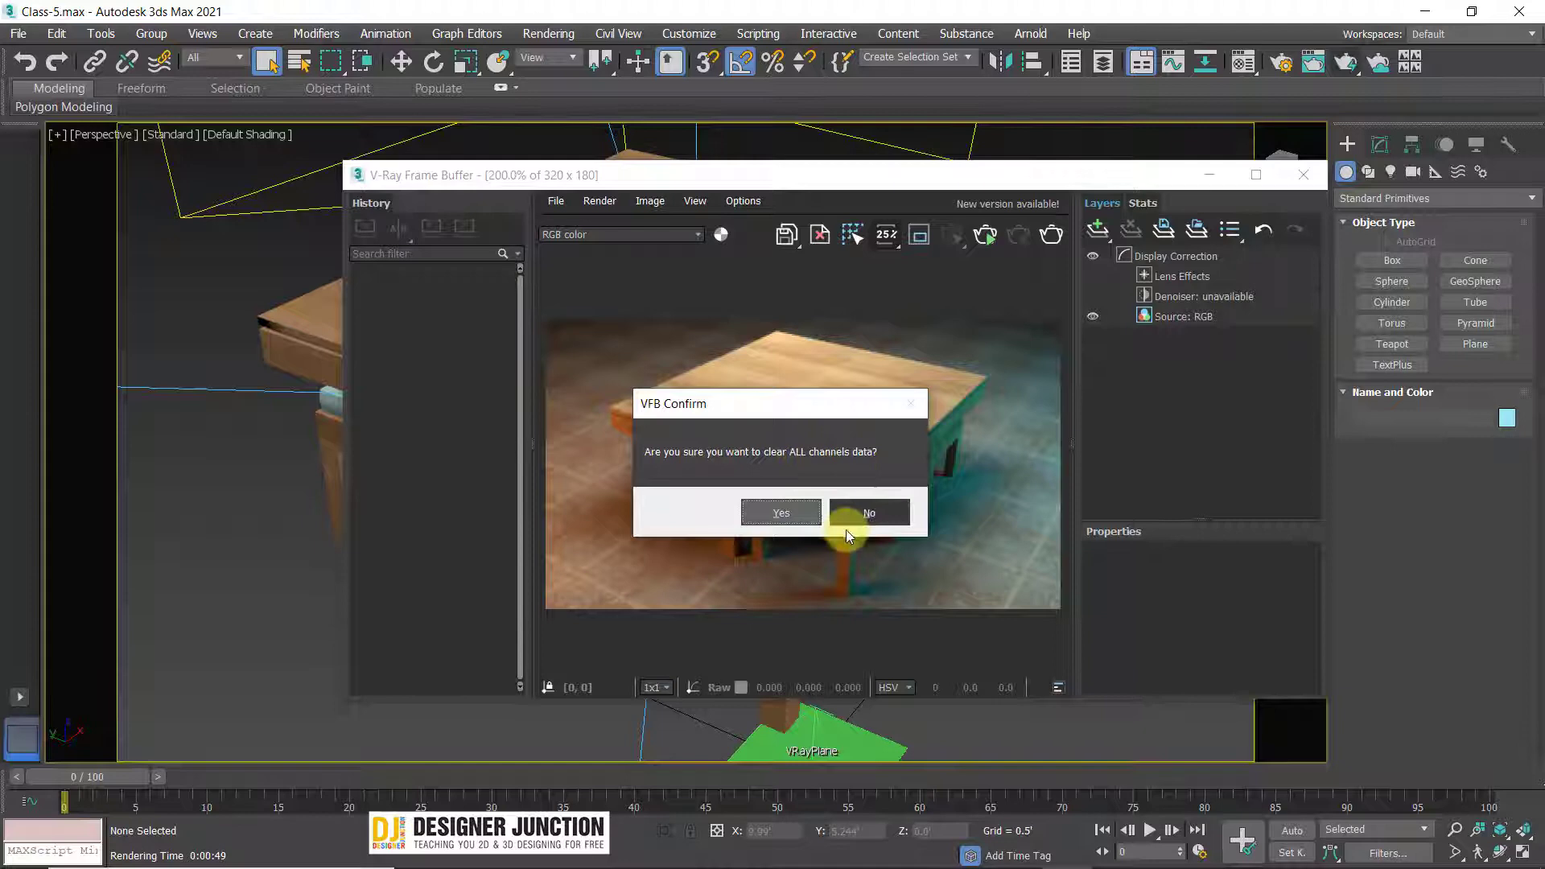
pyautogui.click(769, 520)
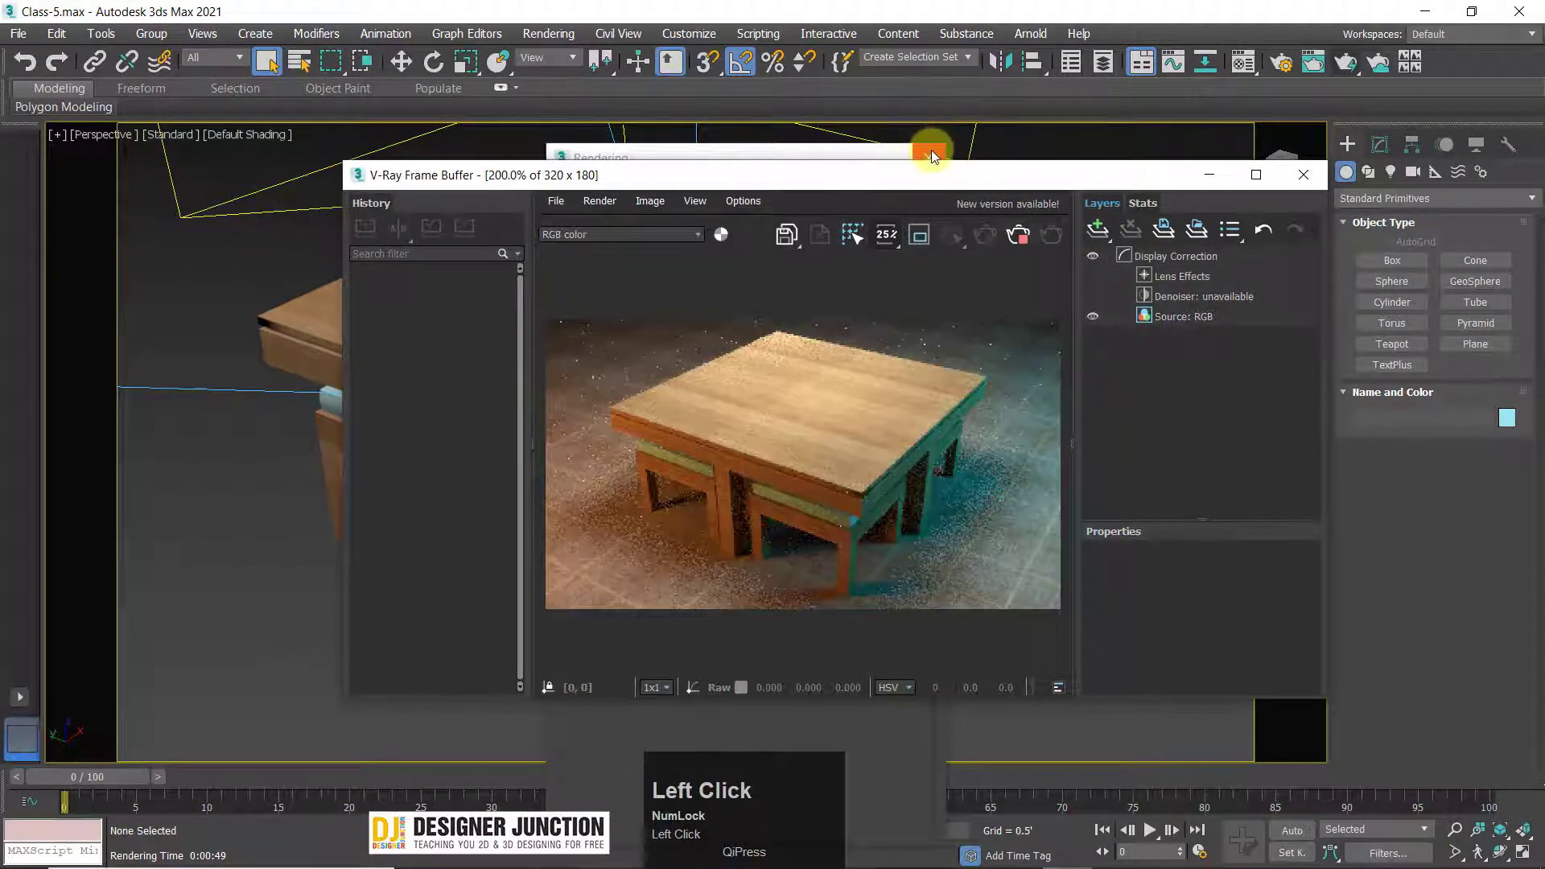
pyautogui.click(933, 157)
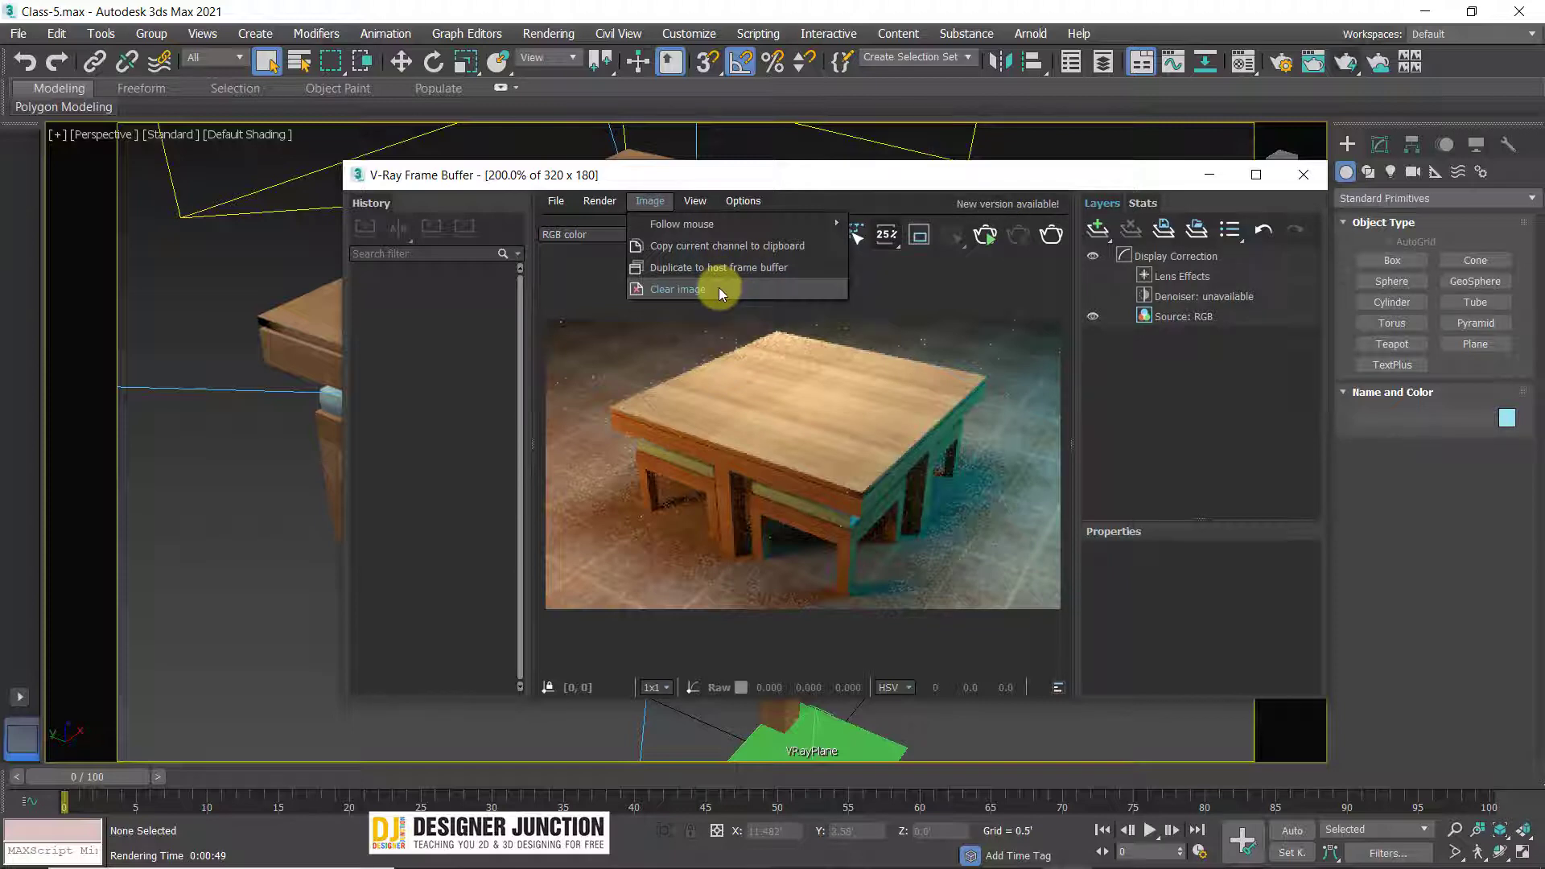
pyautogui.click(905, 346)
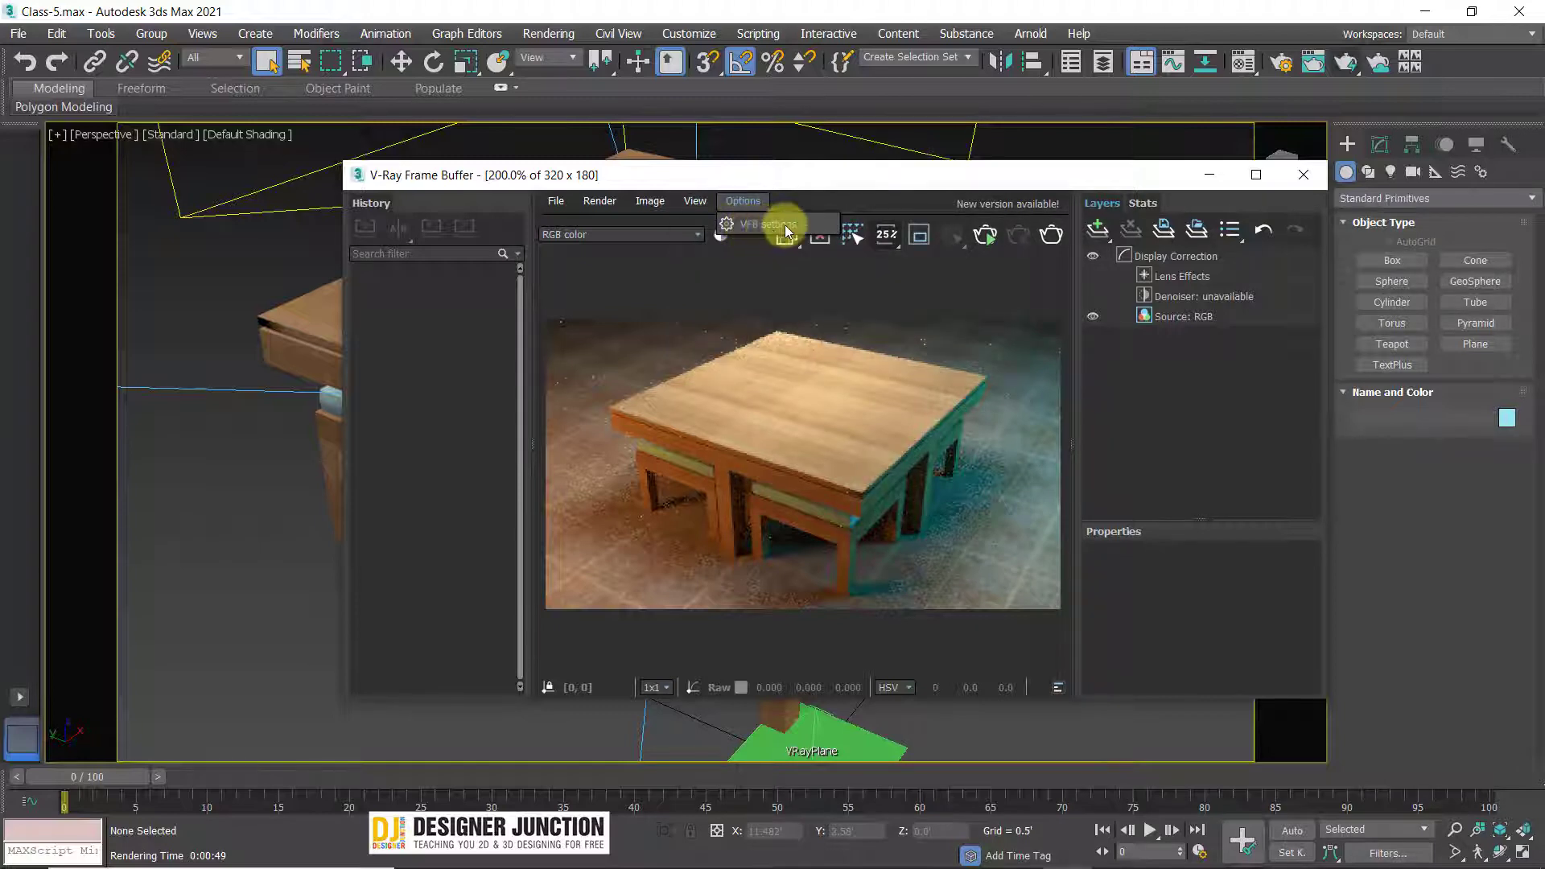
pyautogui.click(798, 417)
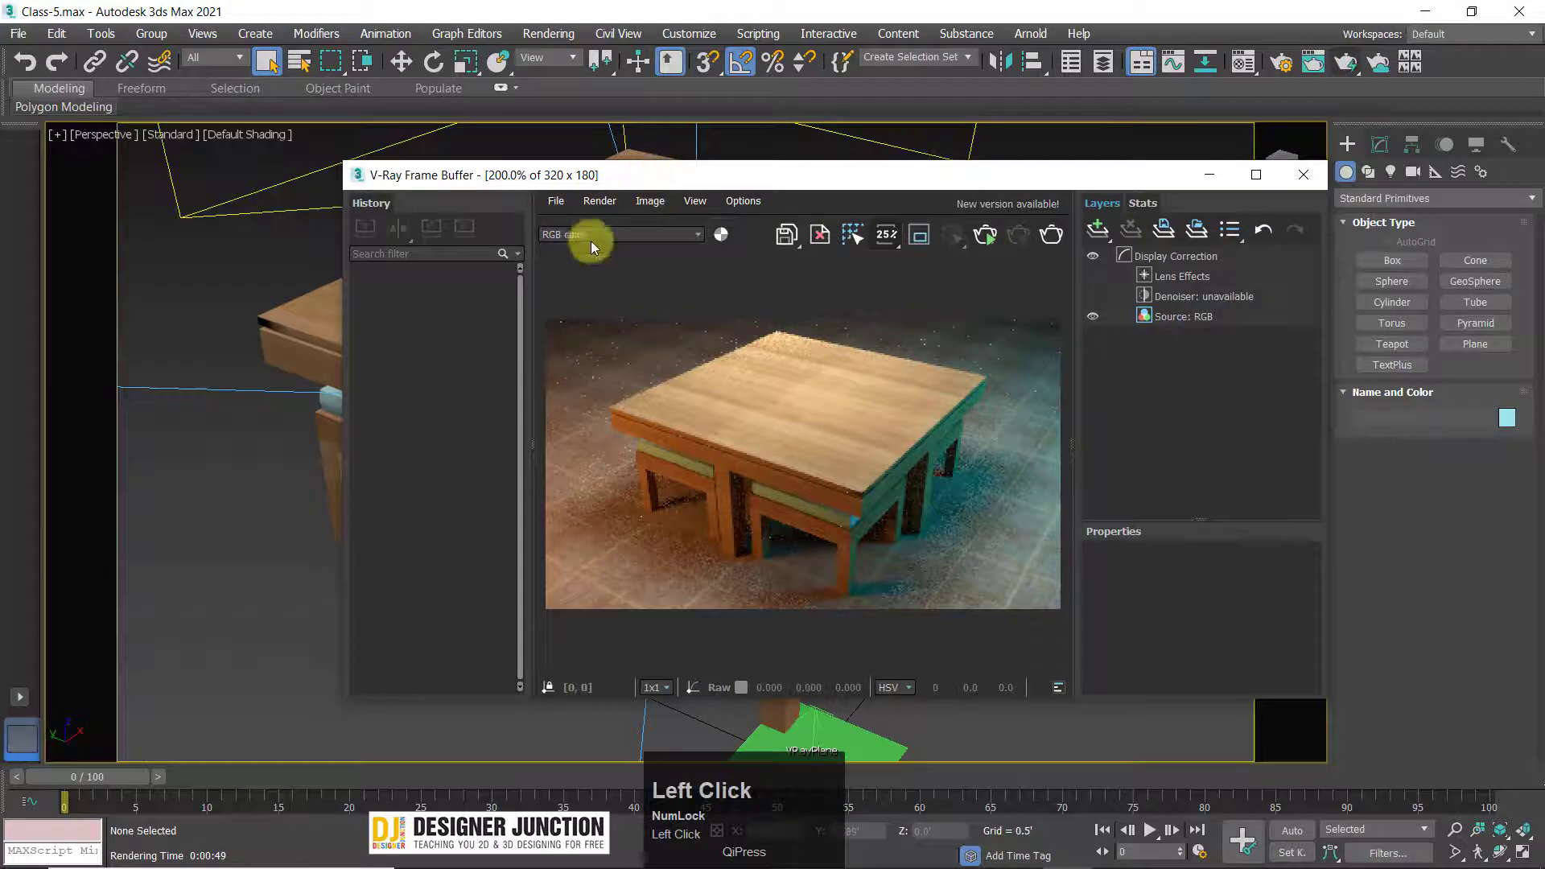